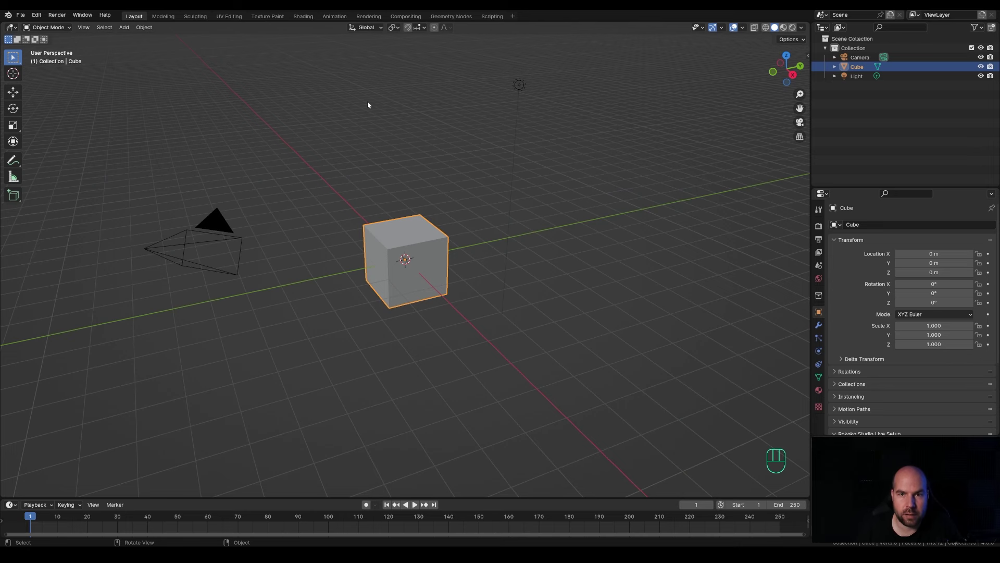
Step: Delete the default cube and light and add a new plane at the origin
left_click_drag(328, 51, 585, 350)
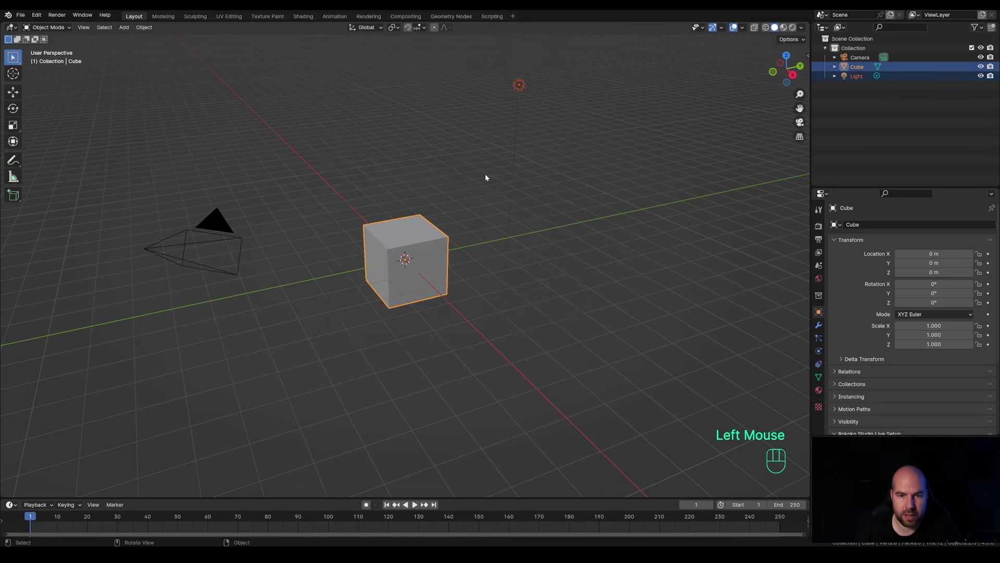
key("x")
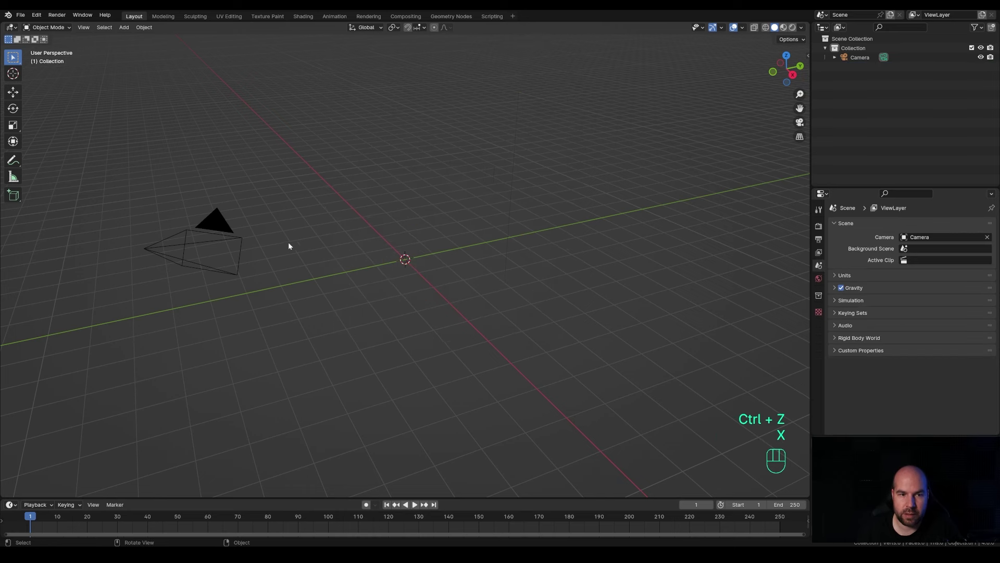
key("shift+a")
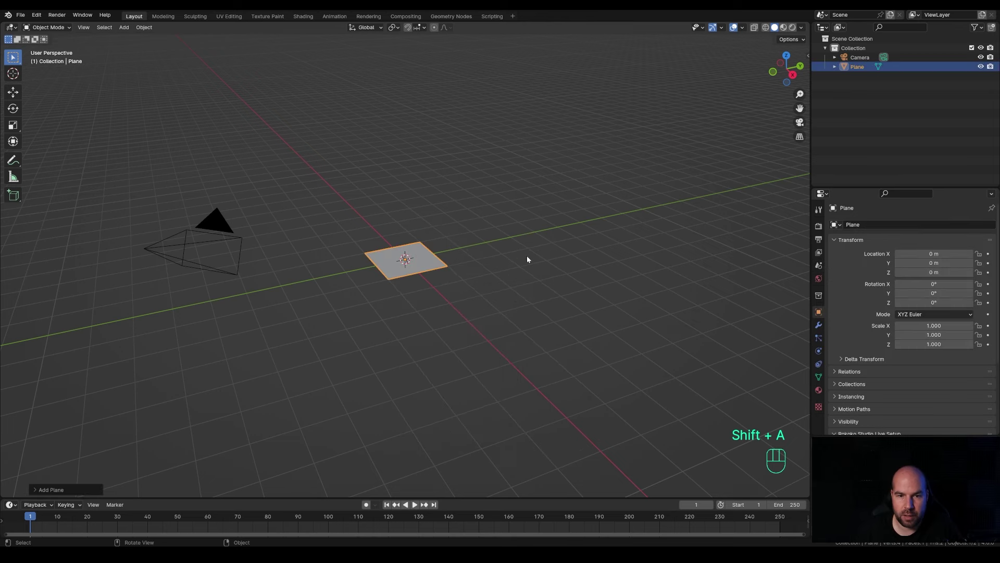
Step: Scale the plane up four times in Edit Mode and add loop cuts dividing it into four planks
middle_click(493, 266)
key("Tab")
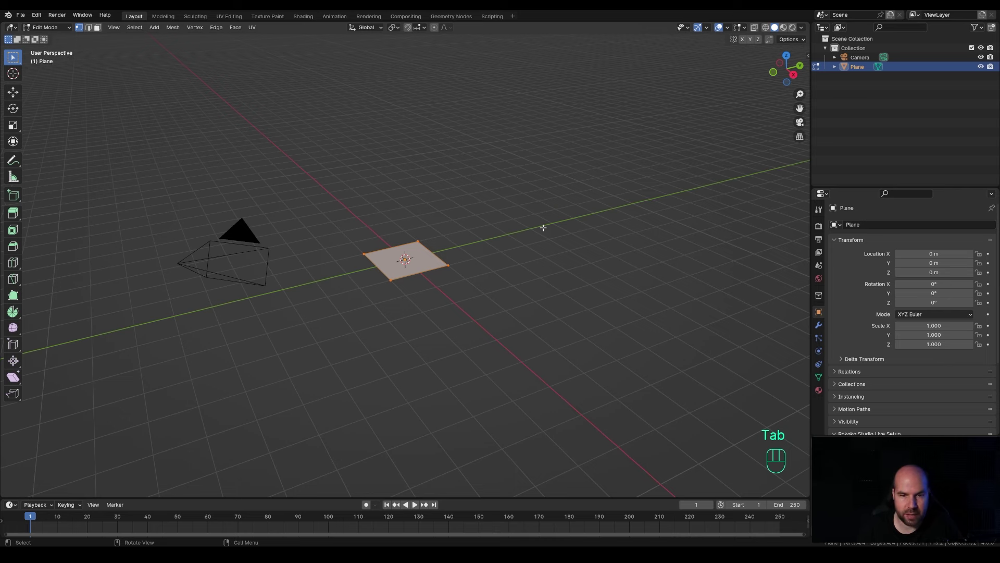
key("KP_4")
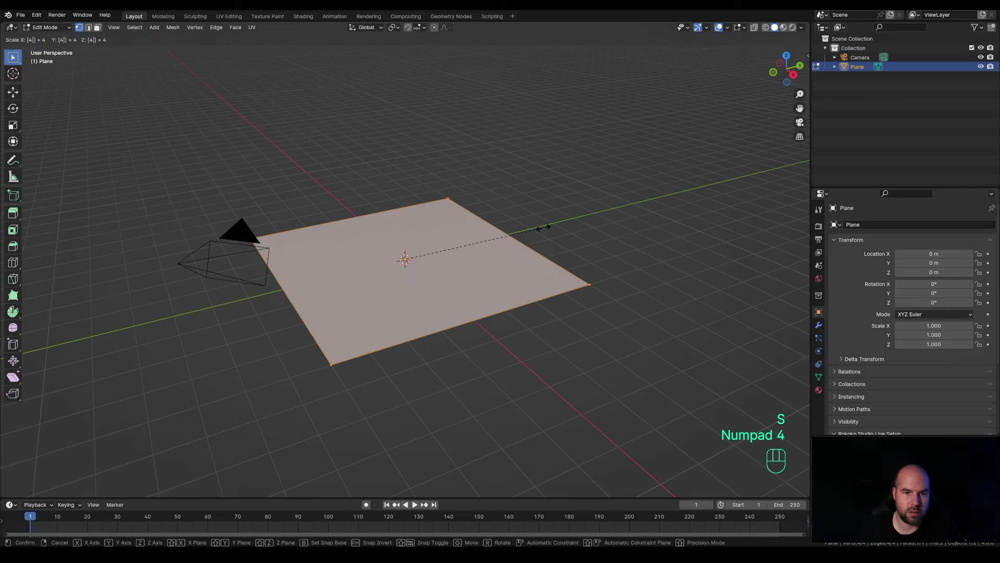
key("KP_Enter")
scroll("down", 3)
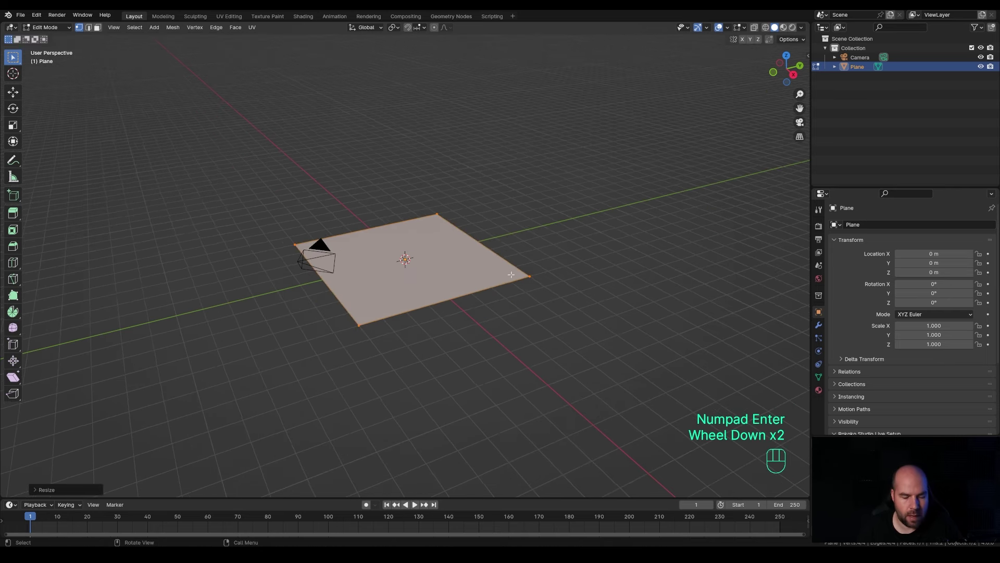
key("ctrl+r")
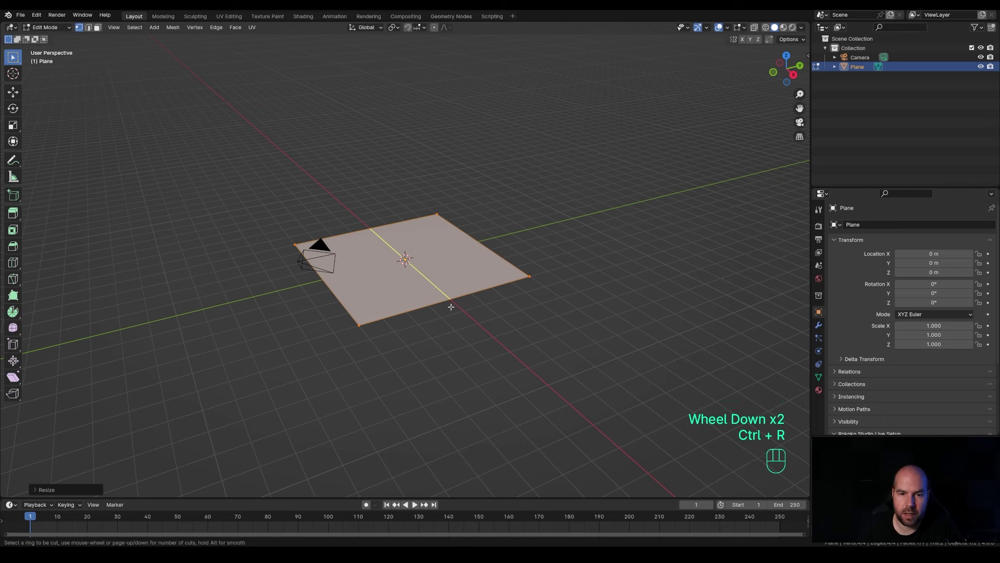
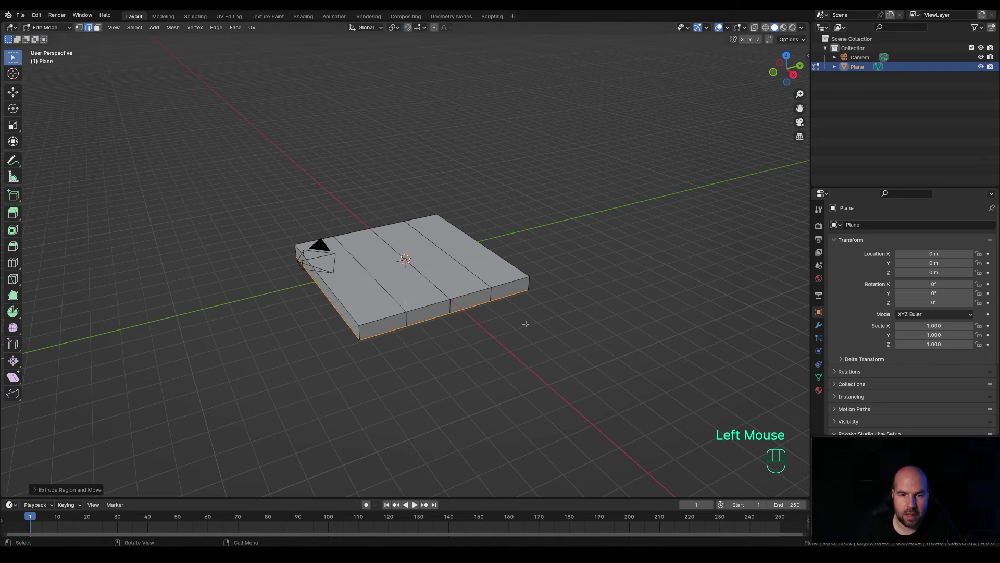
Step: Extrude the plane down along Z into a thick slab and recalculate its normals outward
key("g")
key("z")
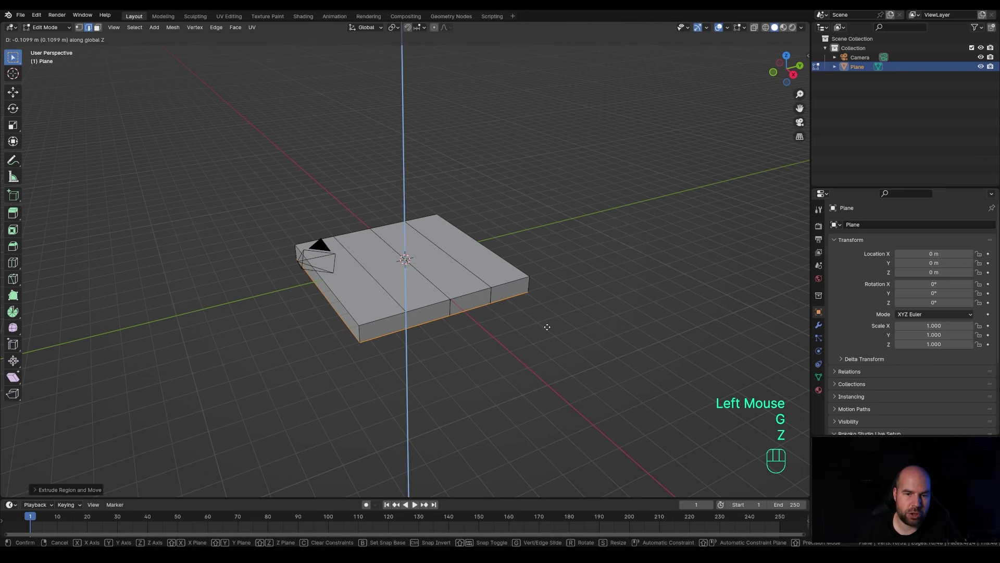
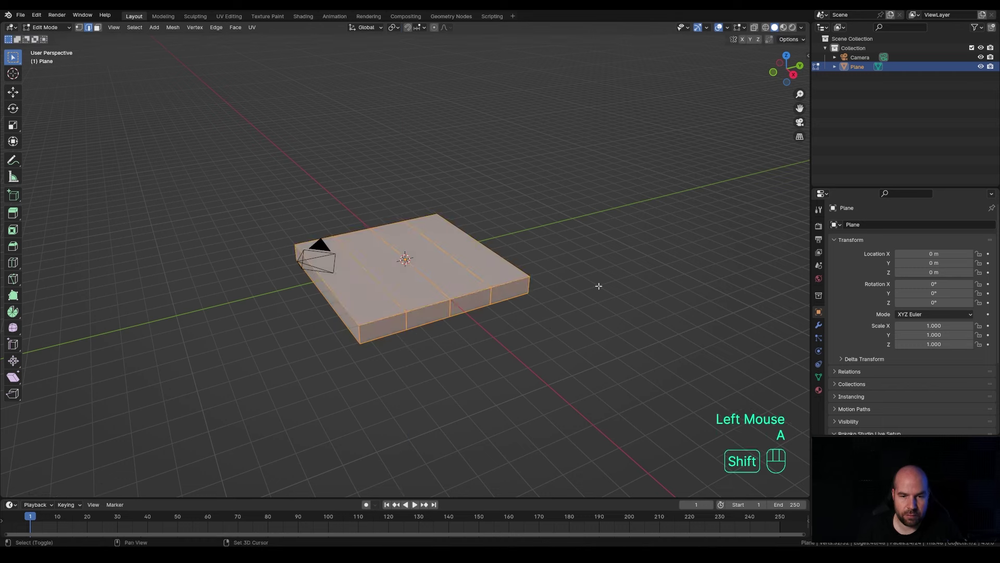
key("shift+n")
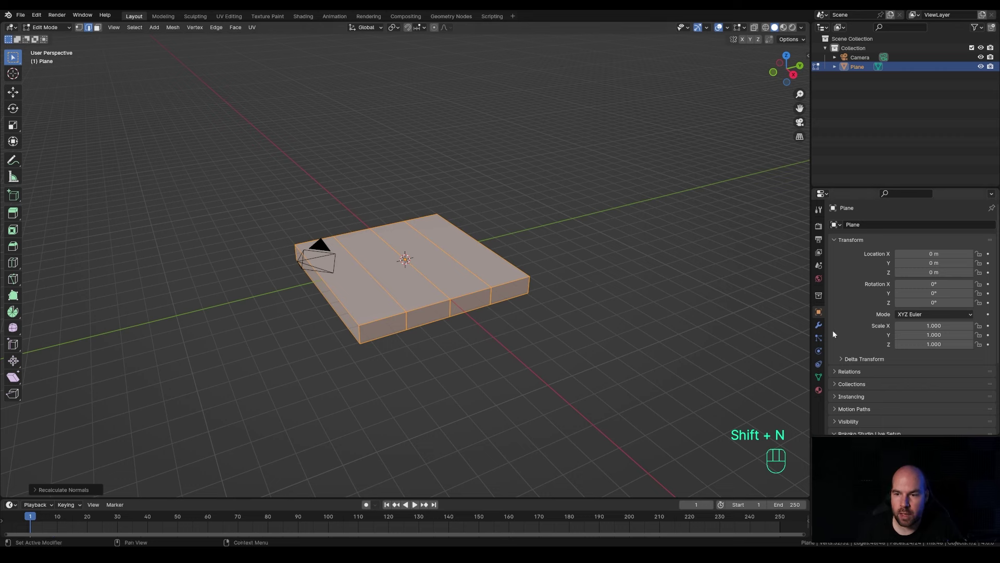
Step: Add a Bevel modifier to the slab with amount 0.14 m and 3 segments
left_click(817, 329)
left_click_drag(848, 225, 900, 269)
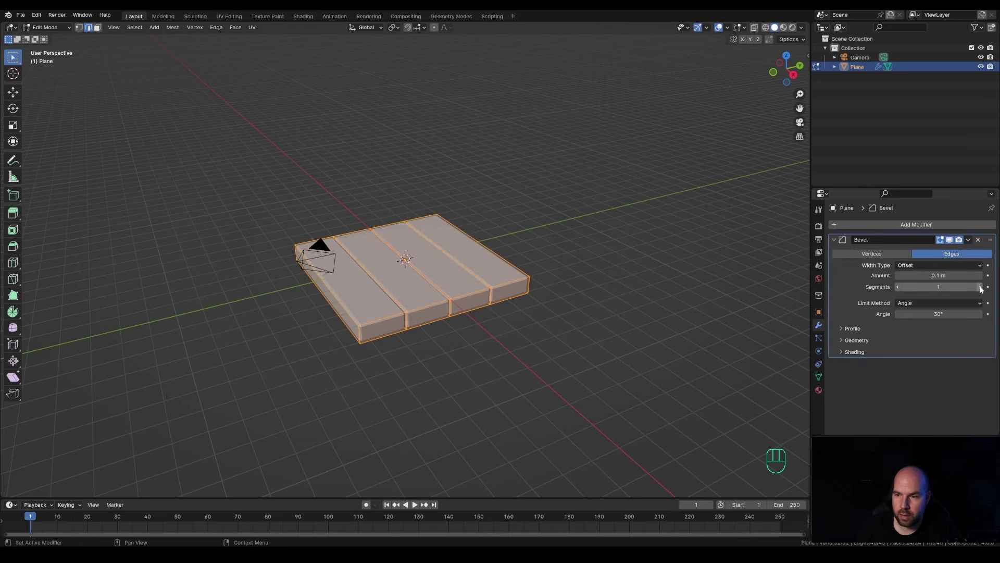
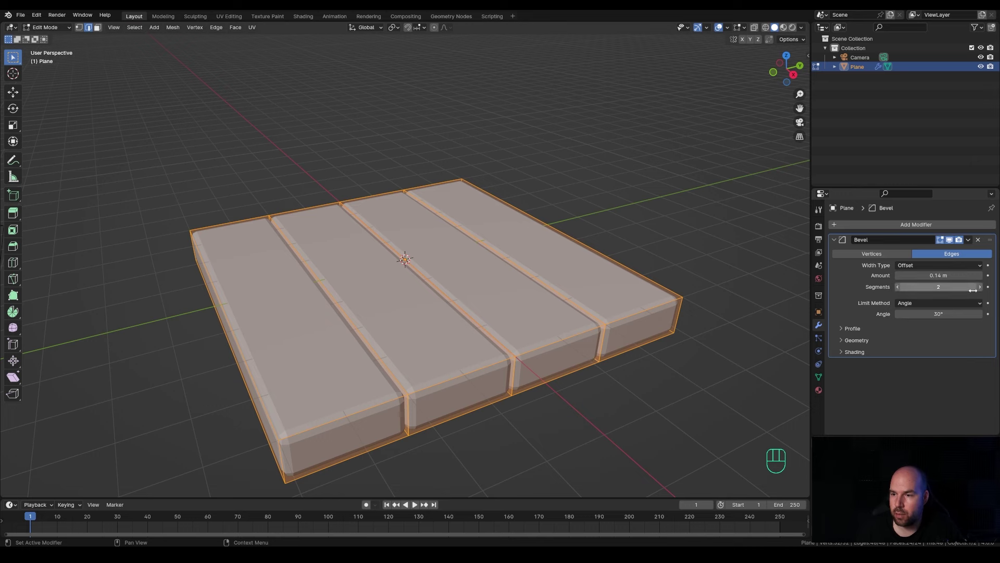
left_click(982, 289)
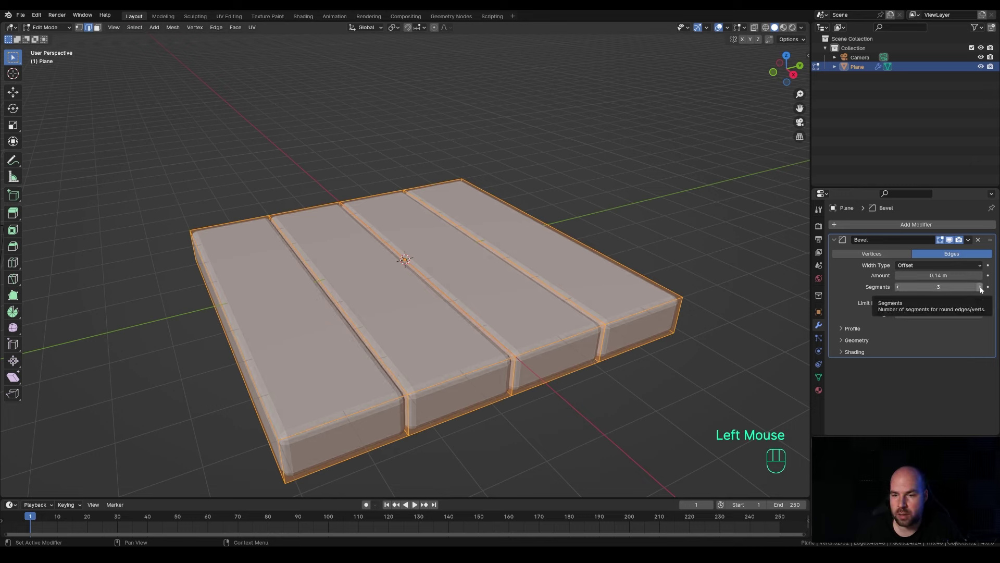
Step: Back in Object Mode, shade the slab smooth with Auto Smooth enabled
key("Tab")
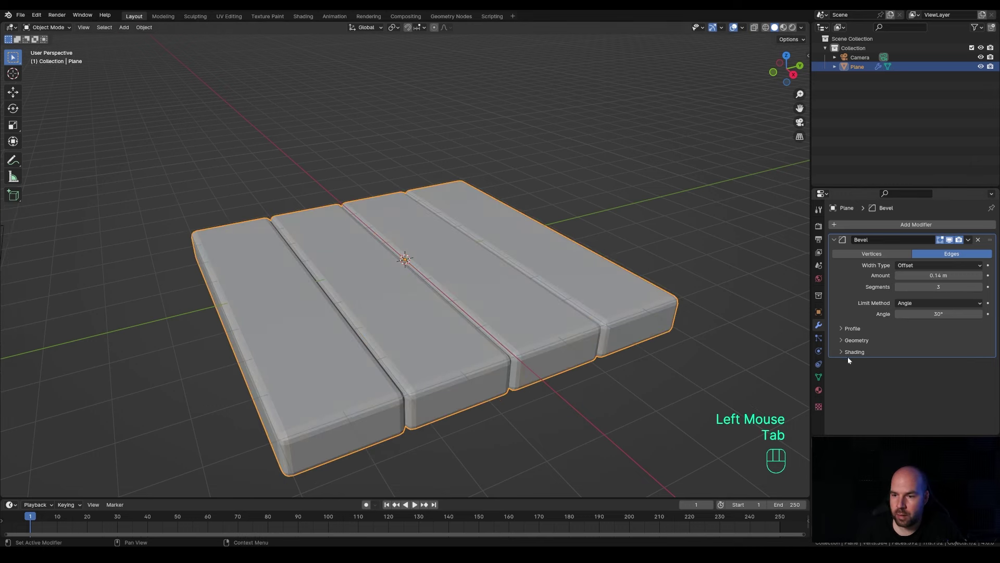
left_click_drag(843, 354, 620, 311)
left_click_drag(619, 311, 599, 321)
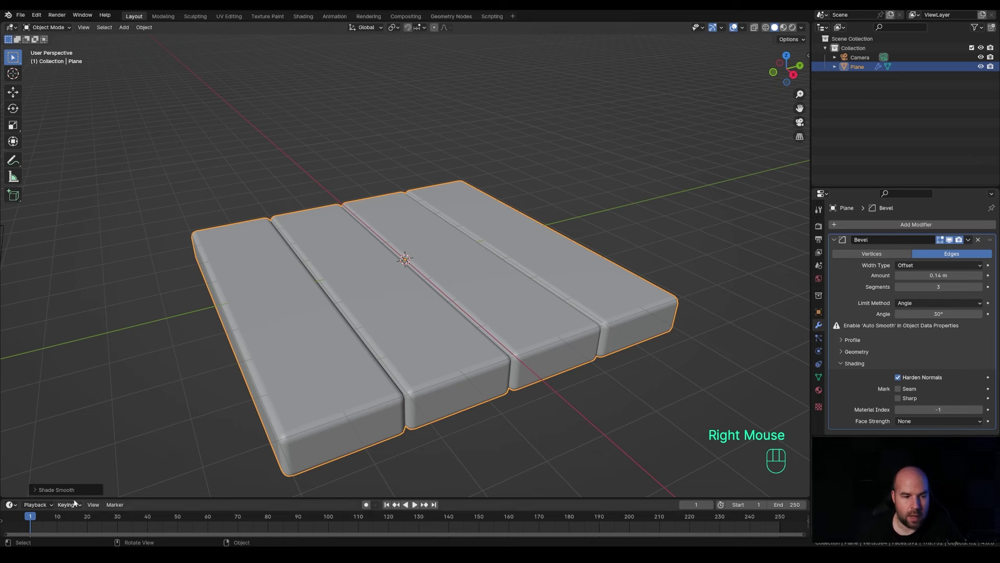
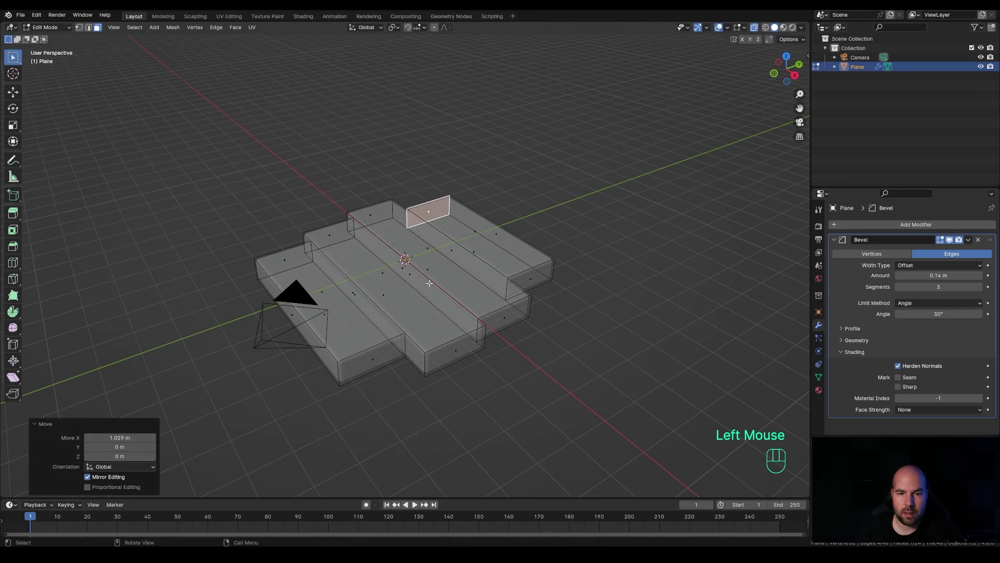
Step: Finish sliding alternate planks along X so their ends stagger and return to Object Mode
key("Tab")
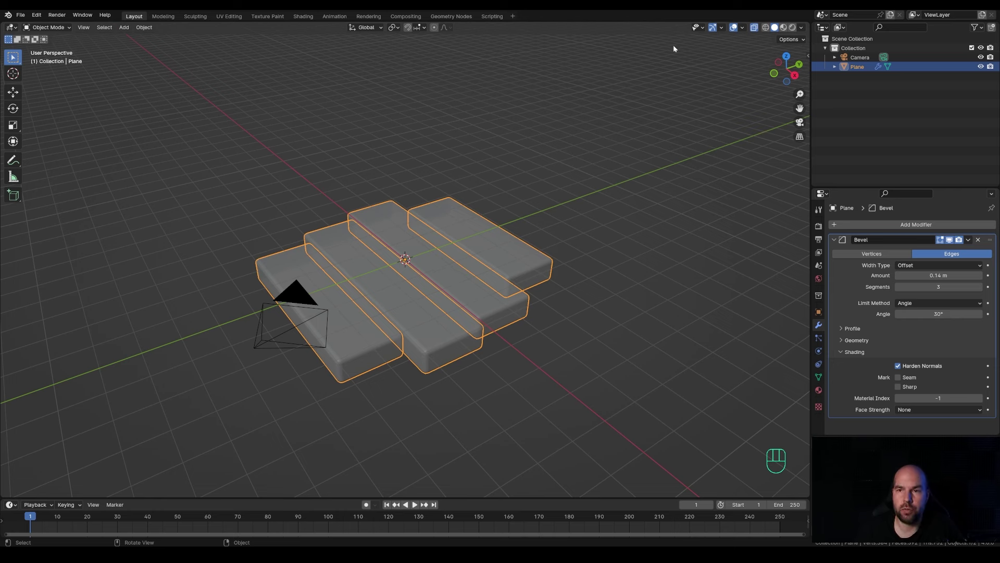
left_click(755, 33)
scroll("down", 3)
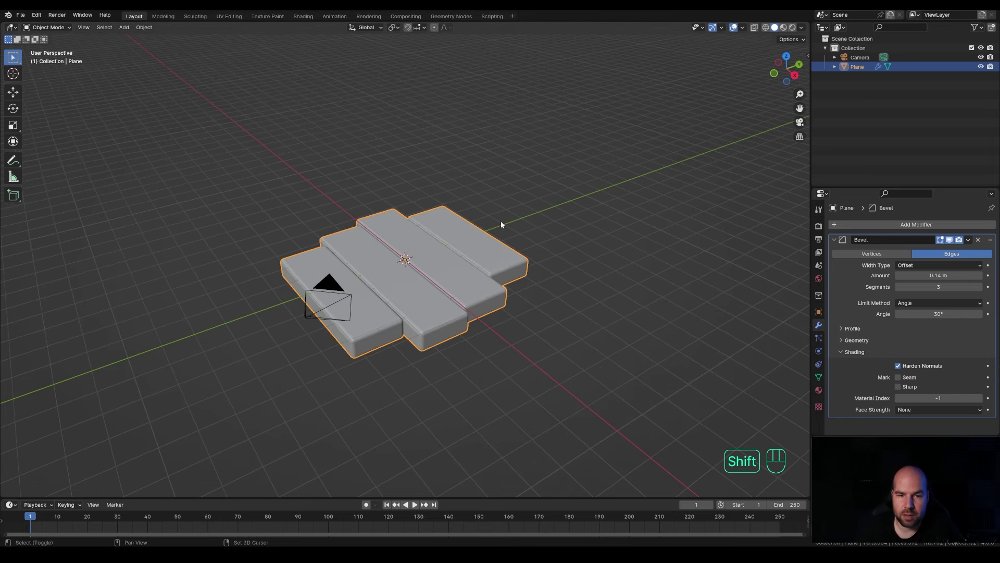
Step: Add a plane for the chair, extrude it into a block and scale it along Y
key("shift+a")
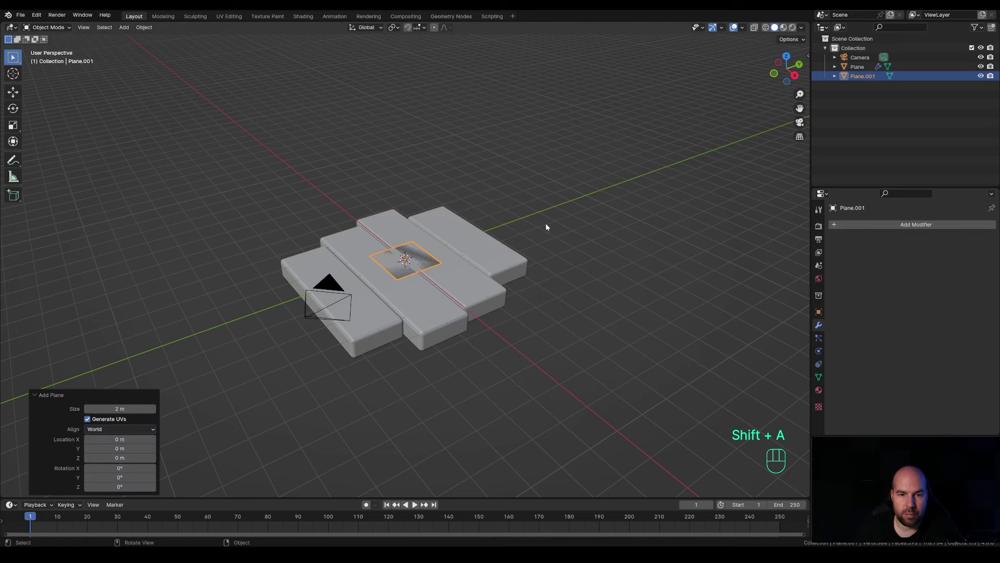
key("Tab")
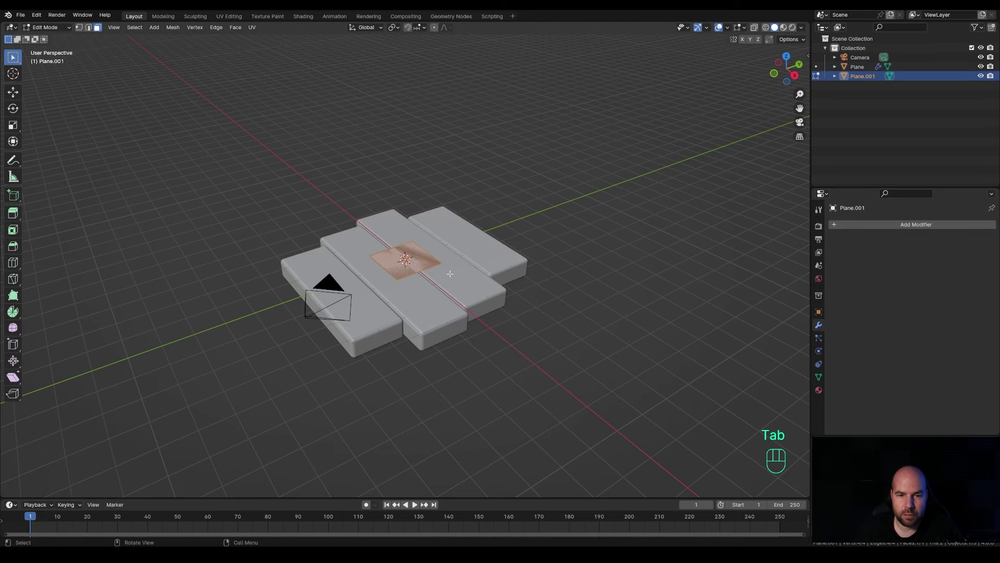
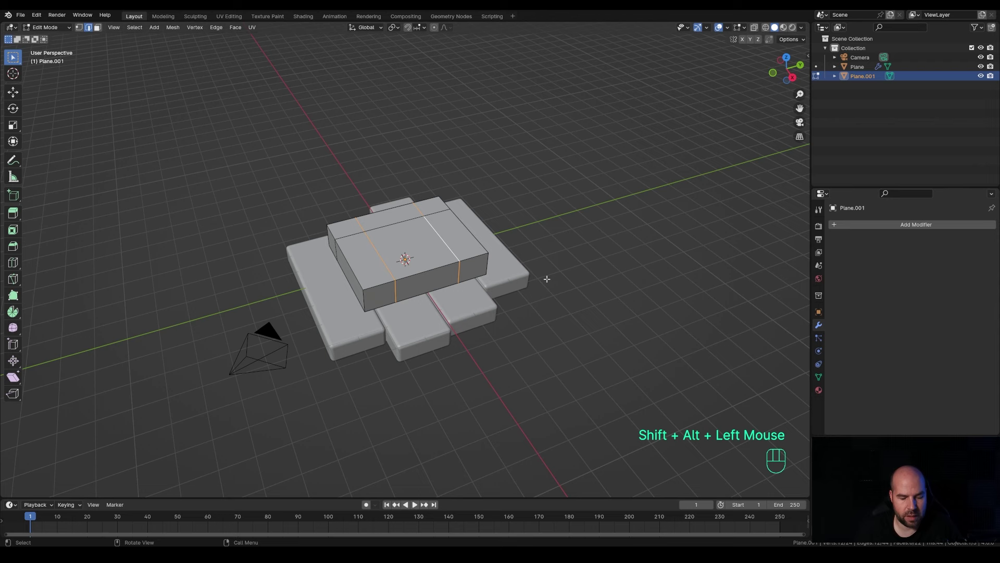
key("s")
key("y")
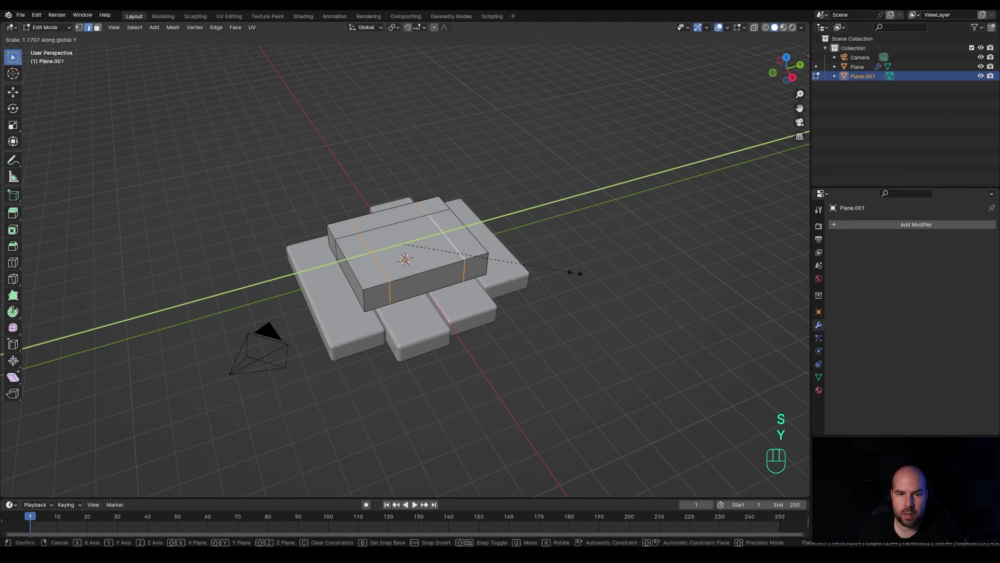
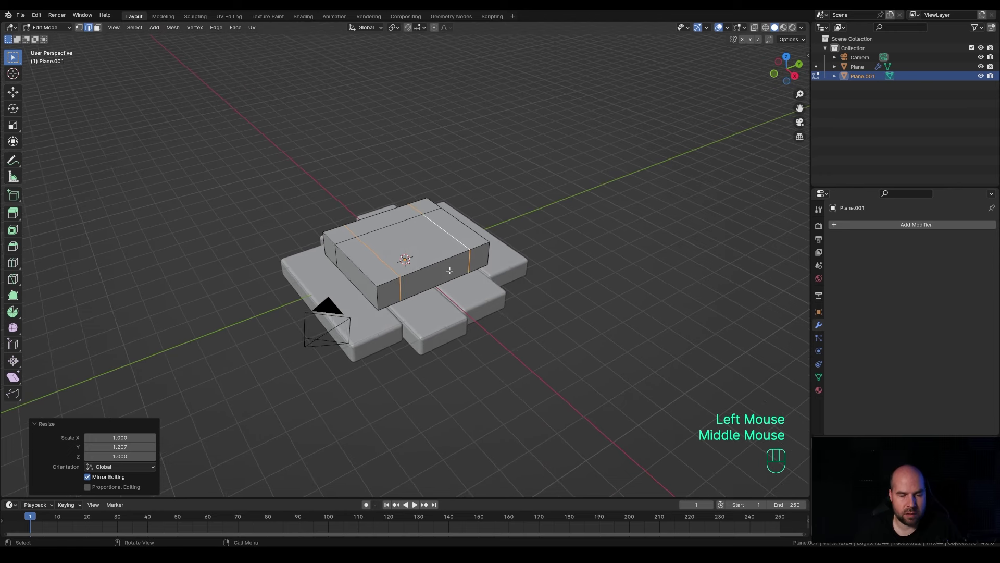
Step: Loop-cut the chair block and extrude the armrests and a taller backrest upward
key("3")
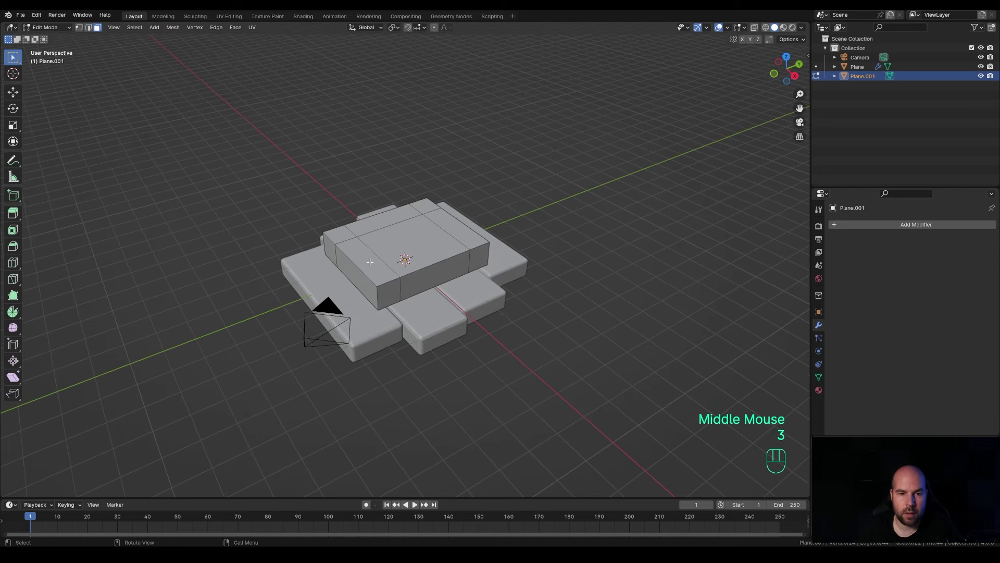
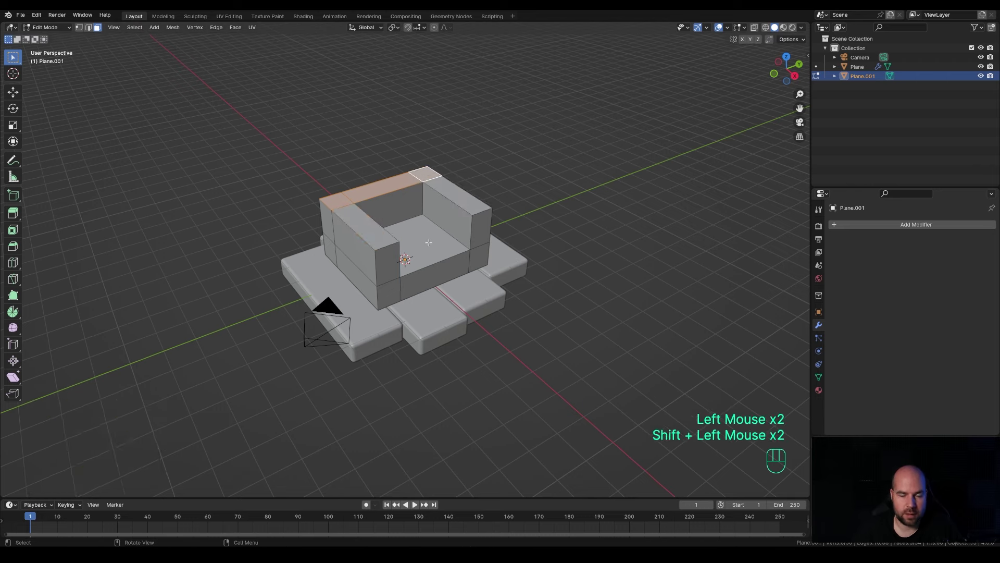
key("e")
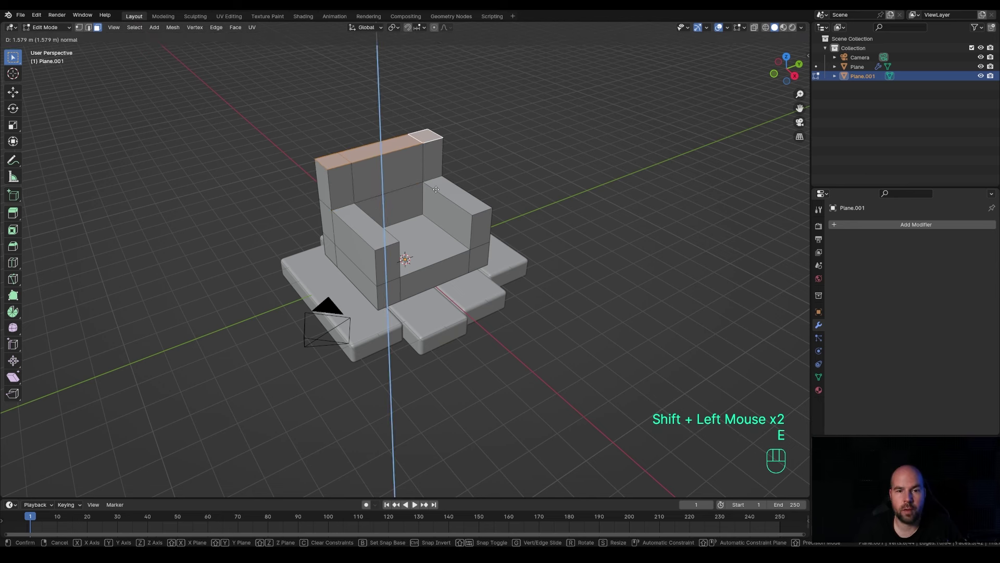
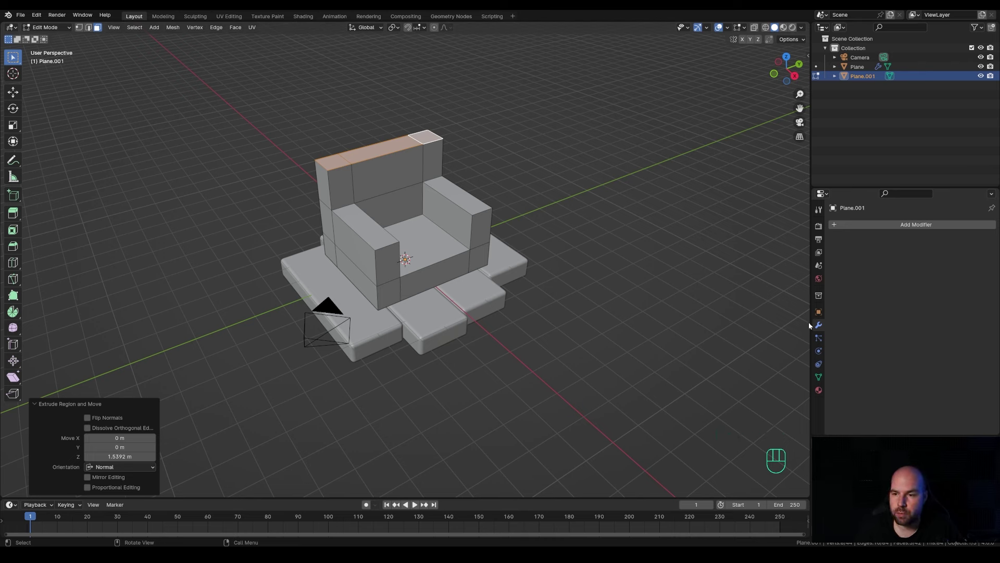
Step: Add a Subdivision Surface modifier to the chair and raise its viewport level
left_click_drag(886, 227, 935, 351)
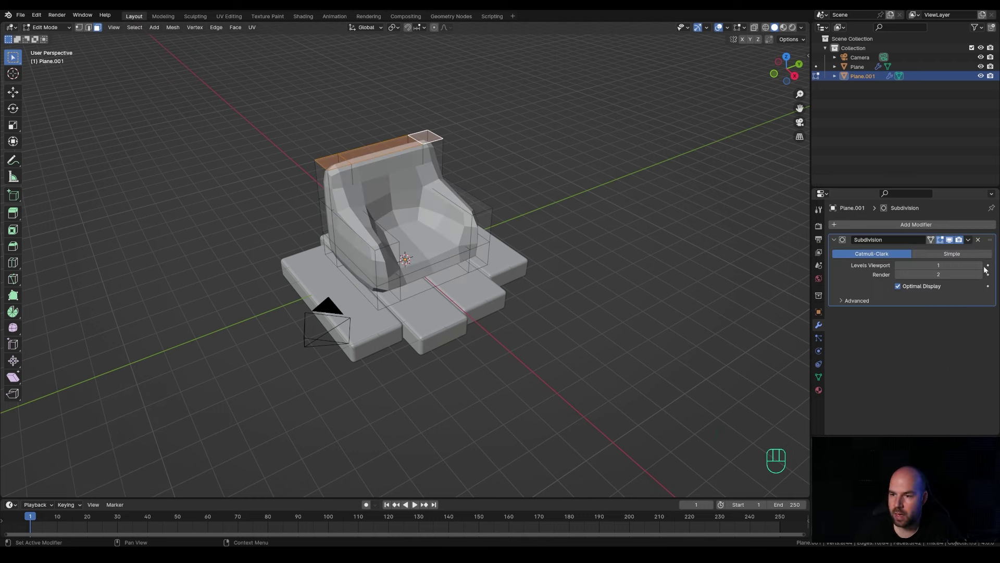
left_click(981, 267)
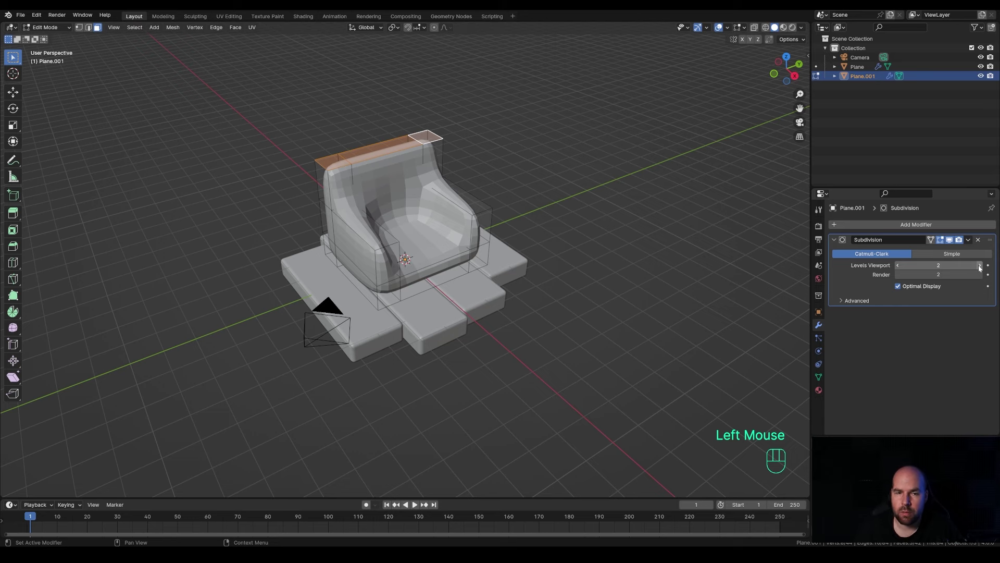
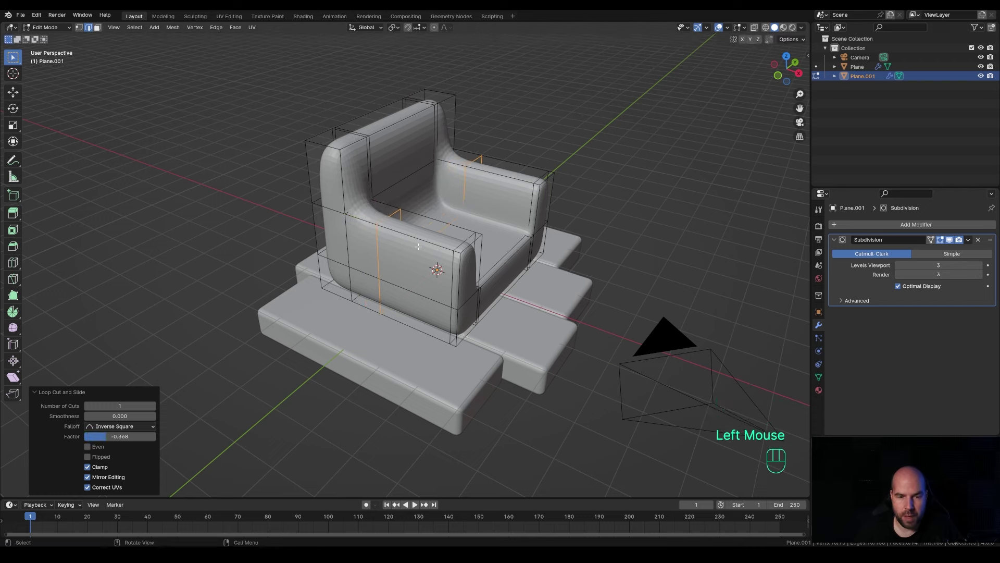
Step: Add supporting edge loops around the armrests and sides, sliding them along X to tighten the shape
key("g")
key("x")
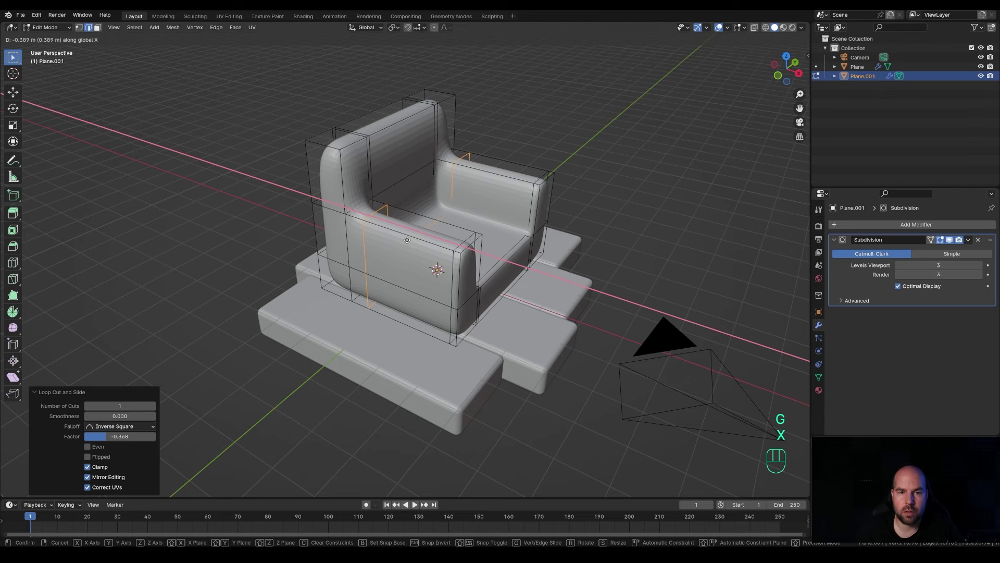
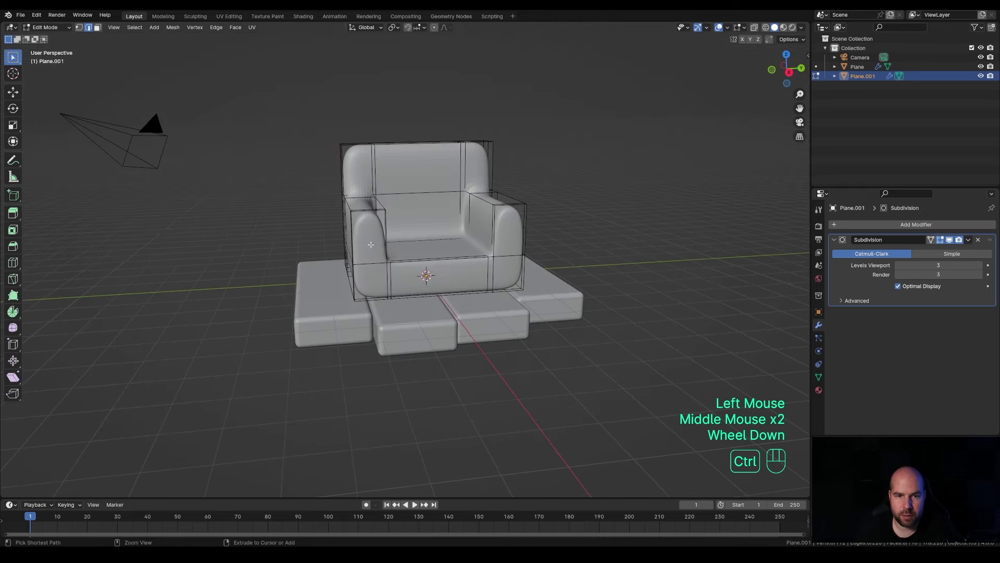
key("ctrl+r")
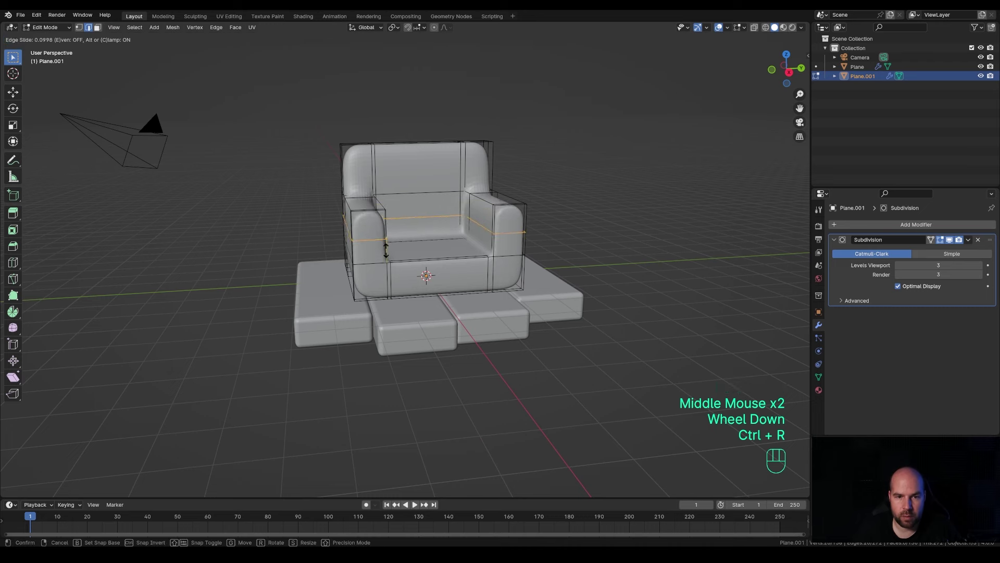
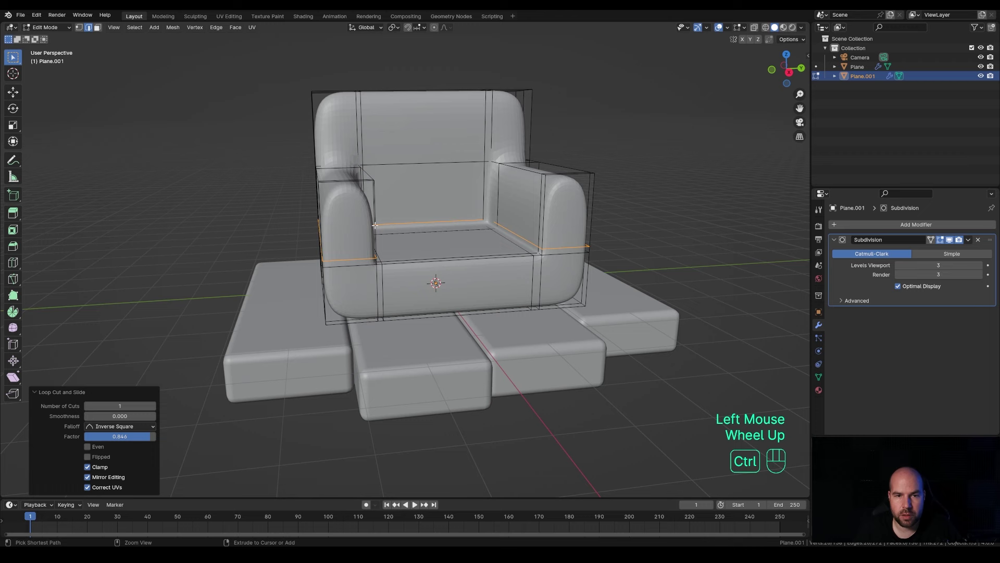
key("ctrl+r")
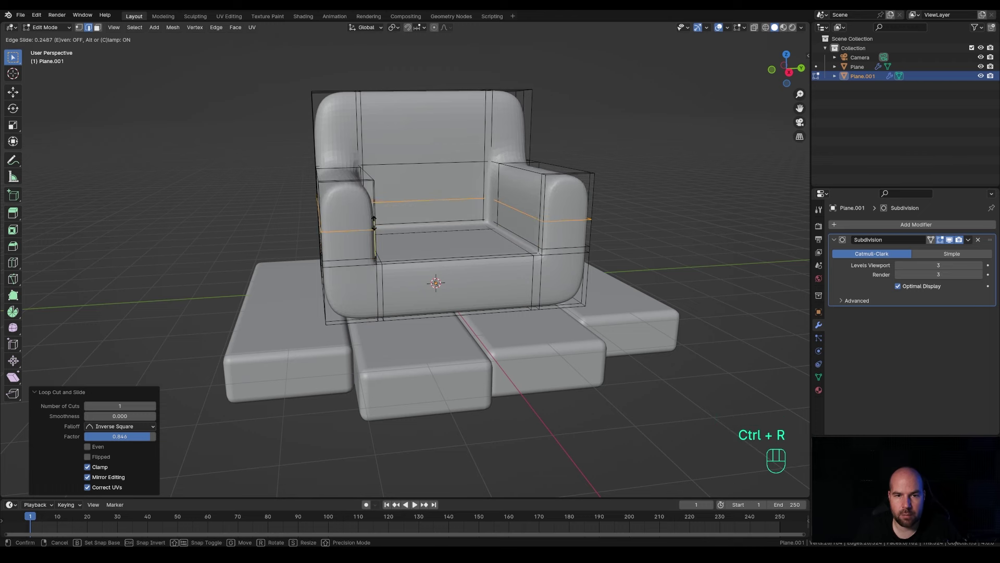
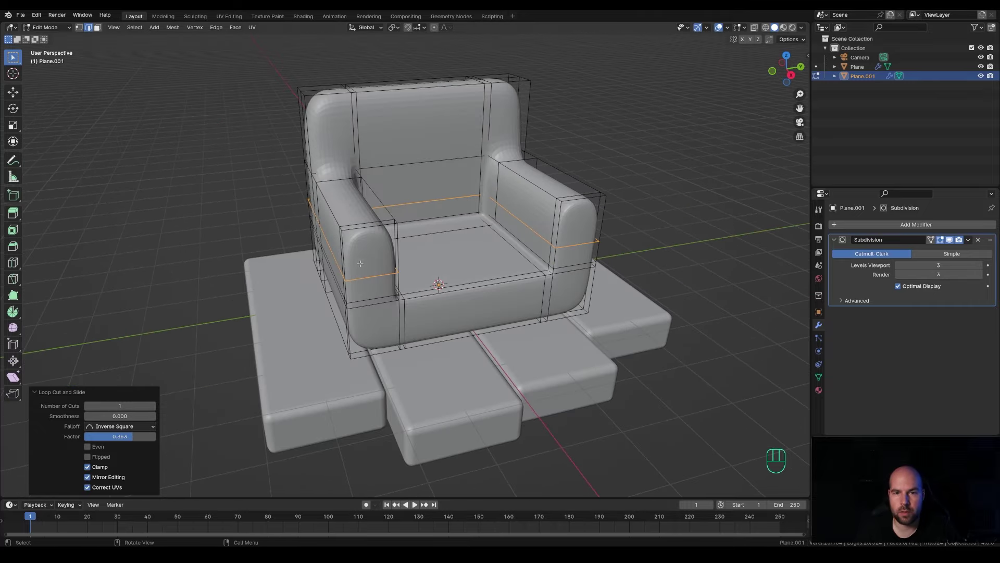
scroll("down", 3)
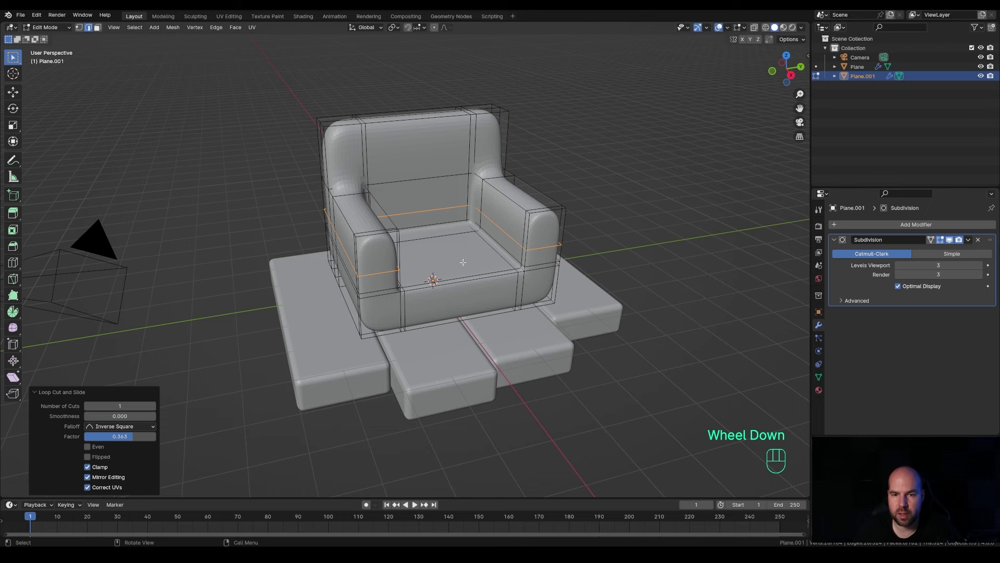
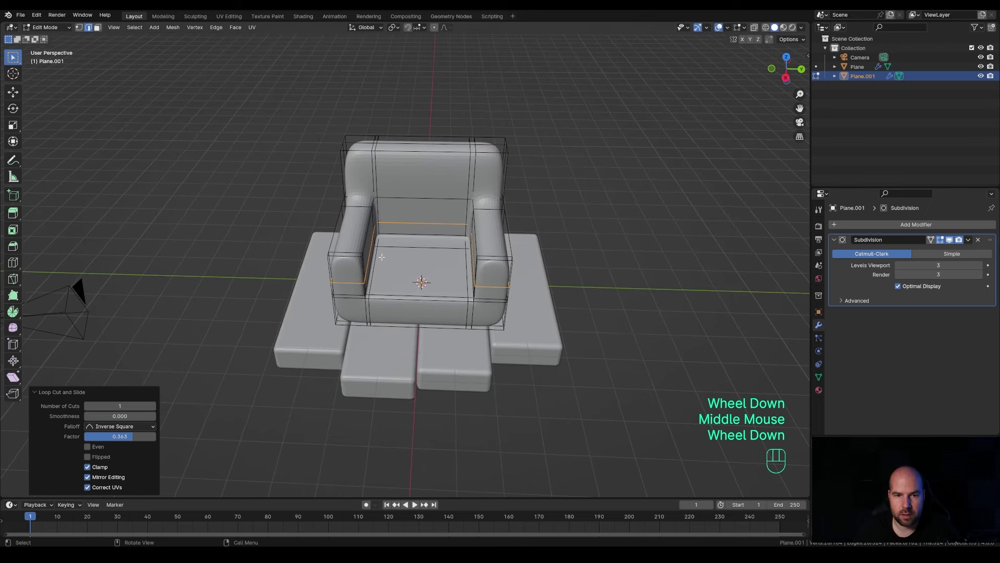
key("3")
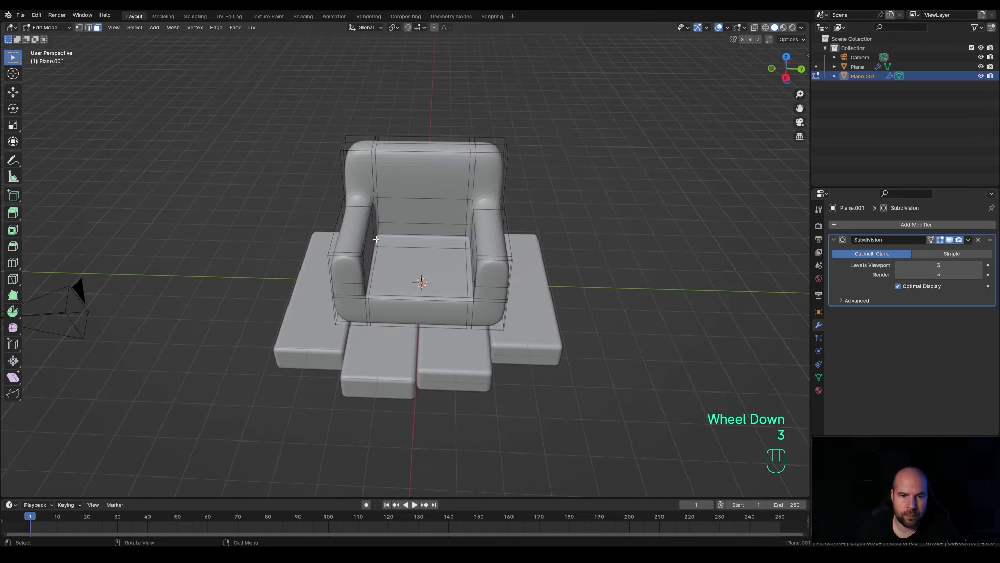
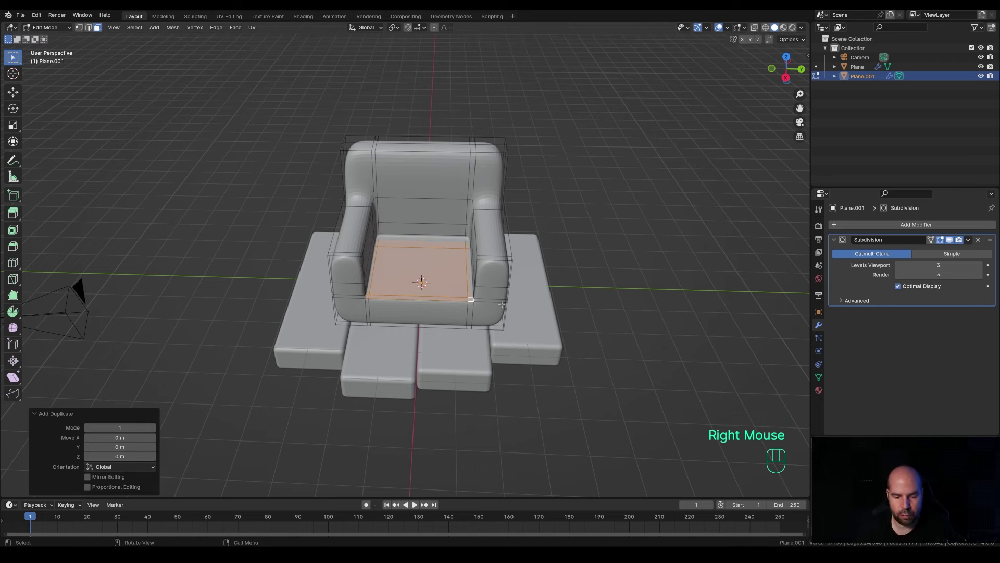
Step: Separate the seat face as Plane.002 and extrude it into a thick cushion pushed out over the front edge
key("p")
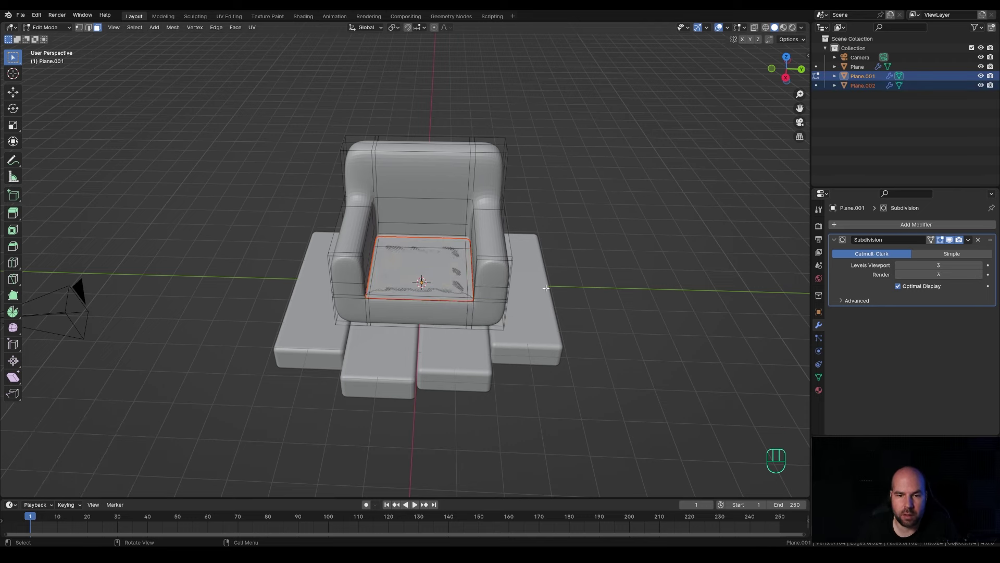
left_click(866, 85)
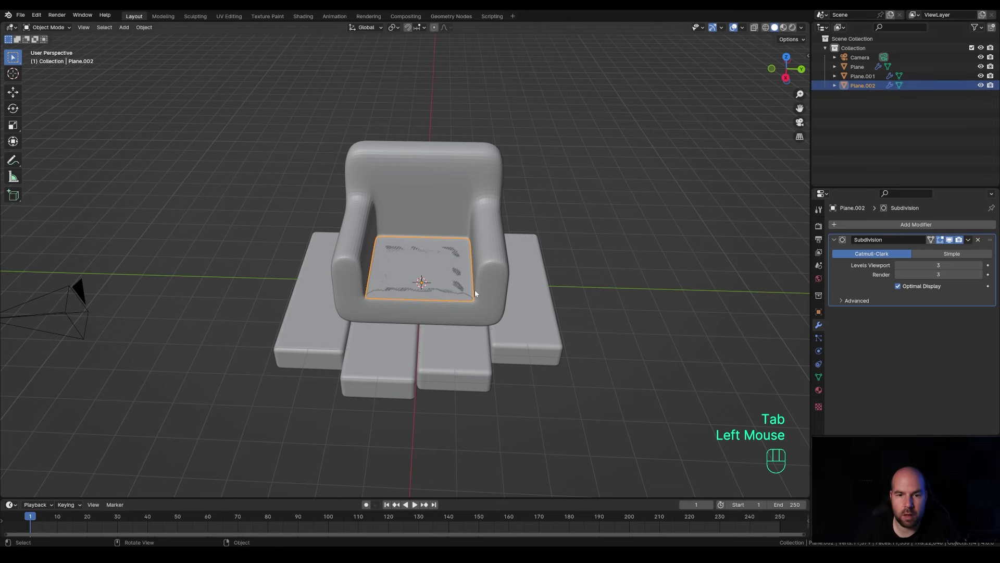
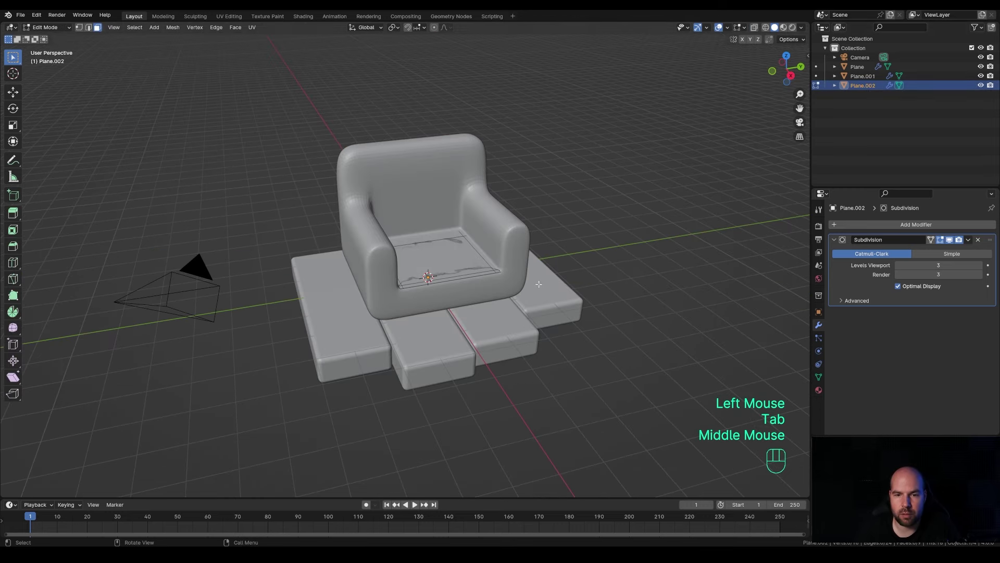
key("a")
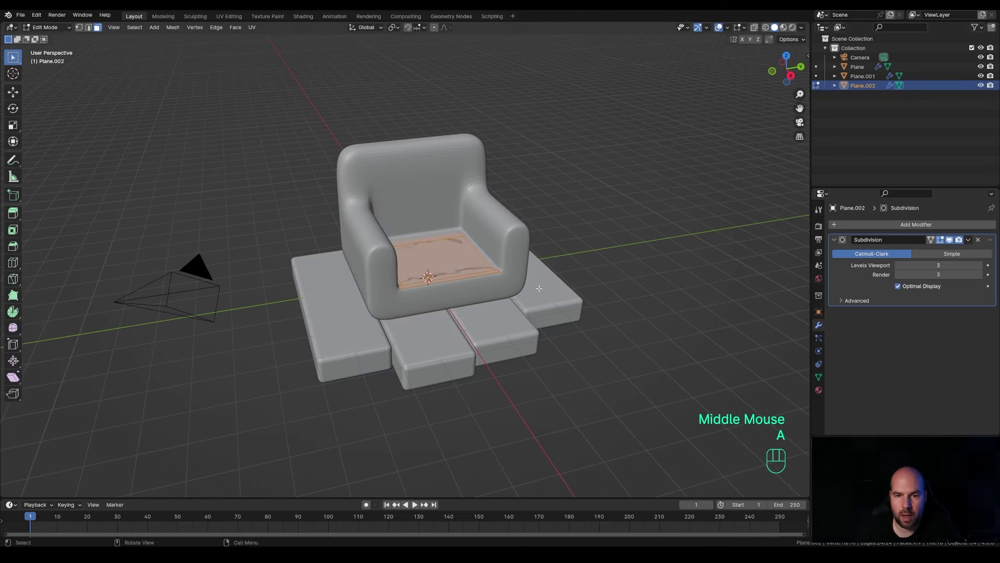
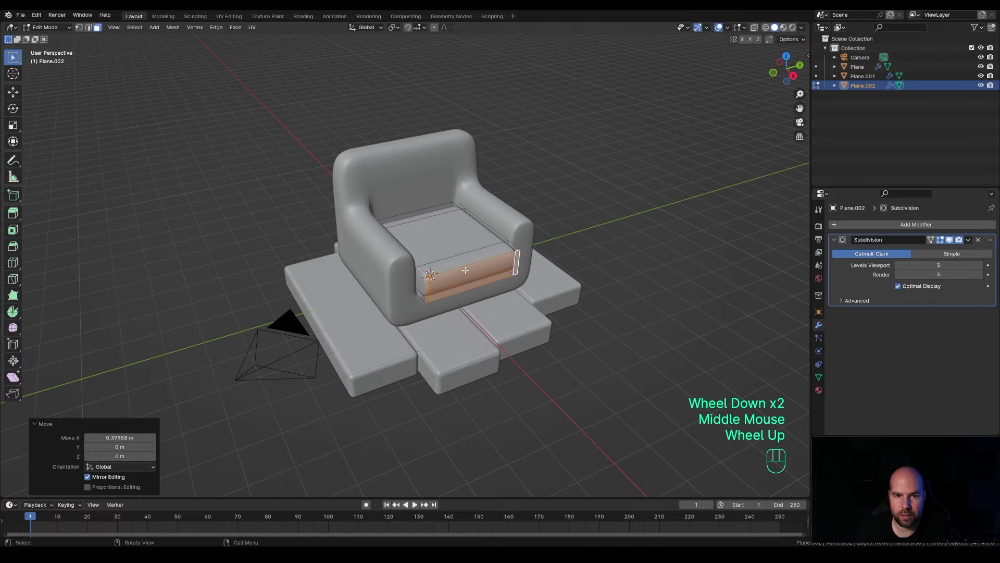
key("Tab")
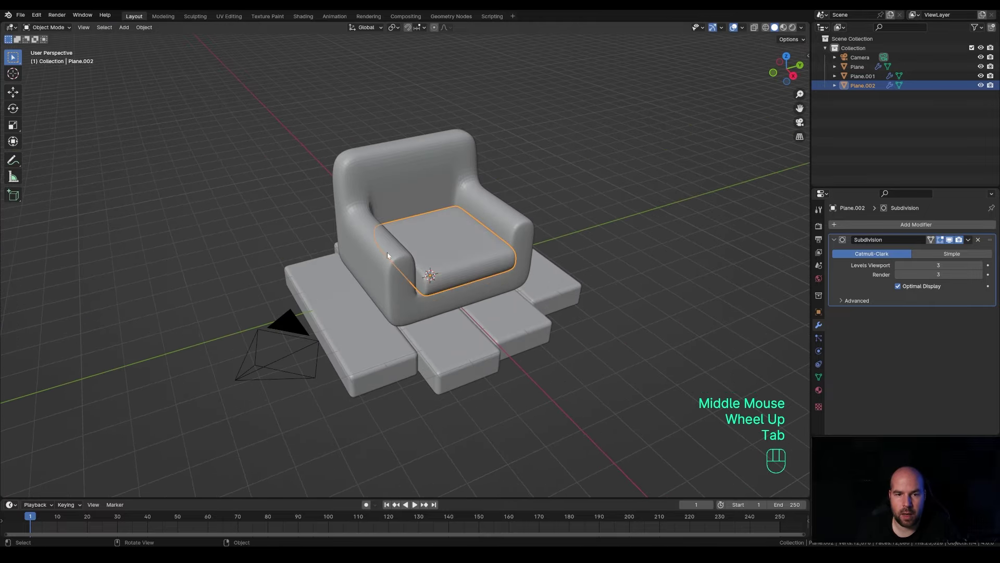
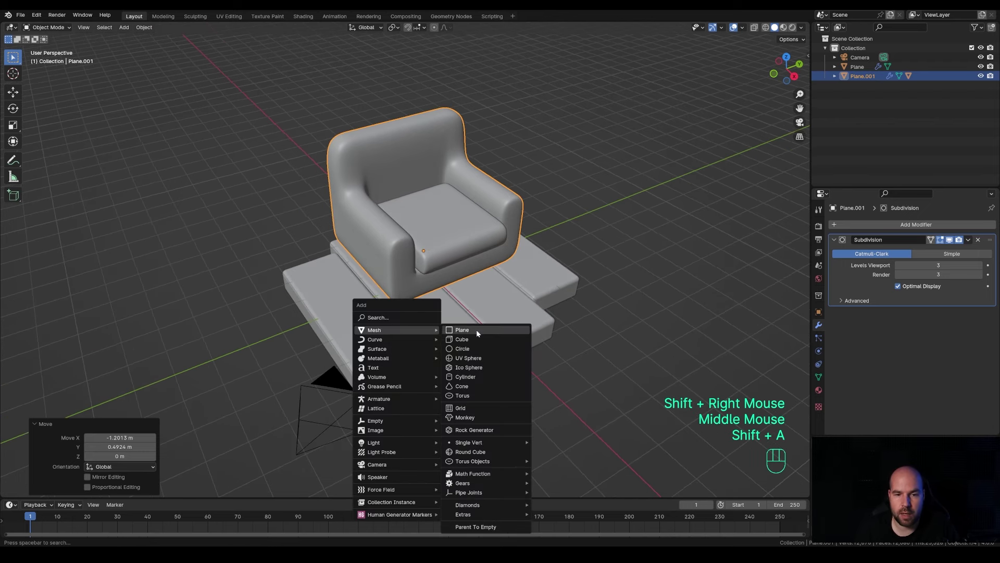
Step: Shape a small square base with a thin pole extruded up from its centre as the lamp stand
key("Tab")
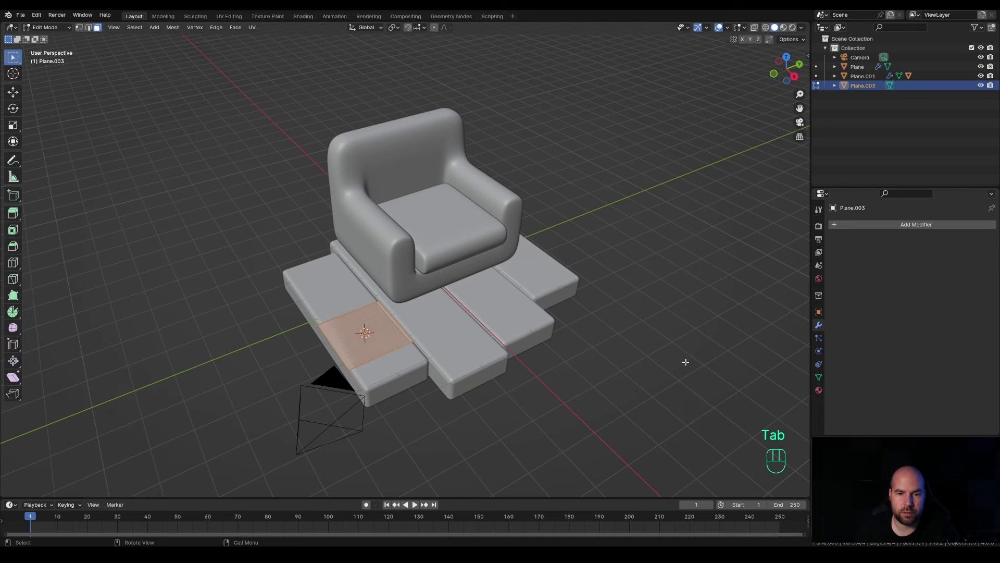
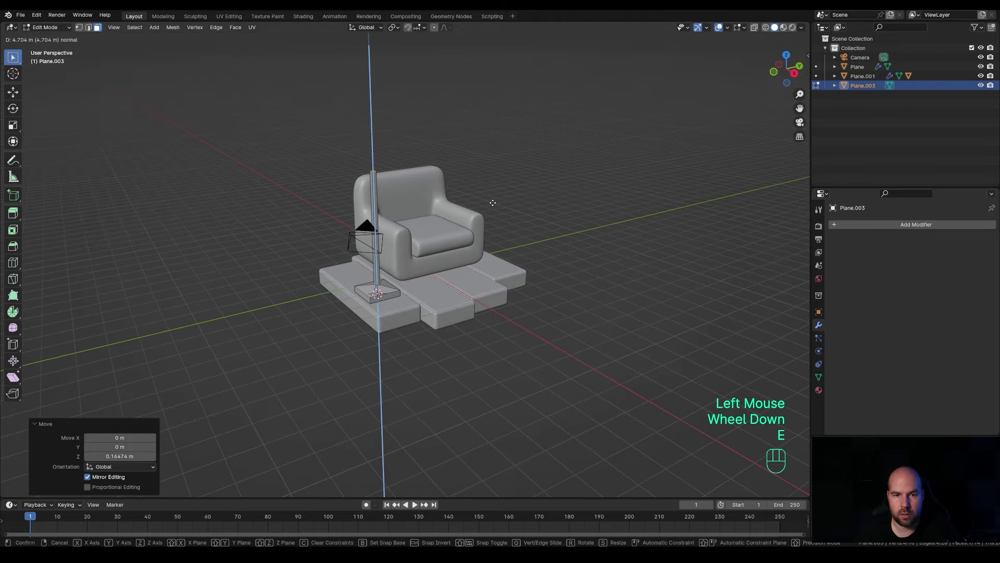
key("Tab")
scroll("up", 3)
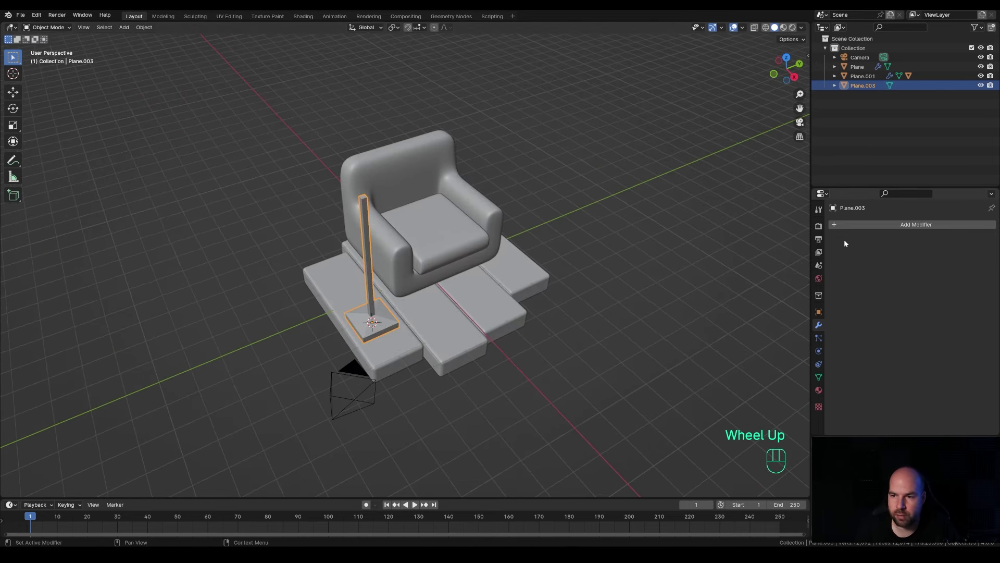
Step: Bevel the lamp stand at 0.044 m with 2 segments and top it with a cylindrical shade
left_click_drag(859, 229, 913, 235)
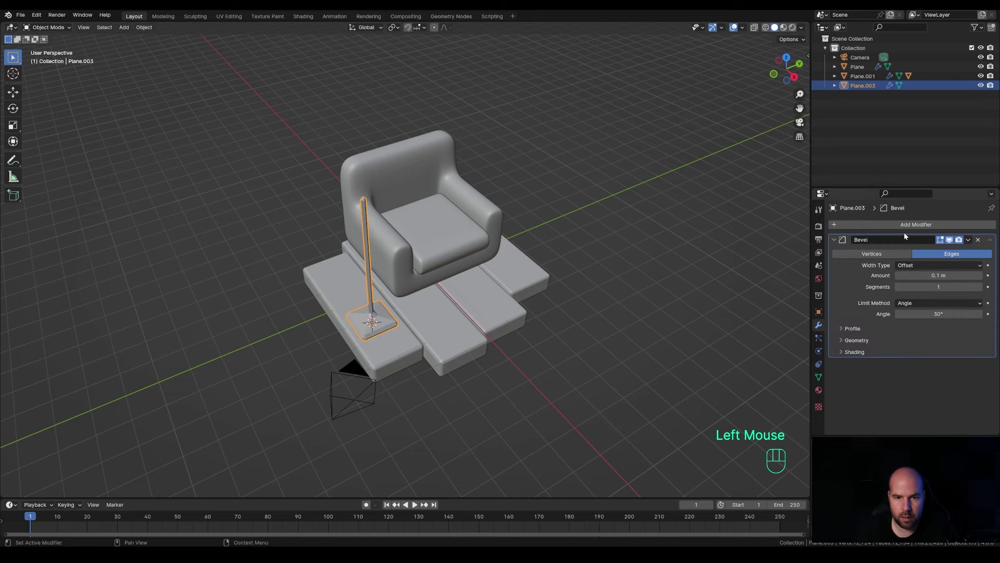
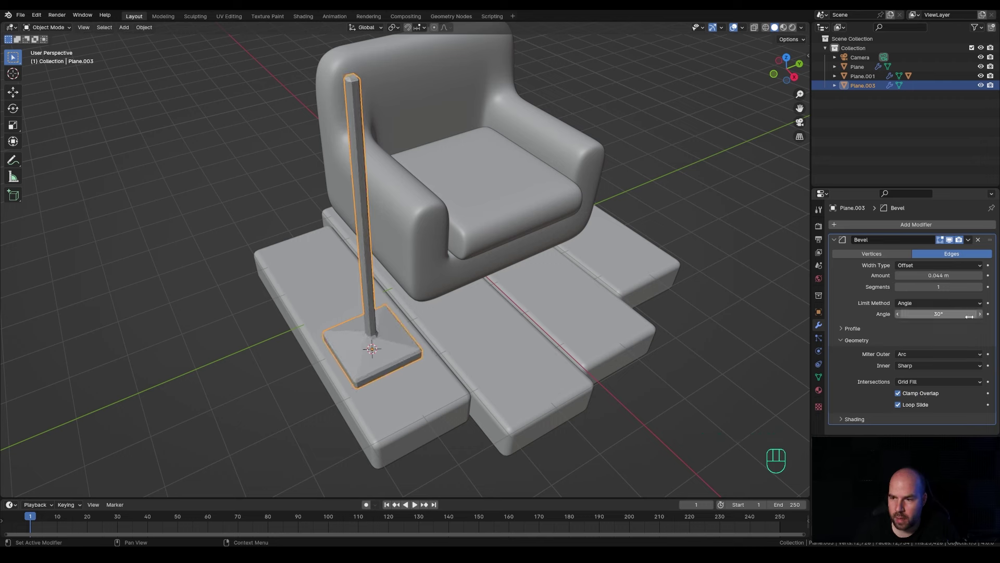
left_click(981, 289)
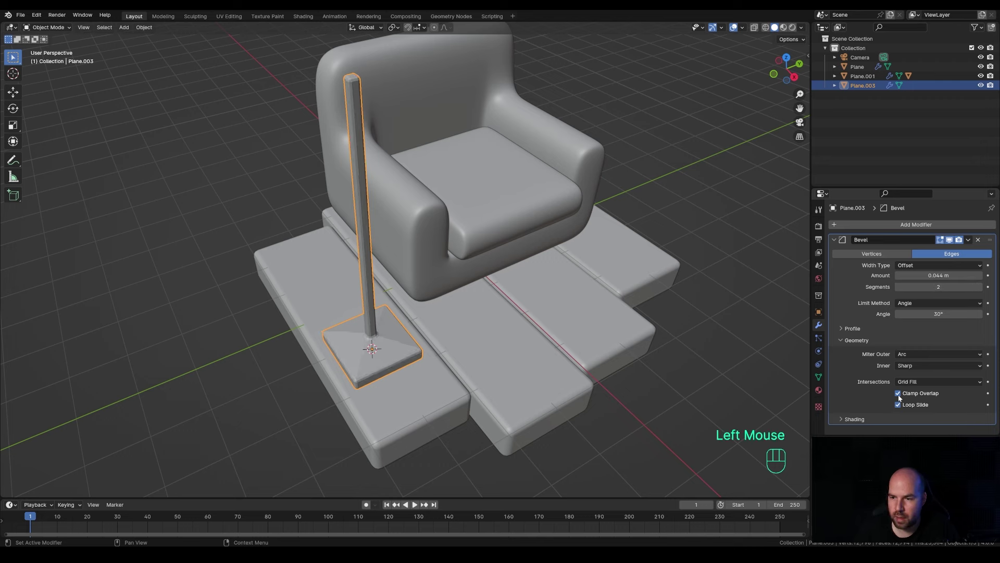
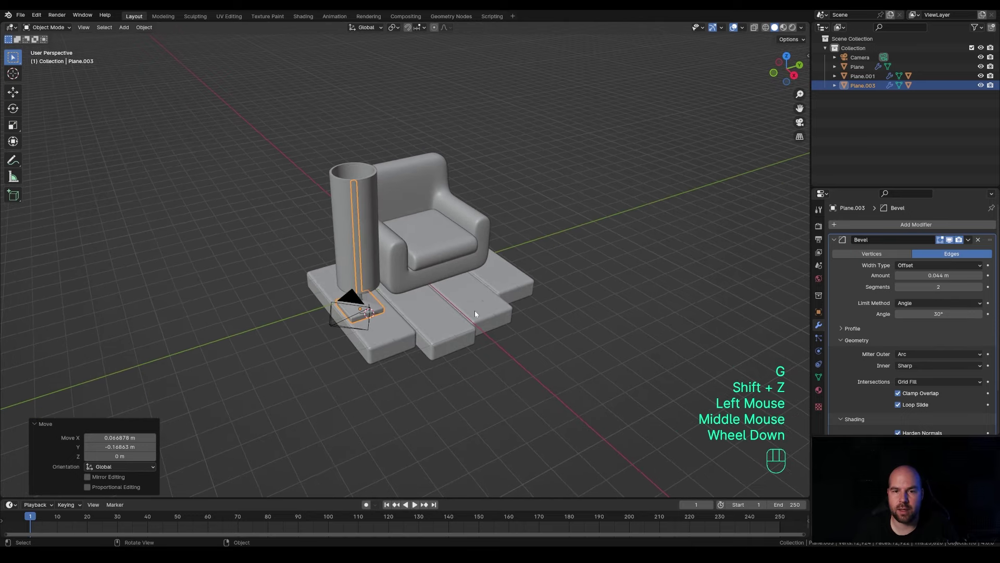
scroll("up", 3)
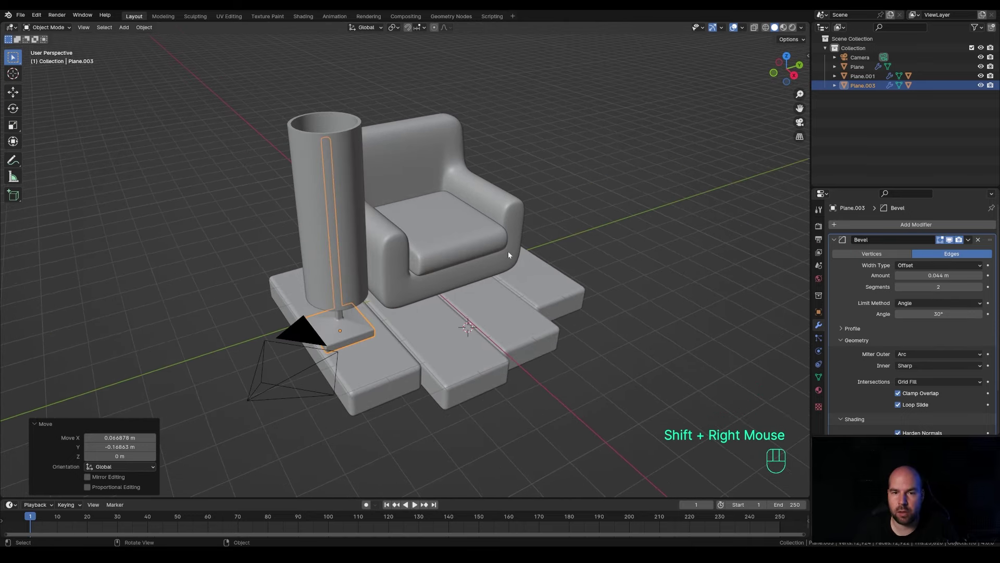
Step: Add a new plane on the base and stretch it along its length in front of the armchair
key("shift+a")
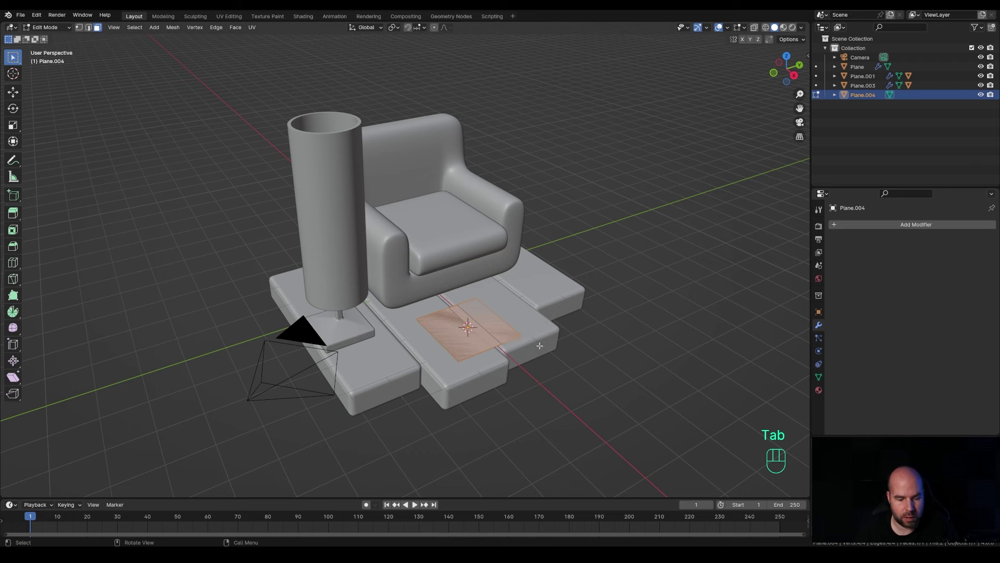
key("y")
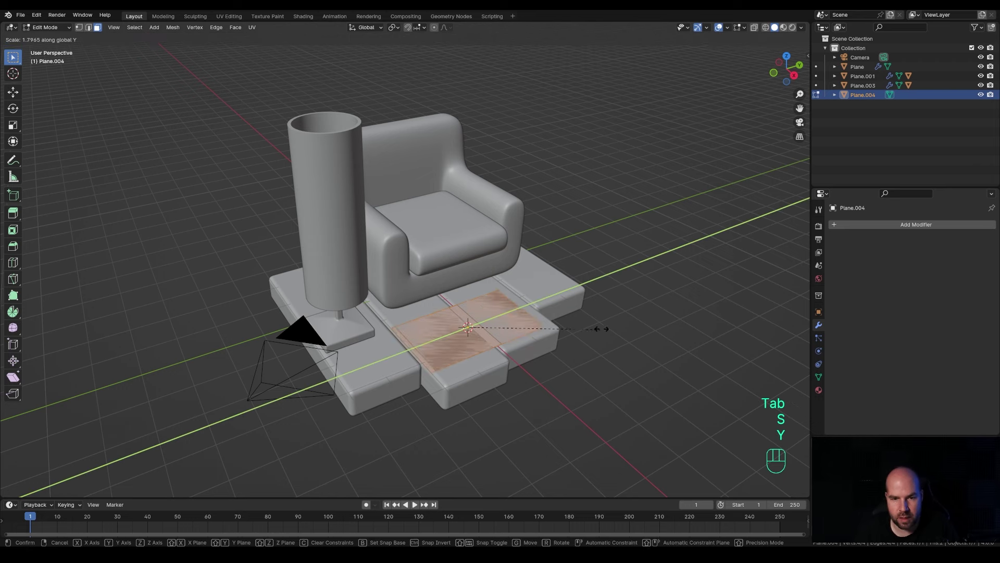
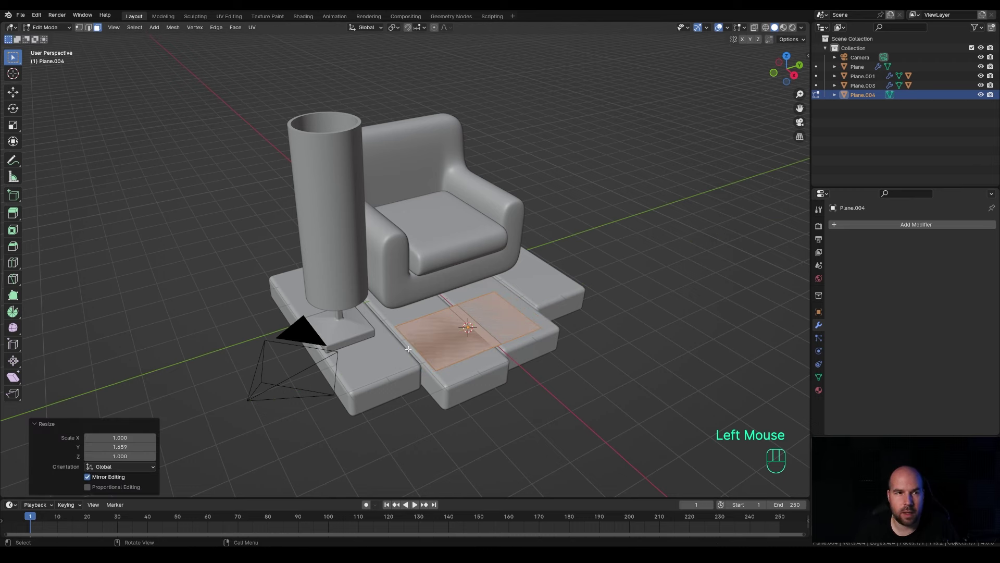
key("2")
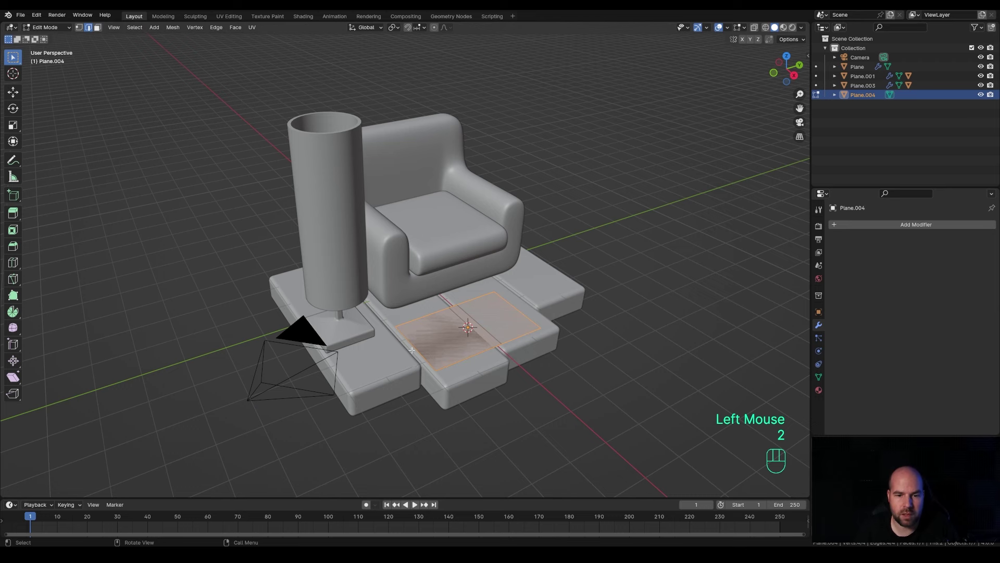
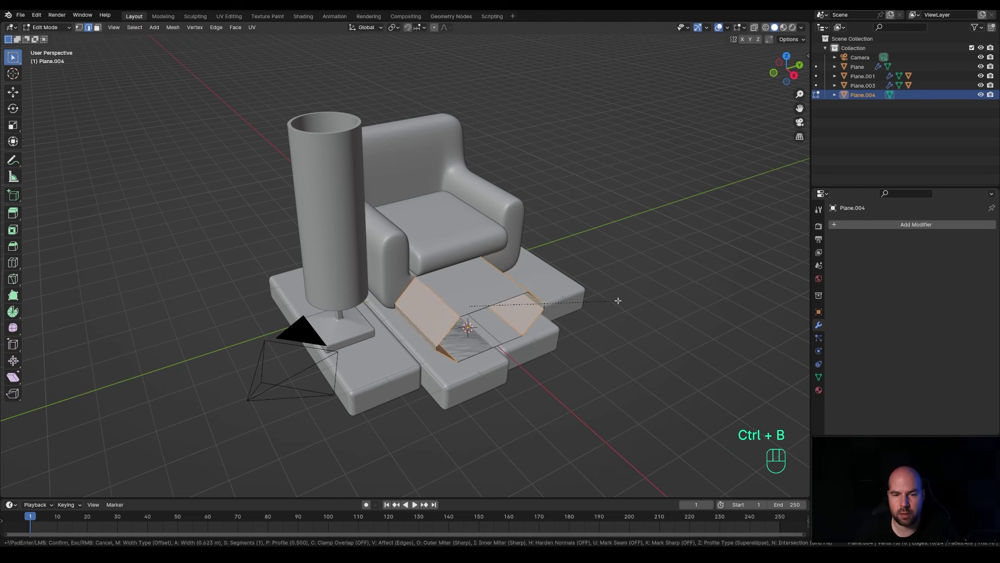
Step: Thicken the footstool's curved shell into a solid ring by extruding its surface
scroll("up", 3)
scroll("up", 3)
scroll("down", 3)
scroll("up", 3)
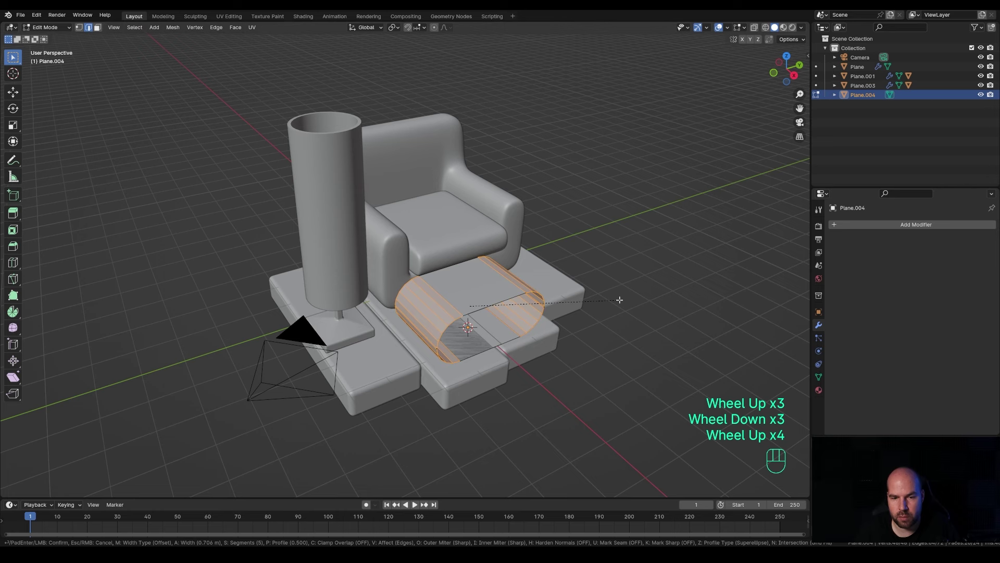
scroll("up", 3)
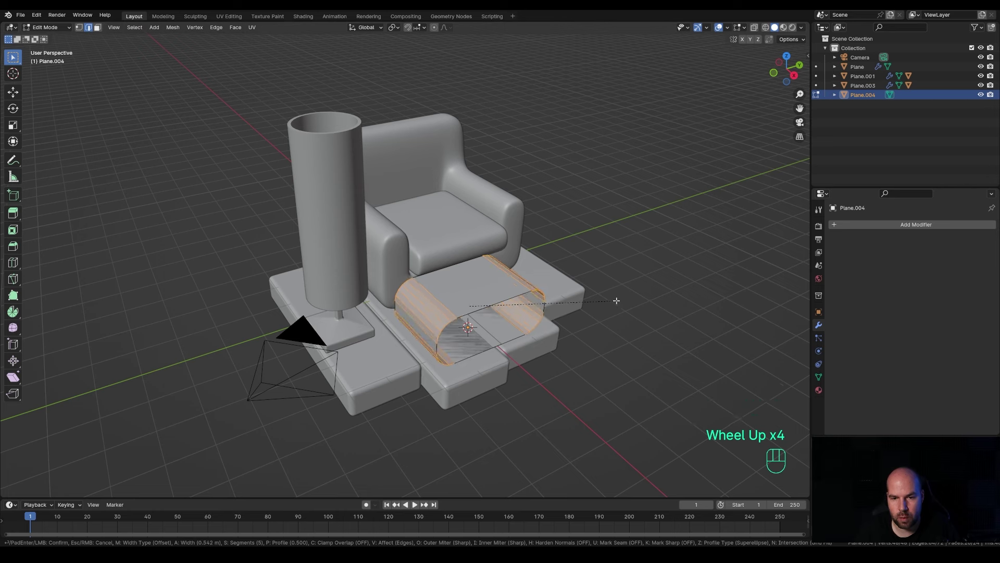
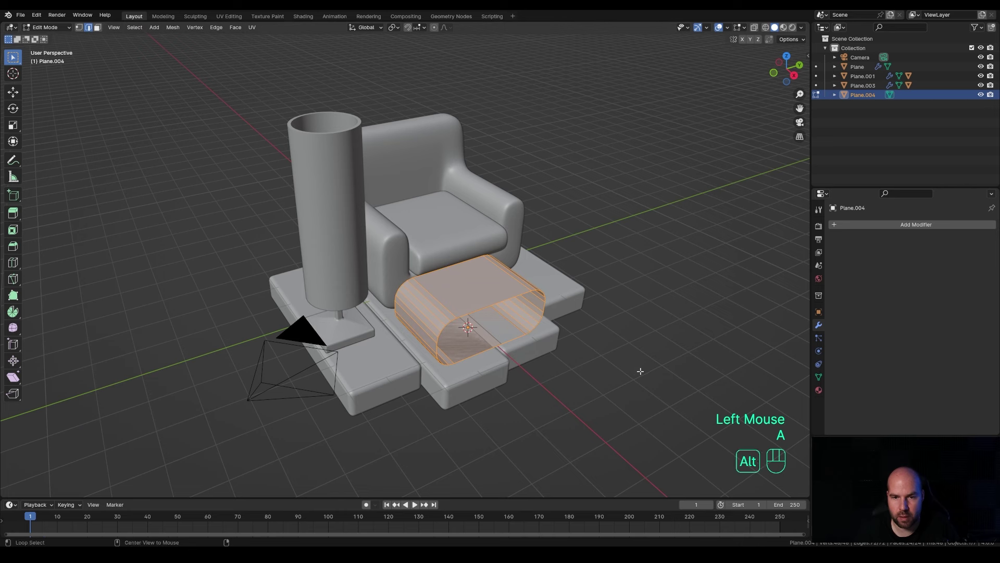
key("alt+e")
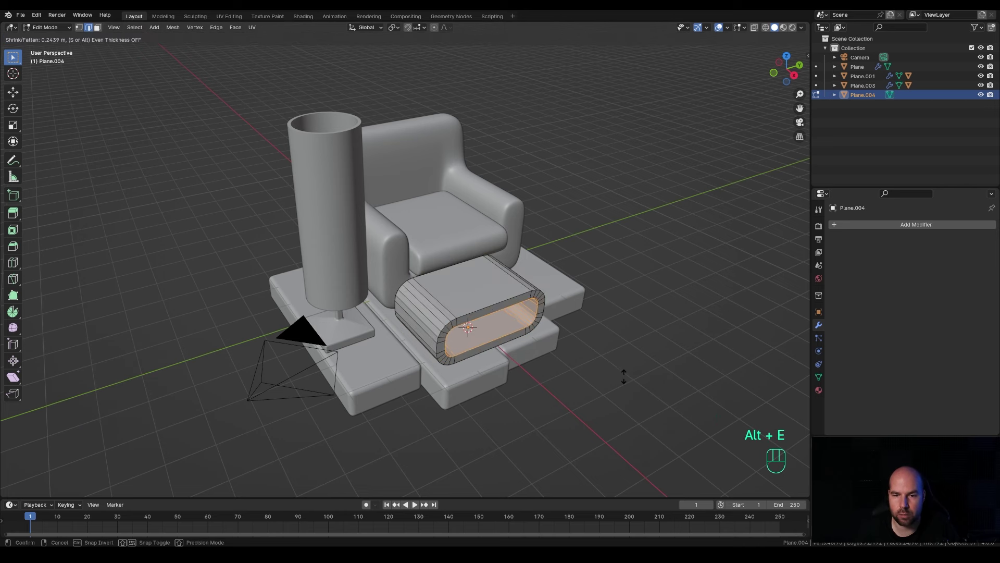
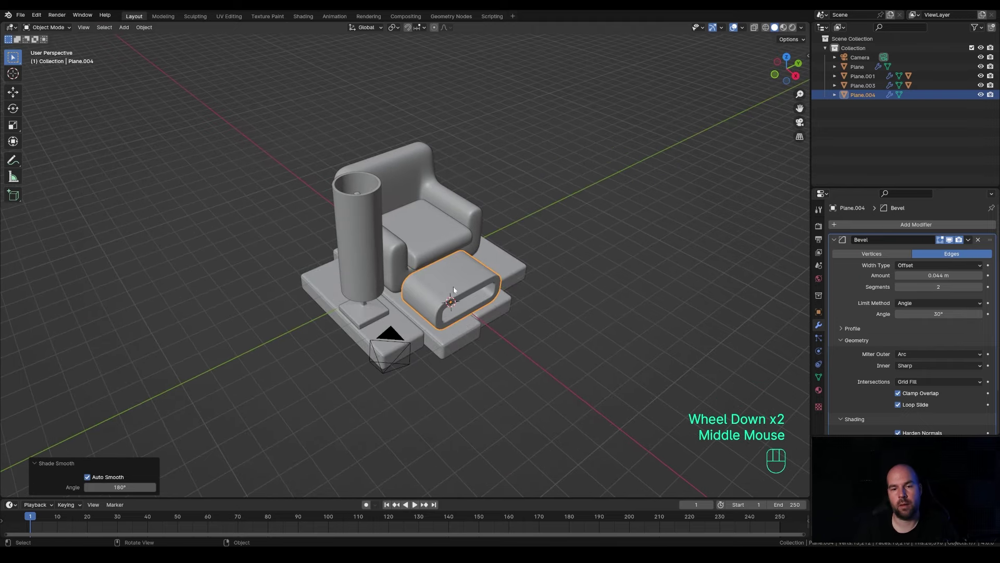
Step: Add a finely subdivided plane scaled over the armchair's seat
scroll("up", 3)
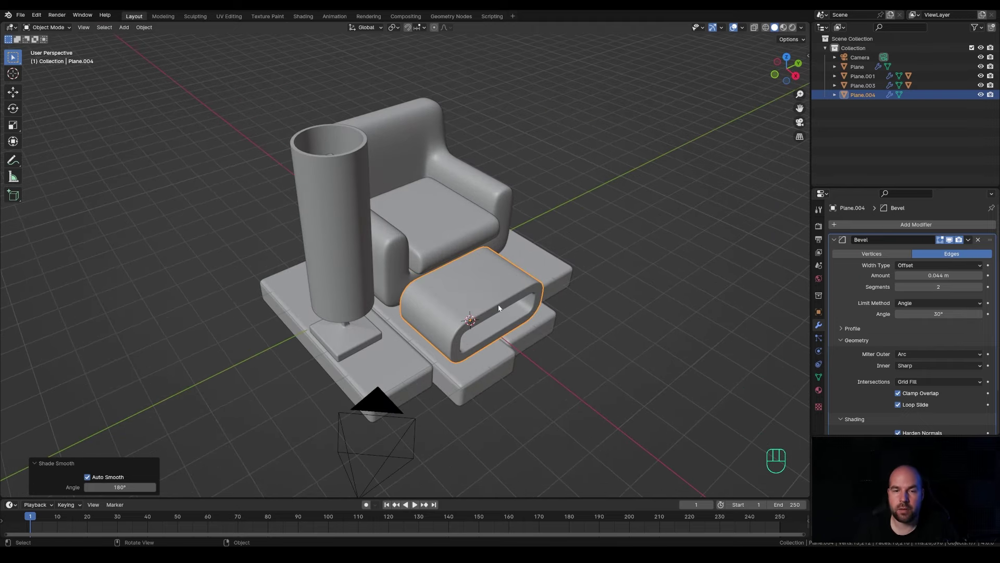
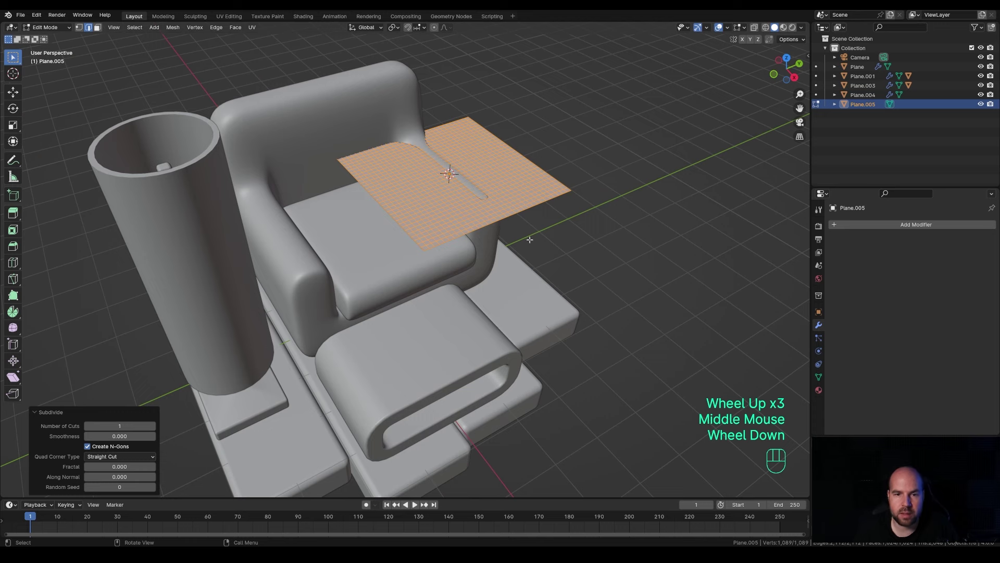
Step: Raise the subdivided plane so it hovers flat above the chair seat and arm
key("e")
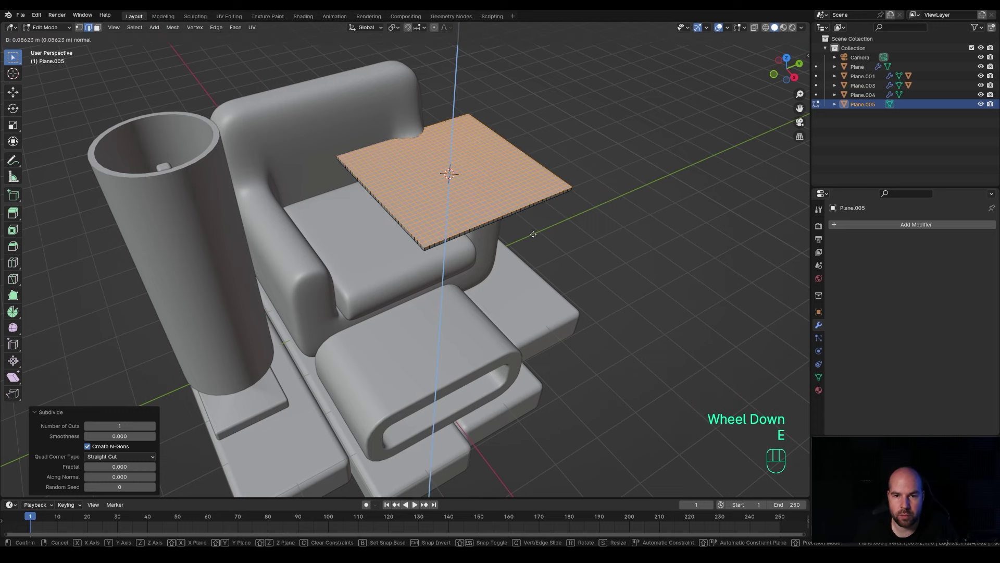
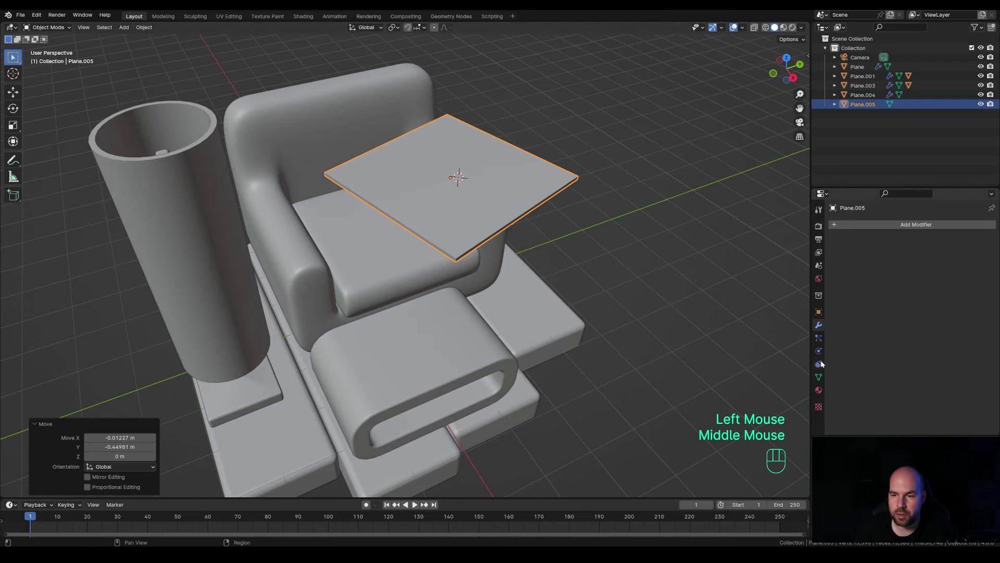
Step: Turn the hovering plane into a cloth simulation in Physics Properties
left_click(821, 356)
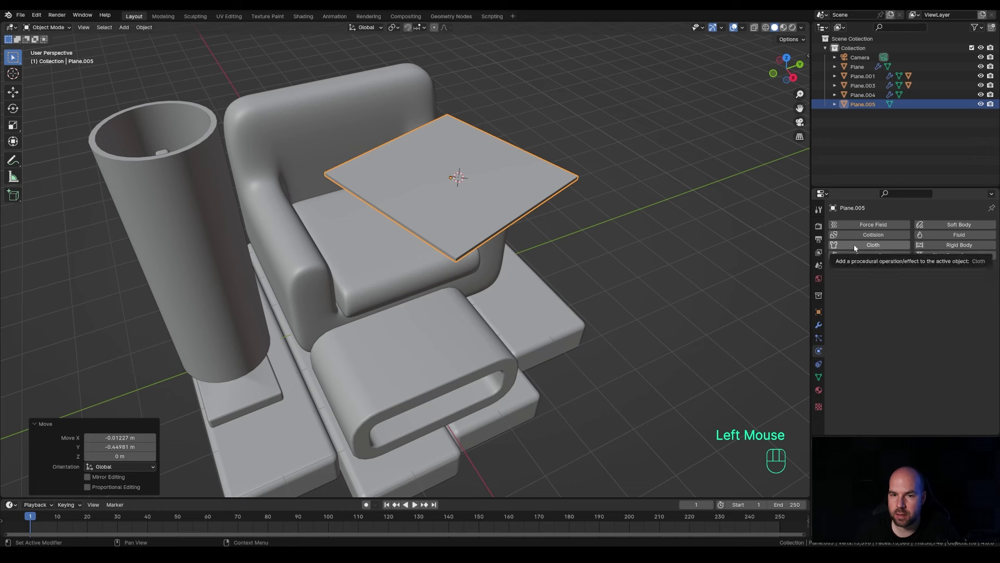
left_click_drag(857, 247, 866, 341)
scroll("down", 3)
scroll("down", 3)
left_click(850, 411)
Step: Enable cloth pressure with a value of 0.100
scroll("up", 3)
scroll("down", 3)
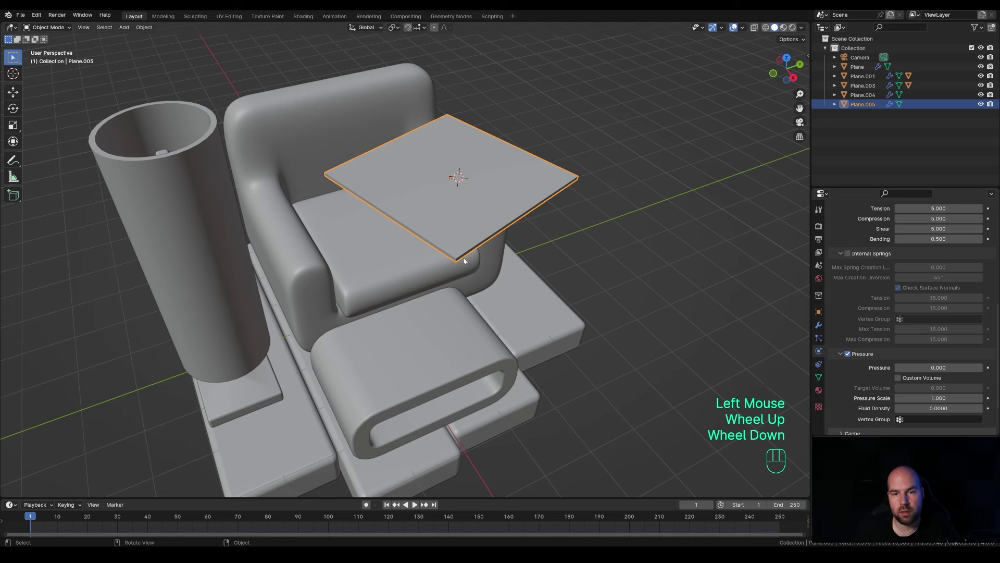
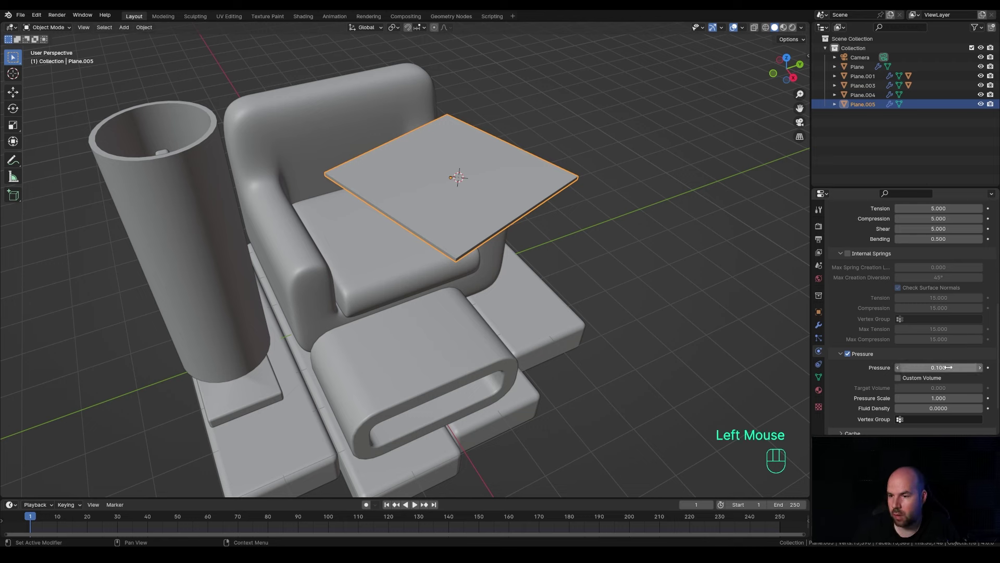
scroll("down", 3)
scroll("down", 3)
Step: Make the armchair a collision object with higher friction so the cloth drapes over it
left_click(847, 407)
scroll("down", 3)
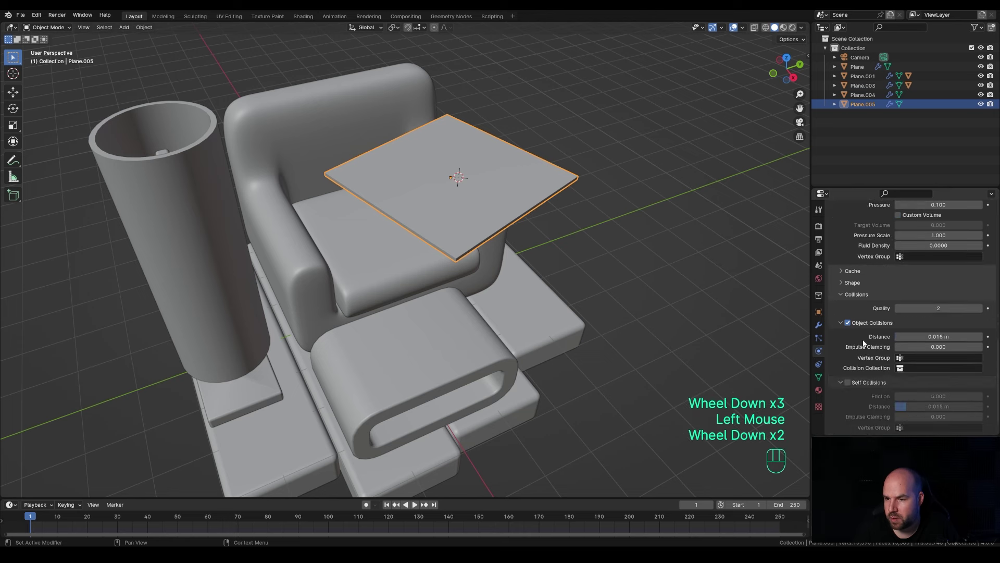
left_click(853, 386)
scroll("down", 3)
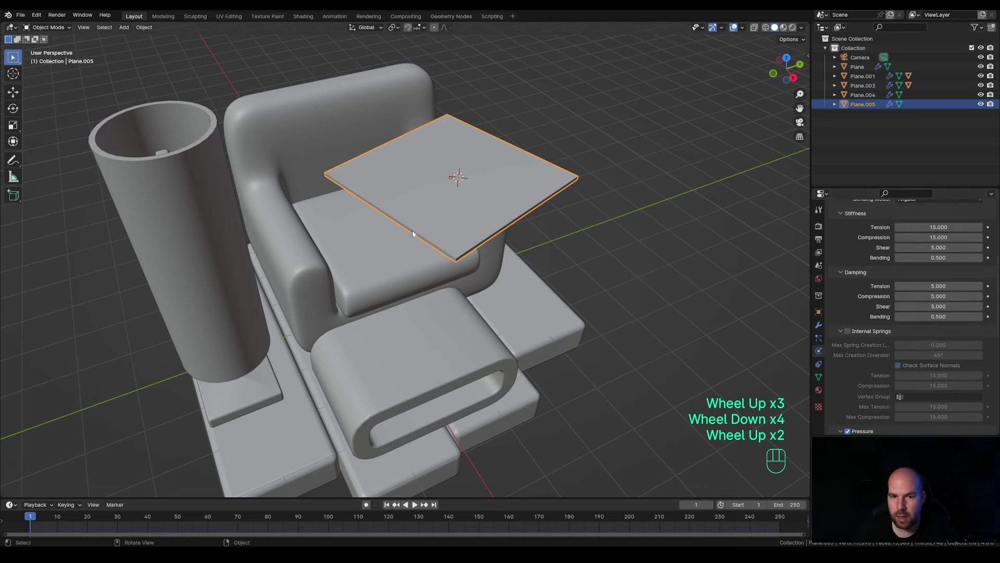
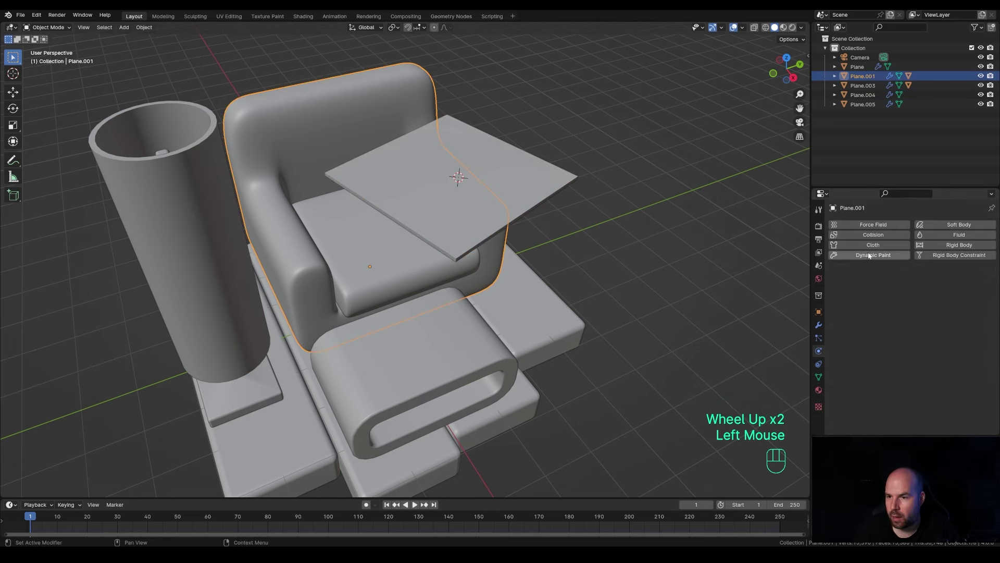
left_click(877, 235)
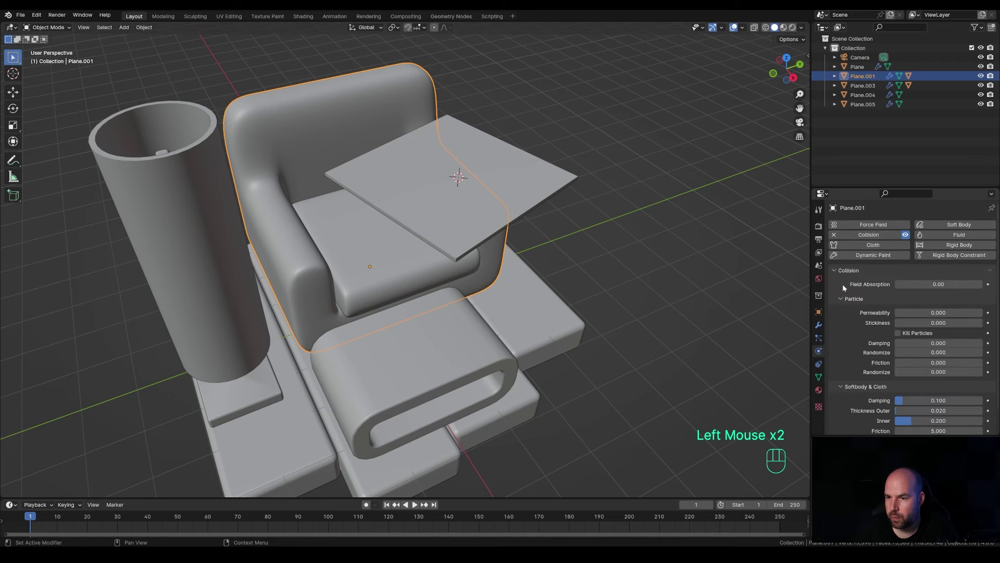
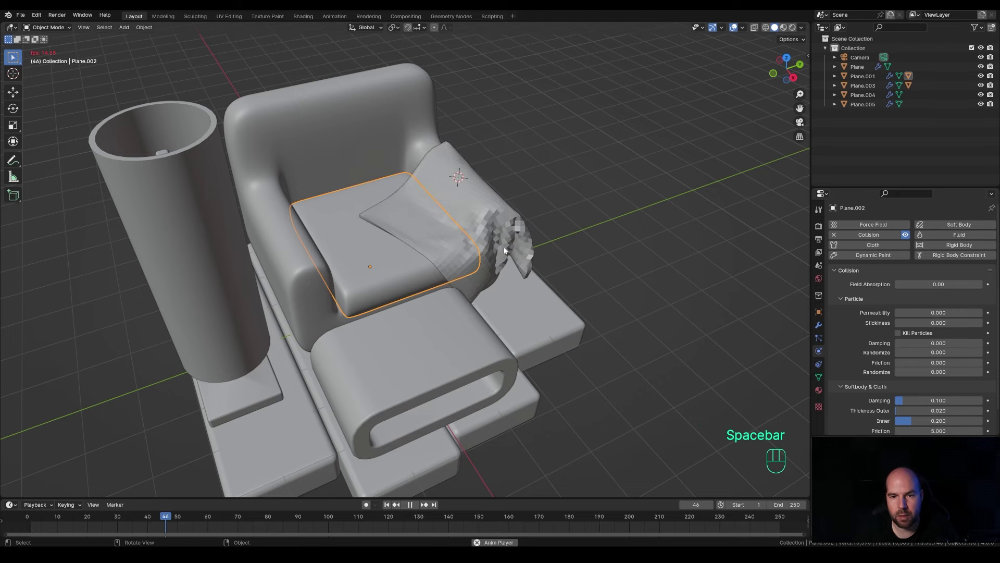
Step: Play the simulation to watch the cloth drape, then return to the first frame
middle_click(540, 265)
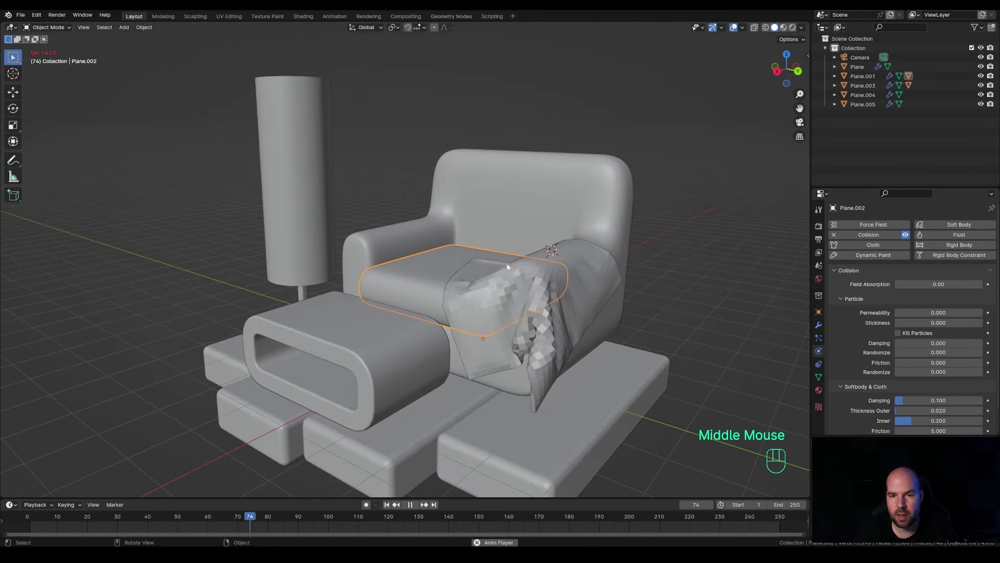
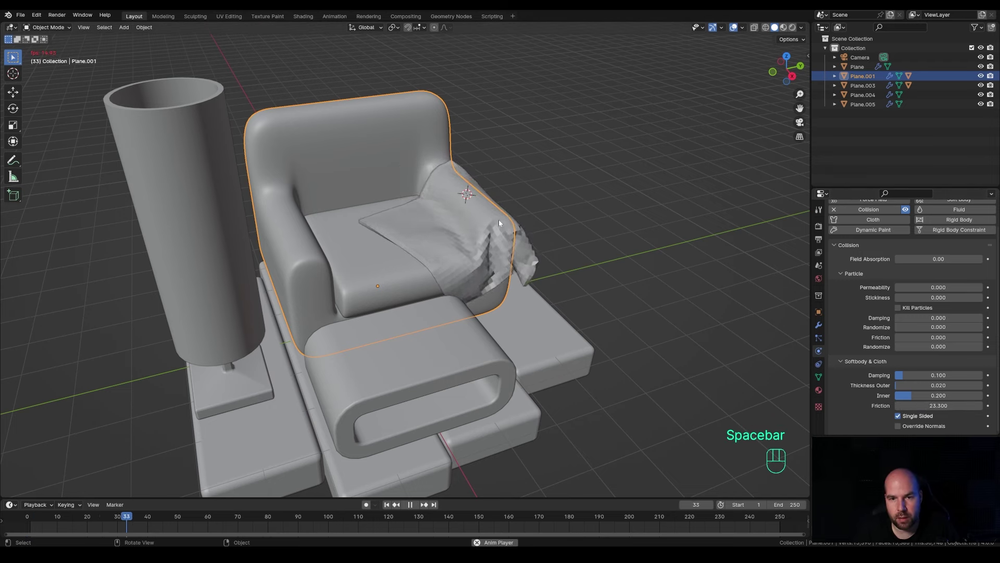
key("space")
left_click(177, 521)
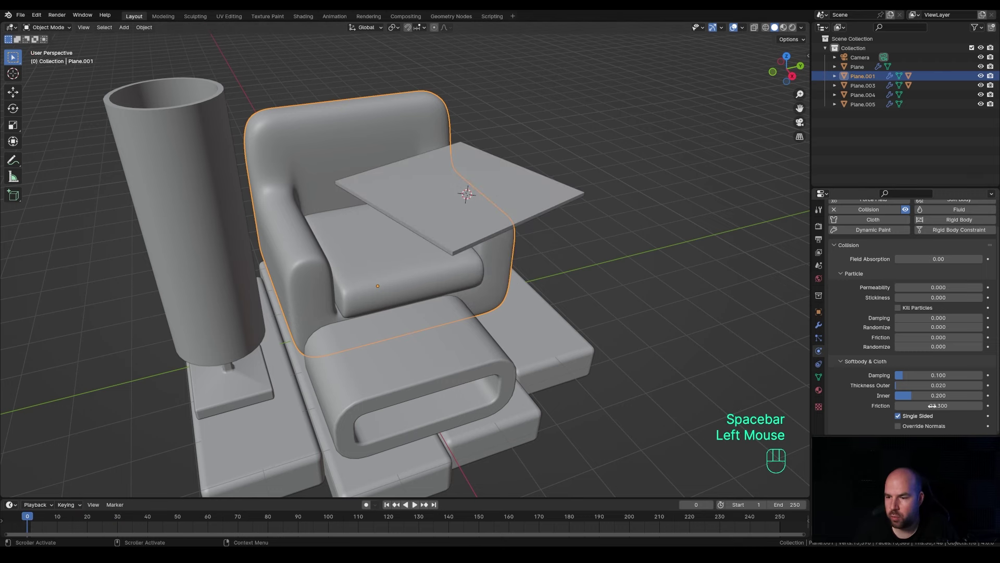
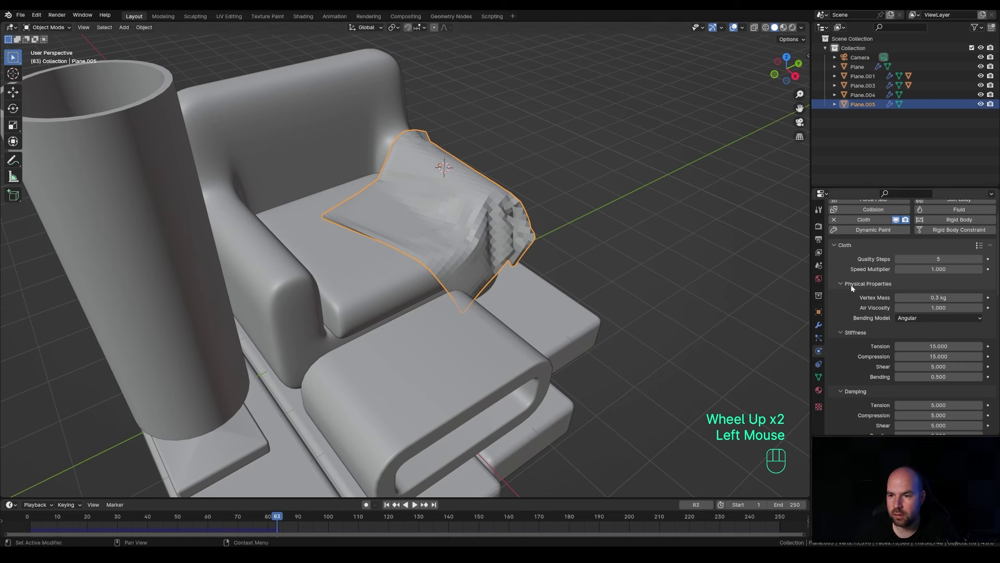
Step: Apply the draped cloth as a shape key so it keeps its shape over the arm
left_click(820, 329)
left_click_drag(970, 241, 928, 261)
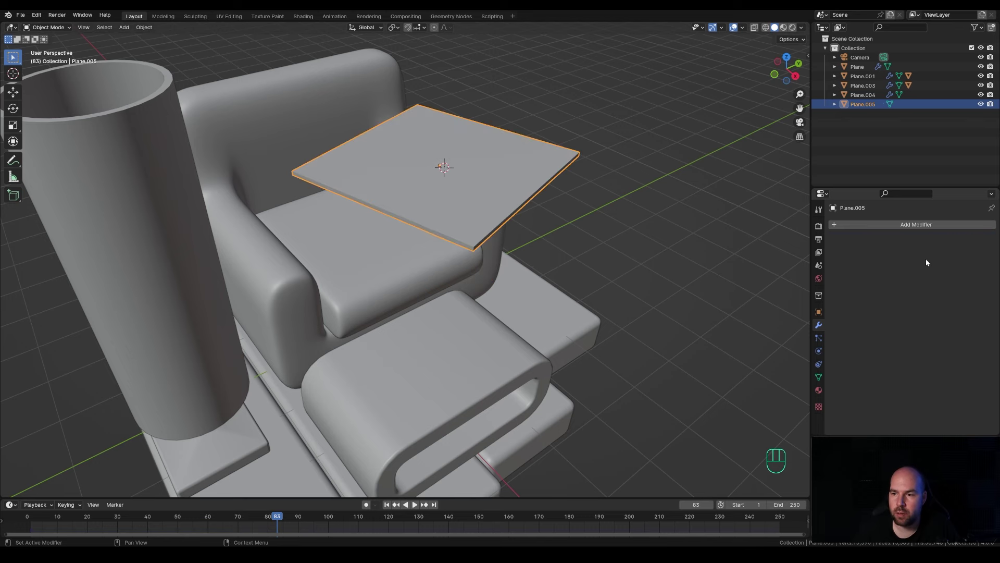
left_click(822, 323)
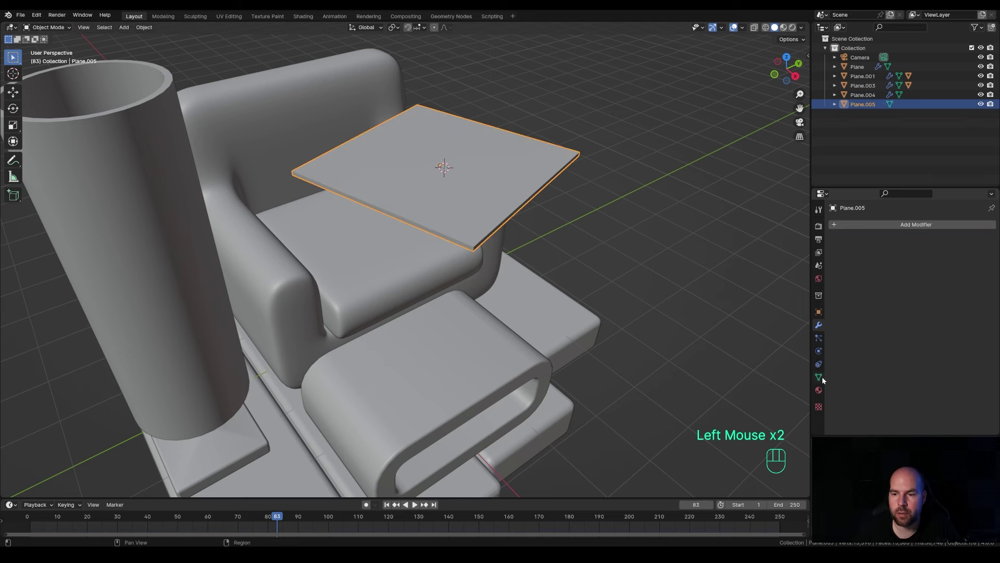
left_click(820, 377)
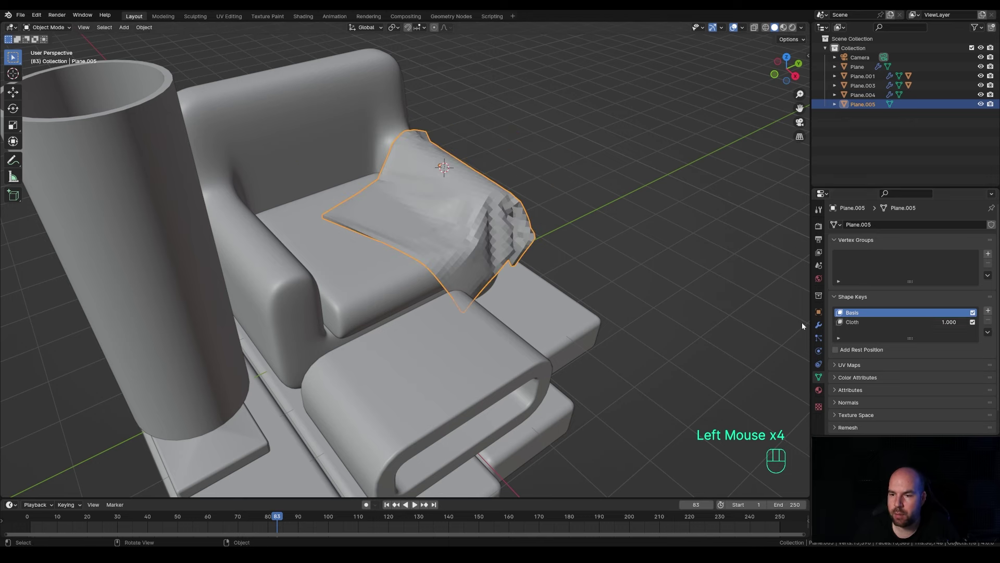
left_click_drag(820, 330, 829, 325)
Step: Give the cloth a level-2 Subdivision Surface modifier and smooth shading, inspecting it from all sides
left_click_drag(886, 229, 536, 250)
middle_click(536, 250)
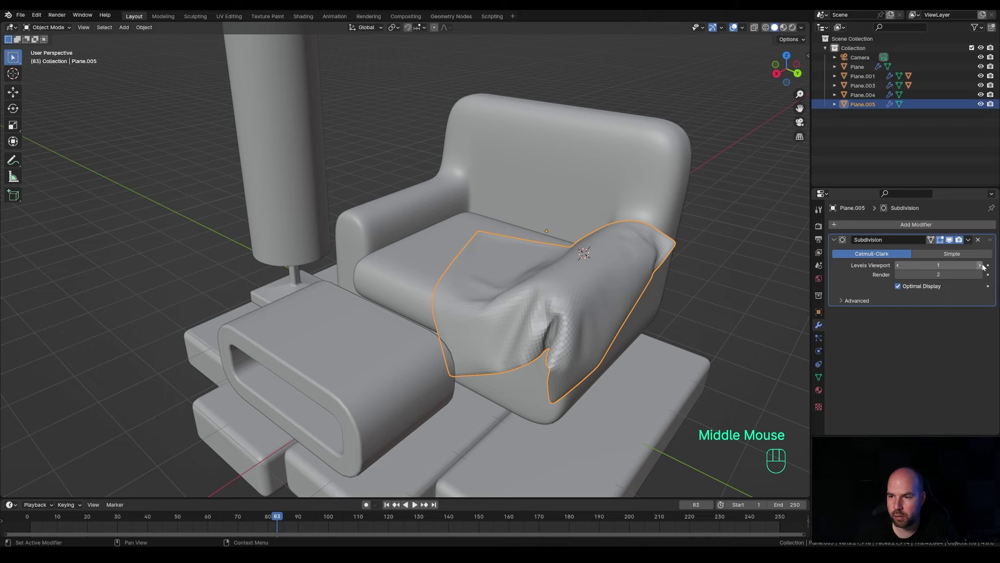
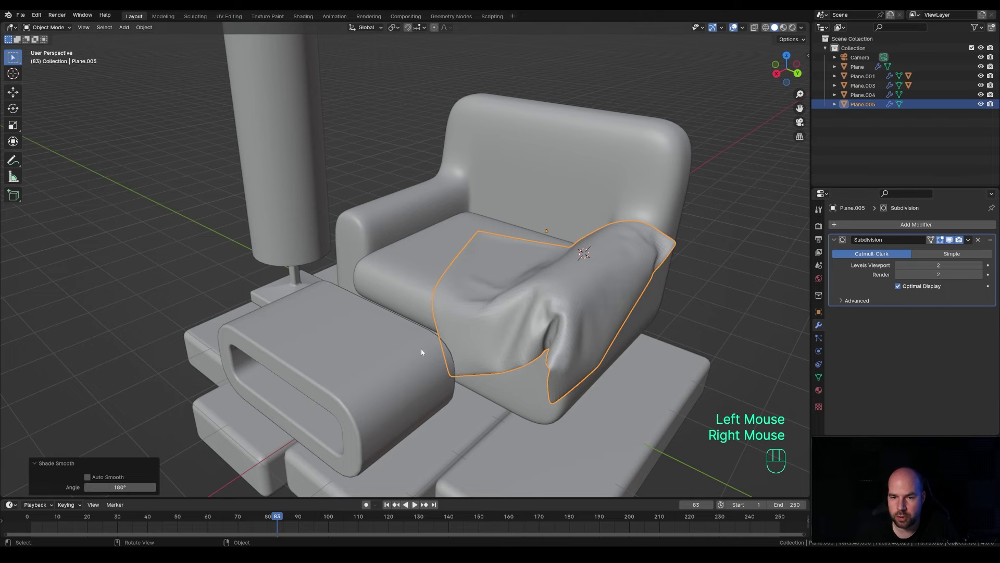
left_click_drag(495, 331, 559, 332)
scroll("down", 3)
left_click_drag(450, 286, 449, 284)
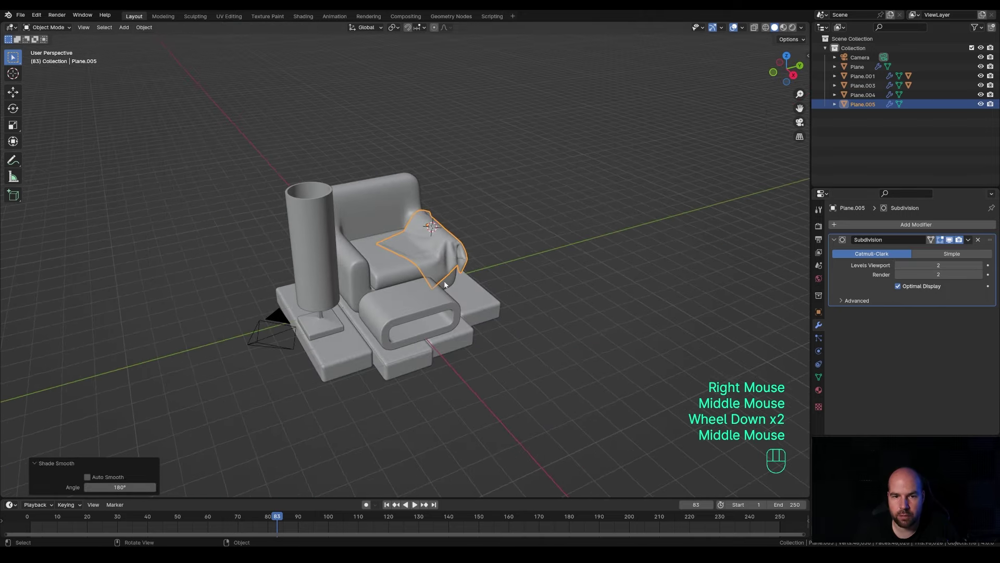
left_click_drag(497, 263, 539, 282)
scroll("up", 3)
middle_click(425, 258)
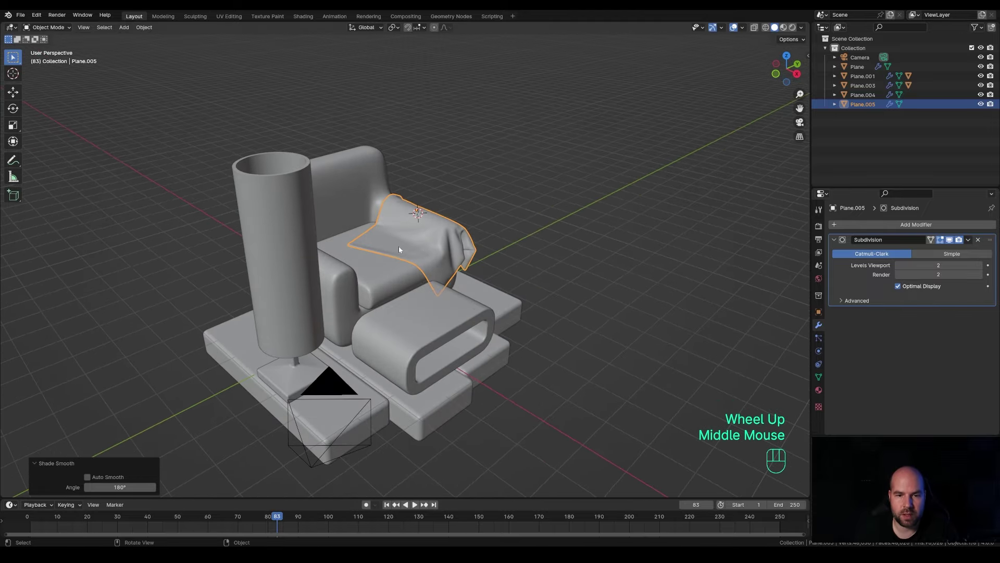
scroll("down", 3)
middle_click(451, 271)
left_click_drag(468, 298, 505, 285)
middle_click(532, 289)
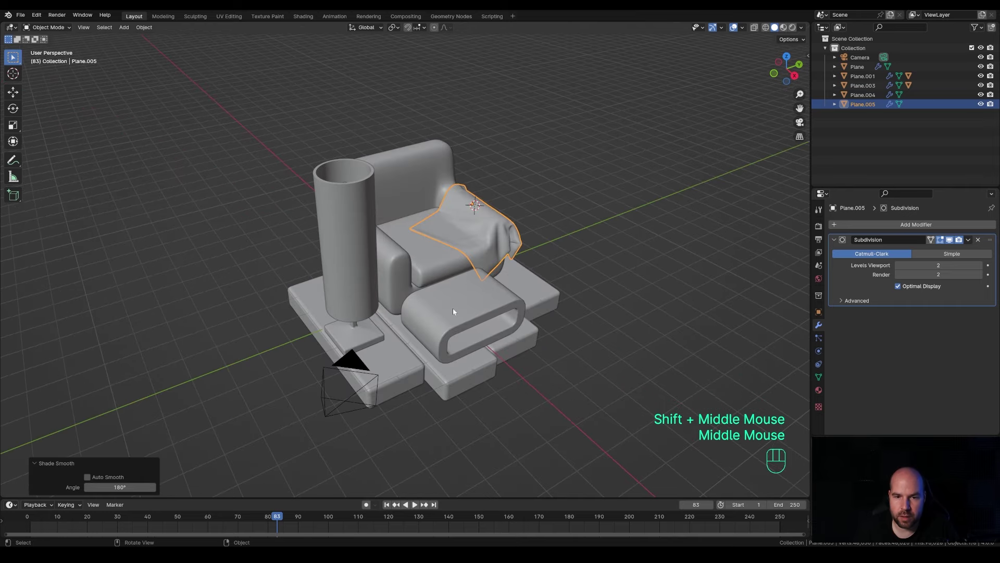
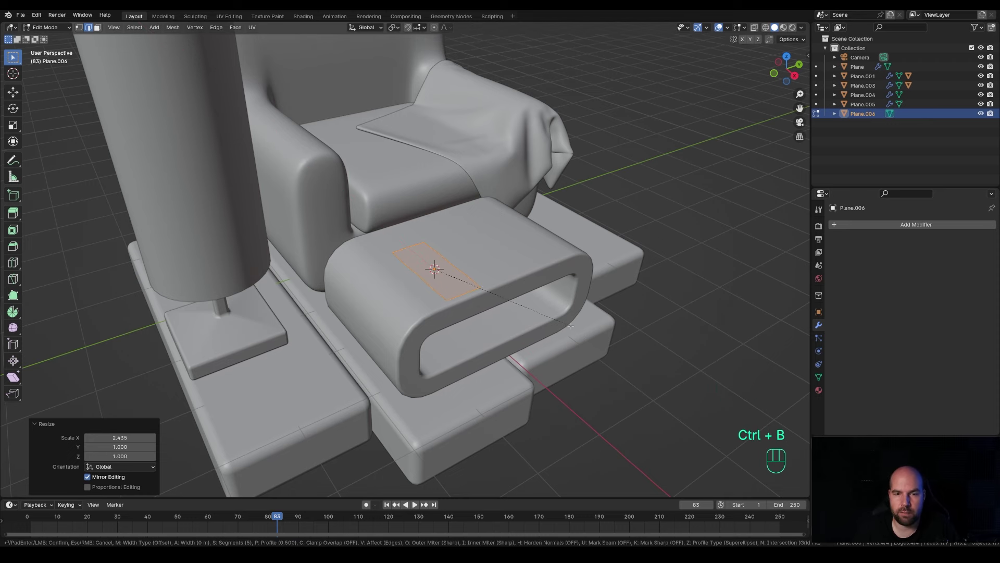
Step: Round the corners of the small rectangle on the footstool and extrude it into a raised pad
key("v")
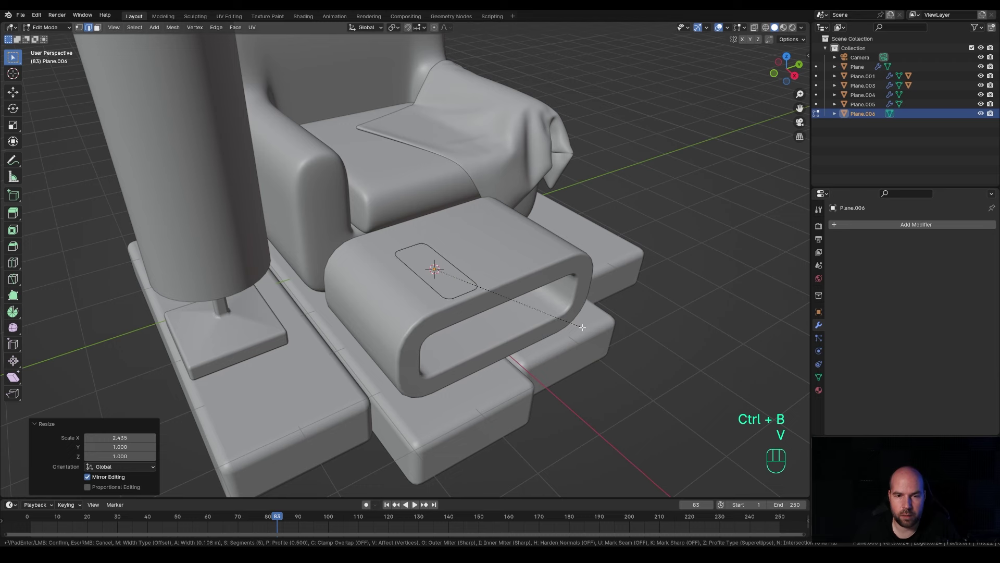
scroll("down", 3)
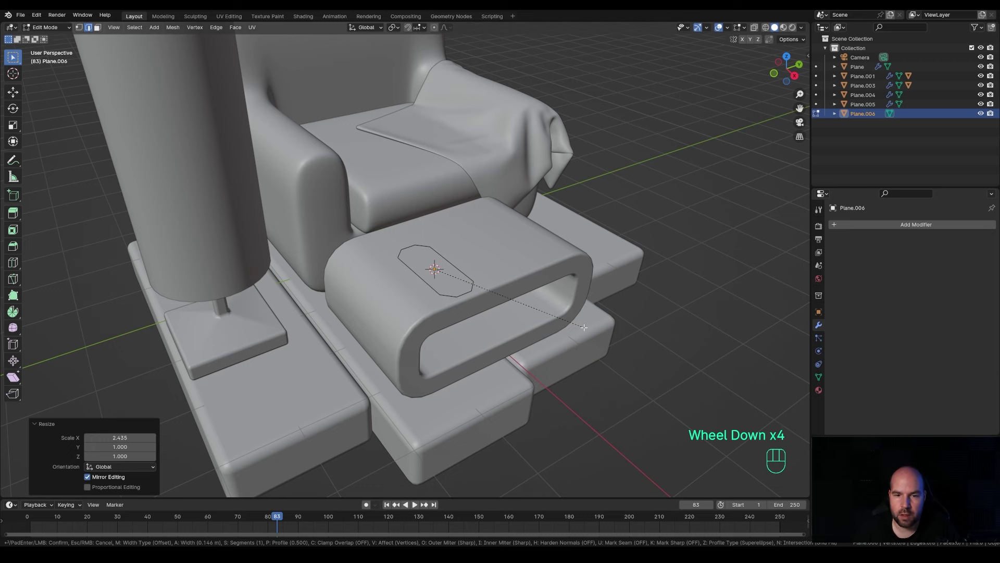
scroll("down", 3)
scroll("down", 3)
scroll("up", 3)
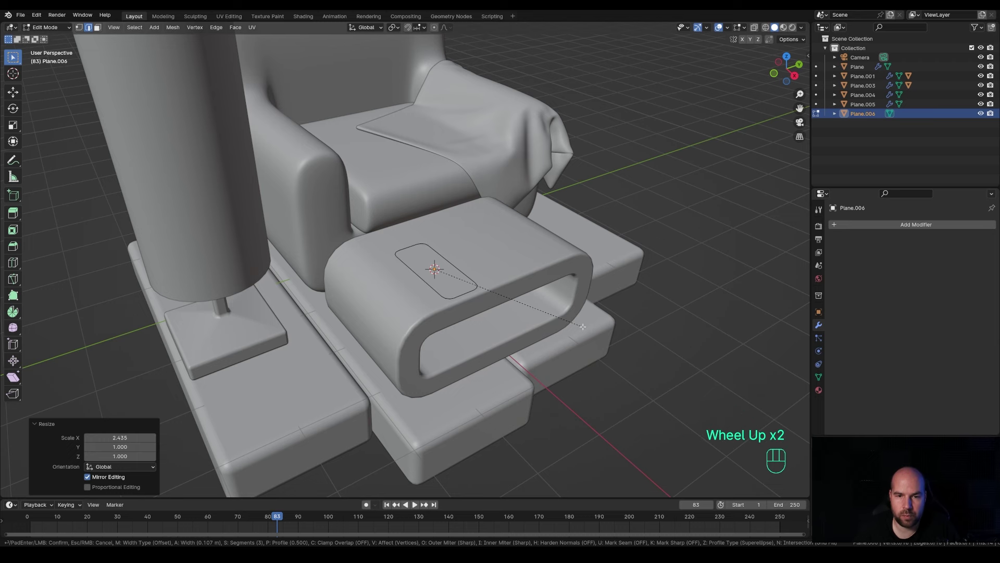
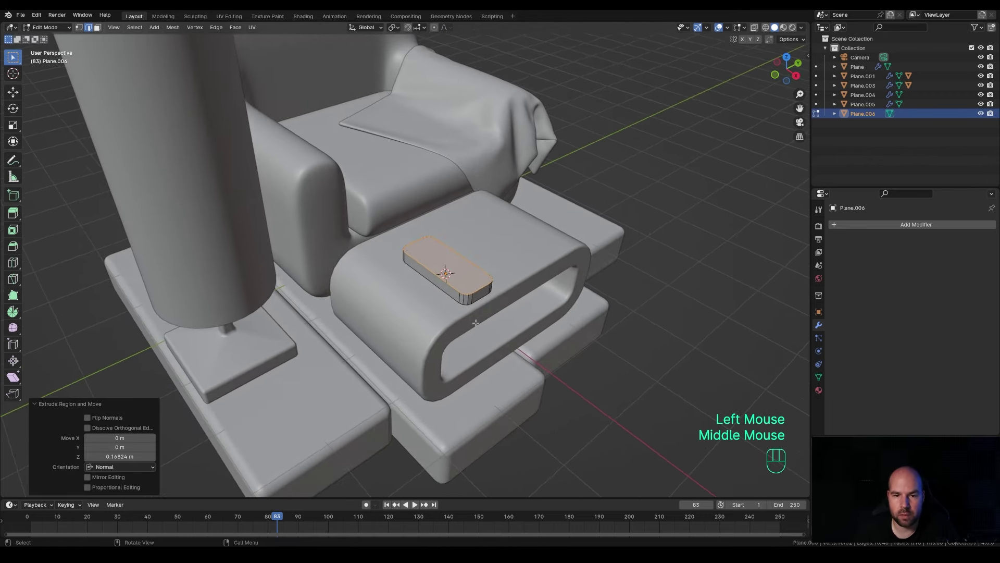
key("Tab")
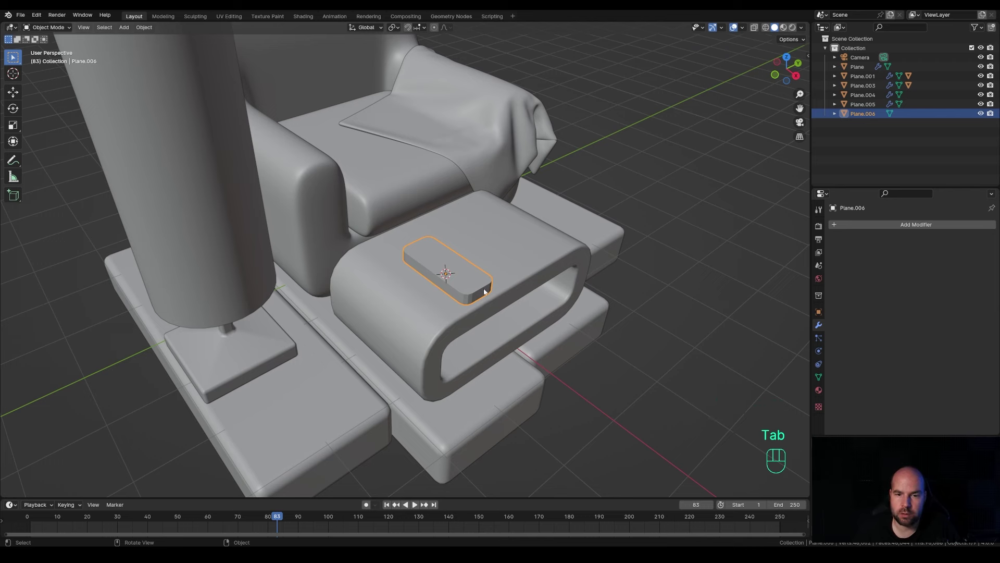
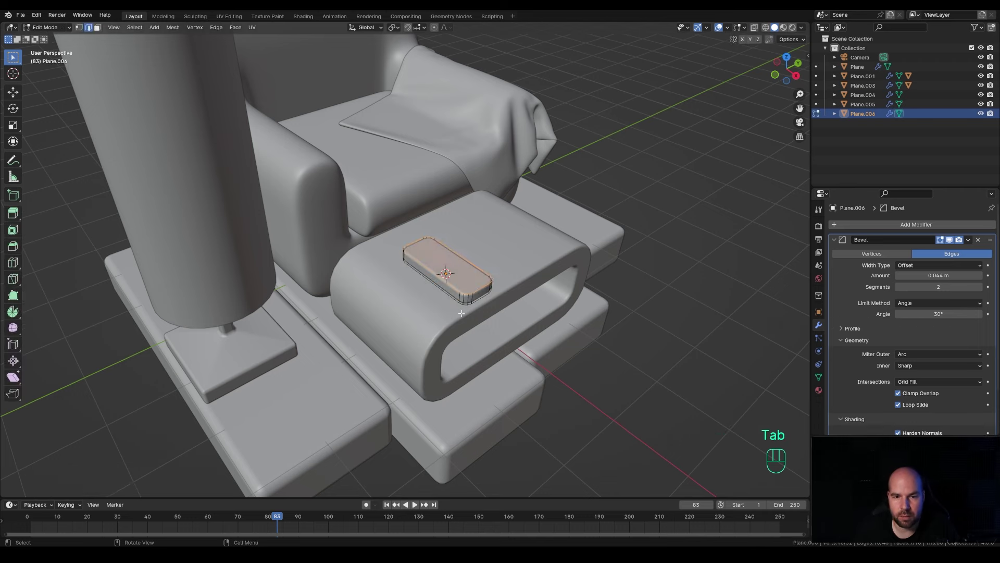
Step: Soften the pad's edges with a Bevel modifier of 0.044 m and 2 segments
key("shift+s")
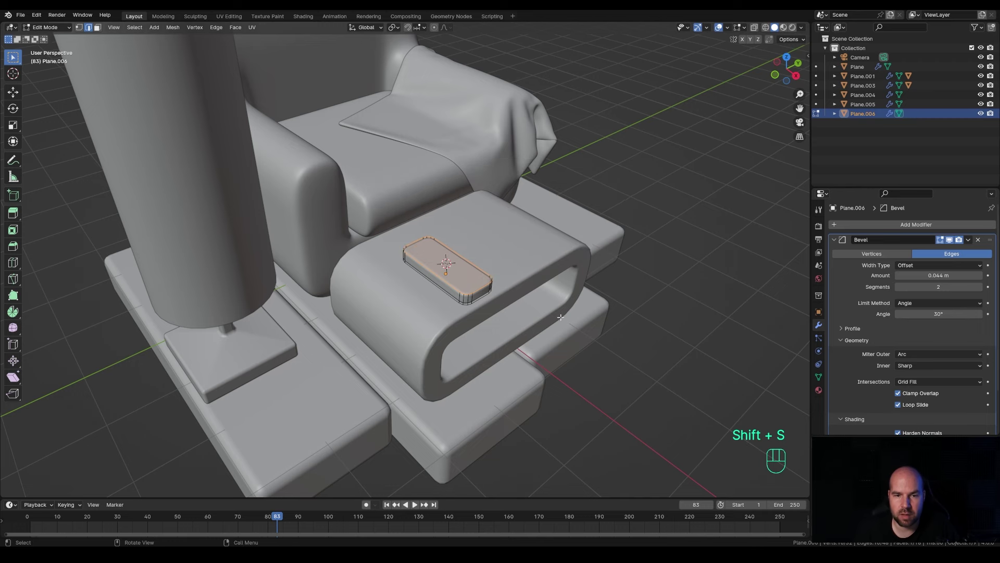
Step: Add a subdivided plane on the pad and inset each grid face individually
key("shift+a")
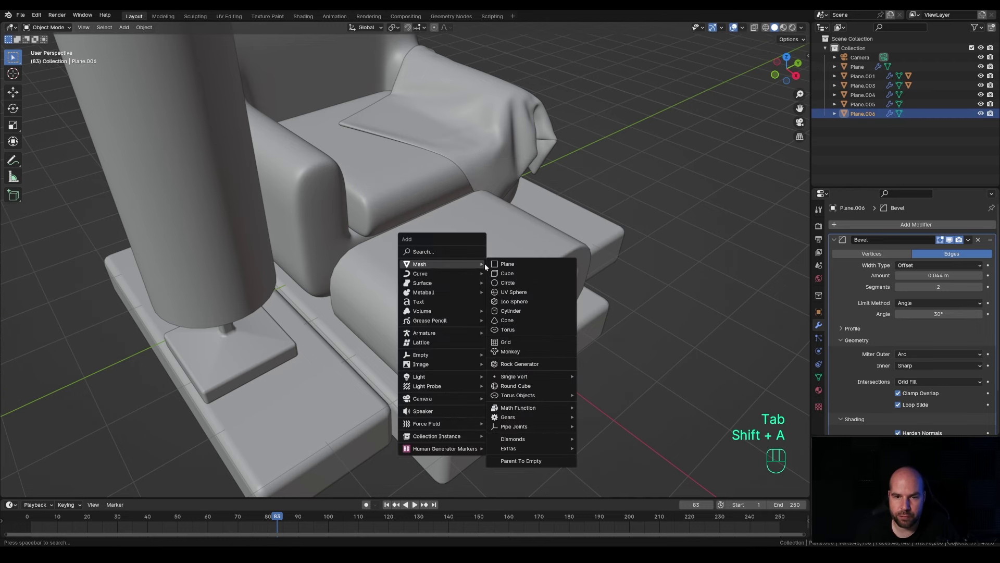
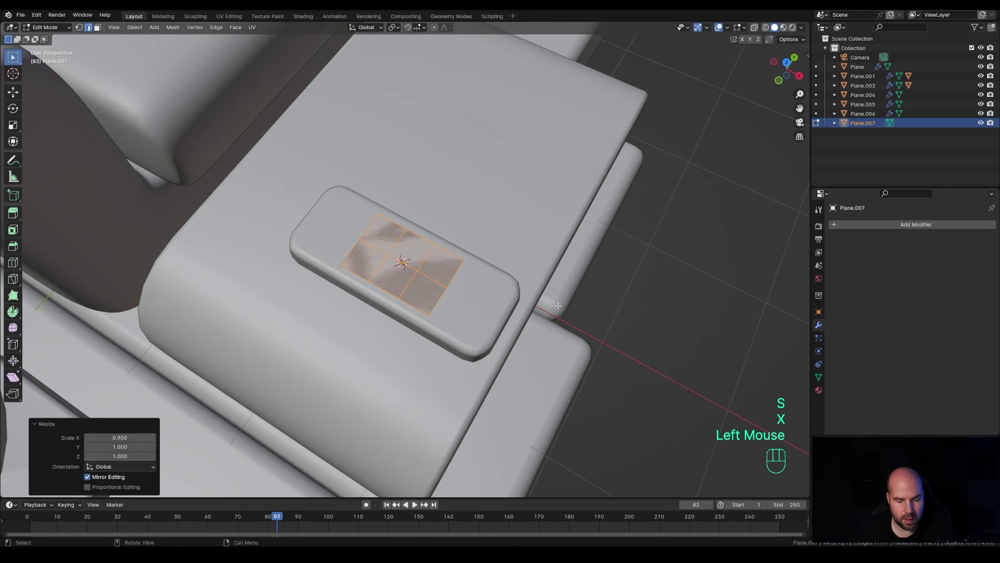
key("ctrl+b")
key("ctrl+z")
scroll("down", 3)
scroll("down", 3)
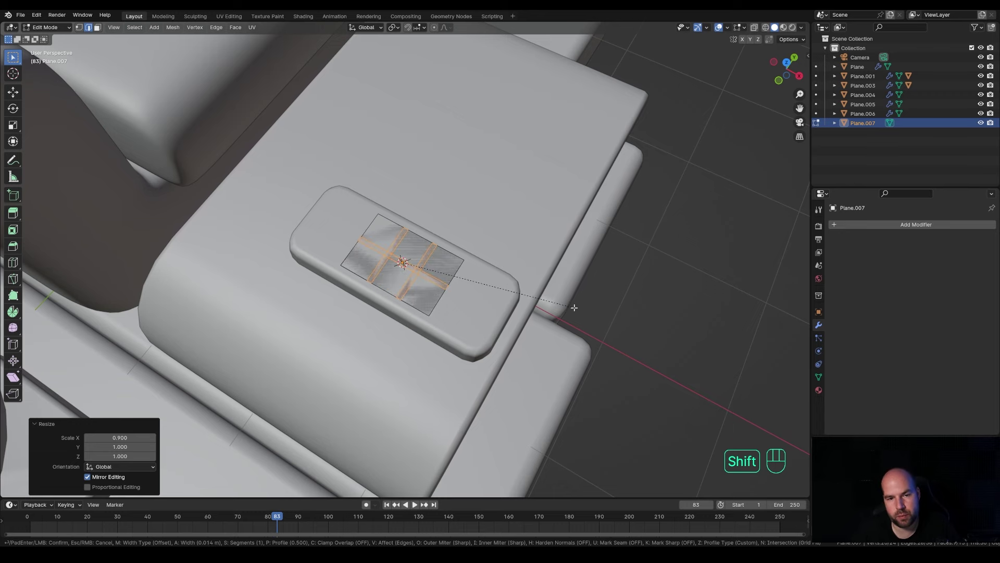
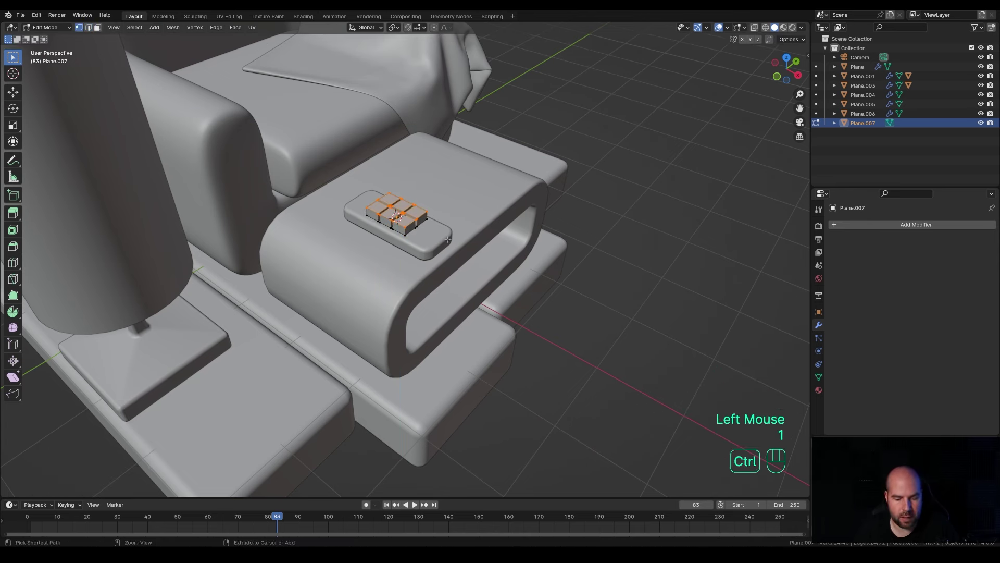
Step: Extrude the insets into buttons and delete the surrounding base faces
key("ctrl+i")
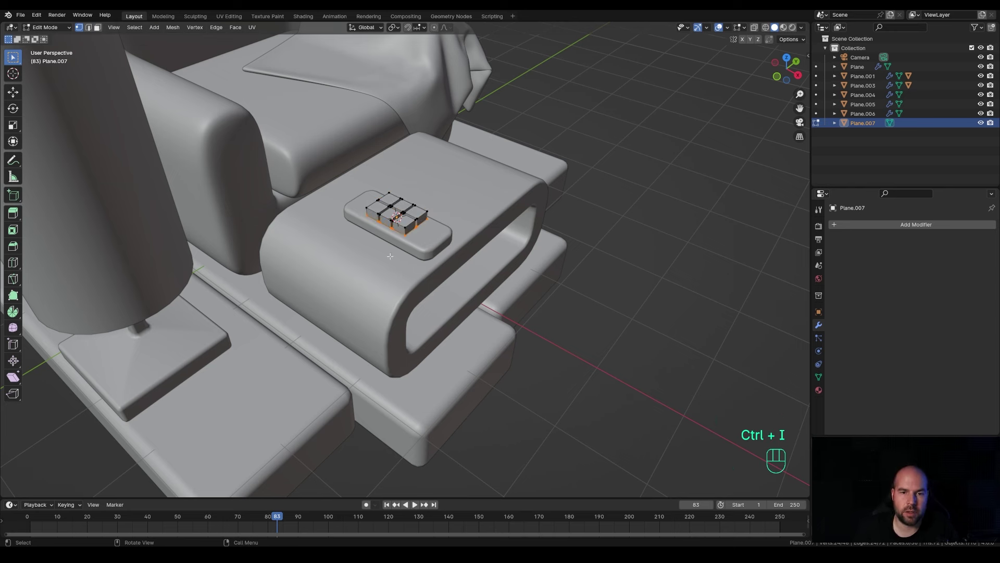
key("x")
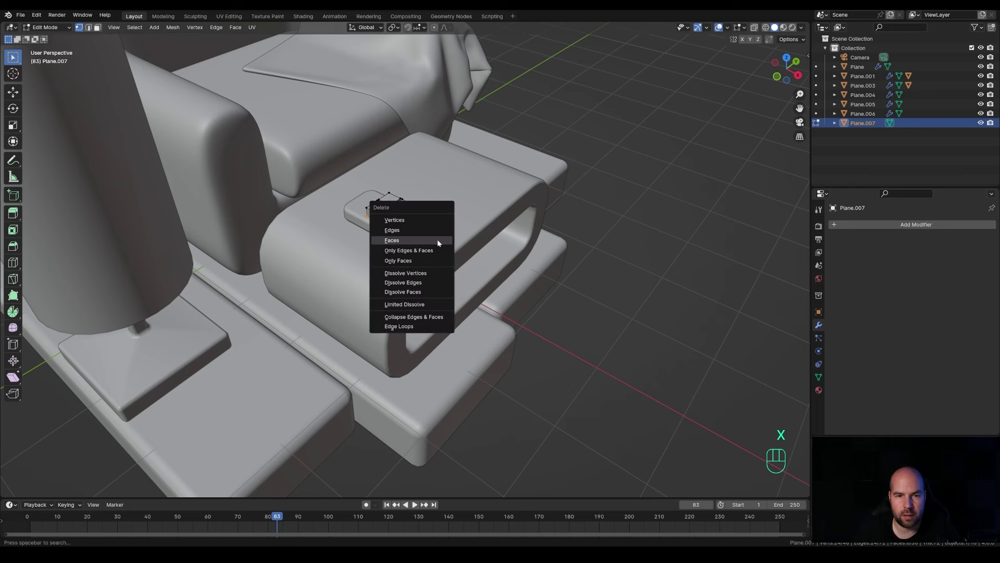
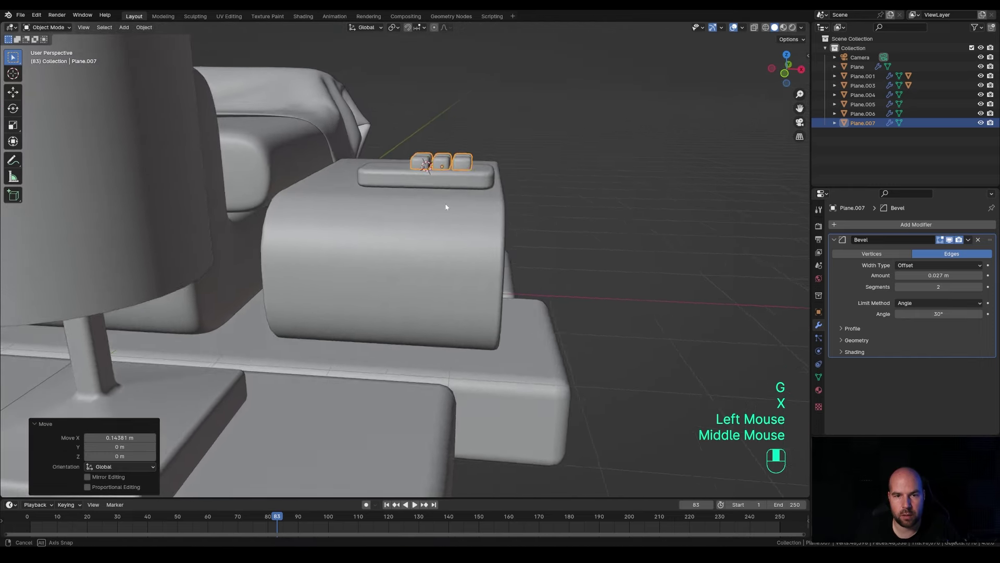
Step: Lower the buttons vertically so they sit on the remote pad
key("Tab")
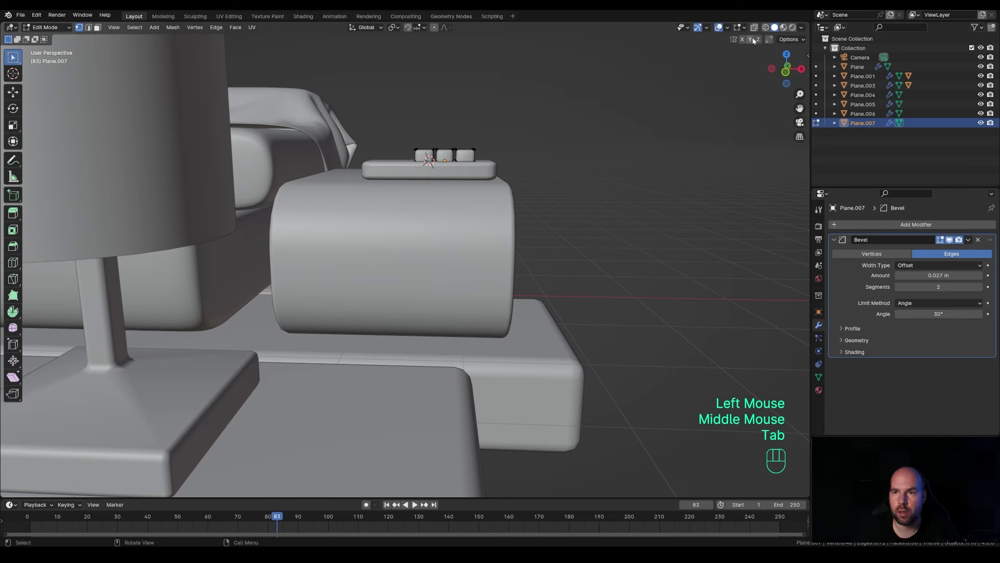
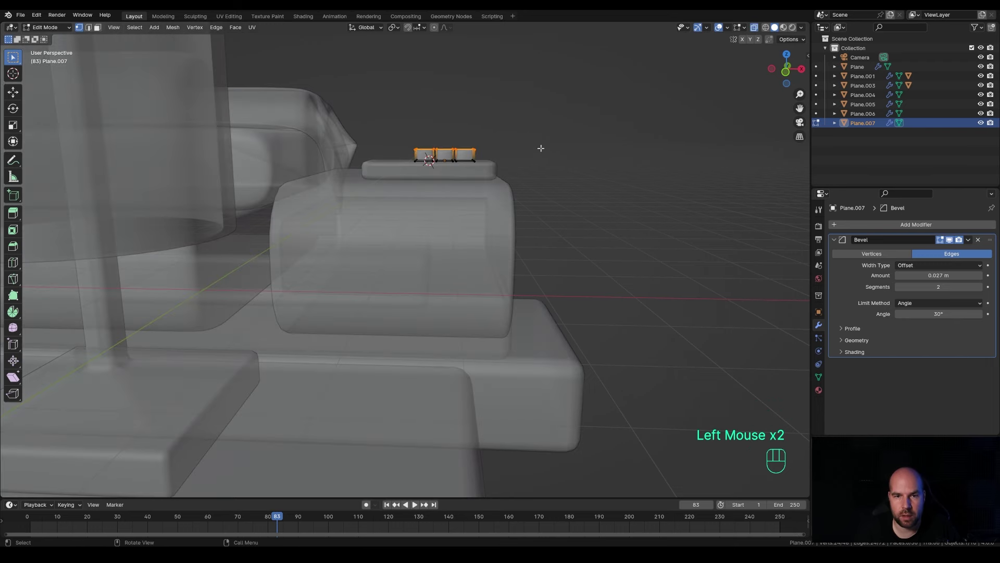
key("g")
key("z")
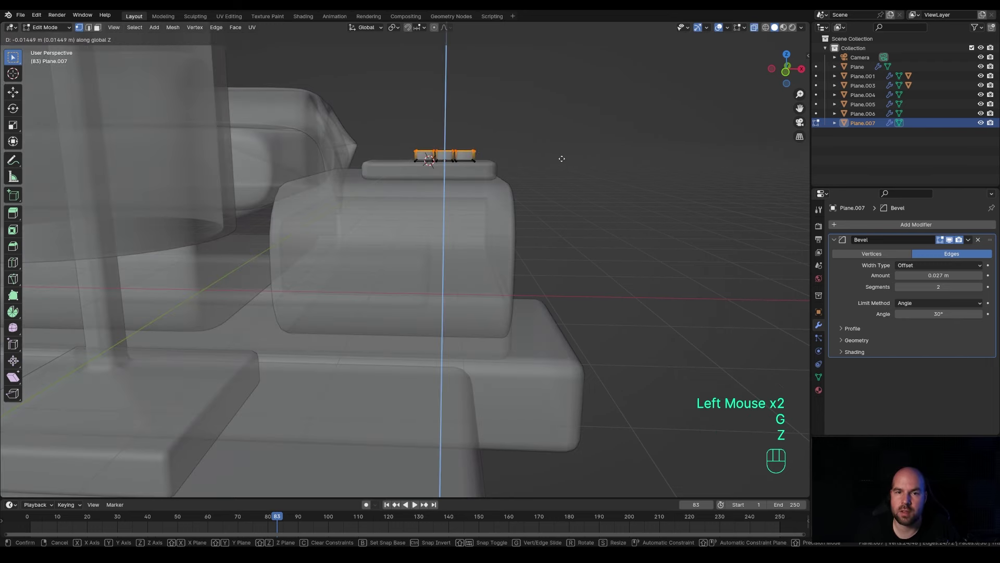
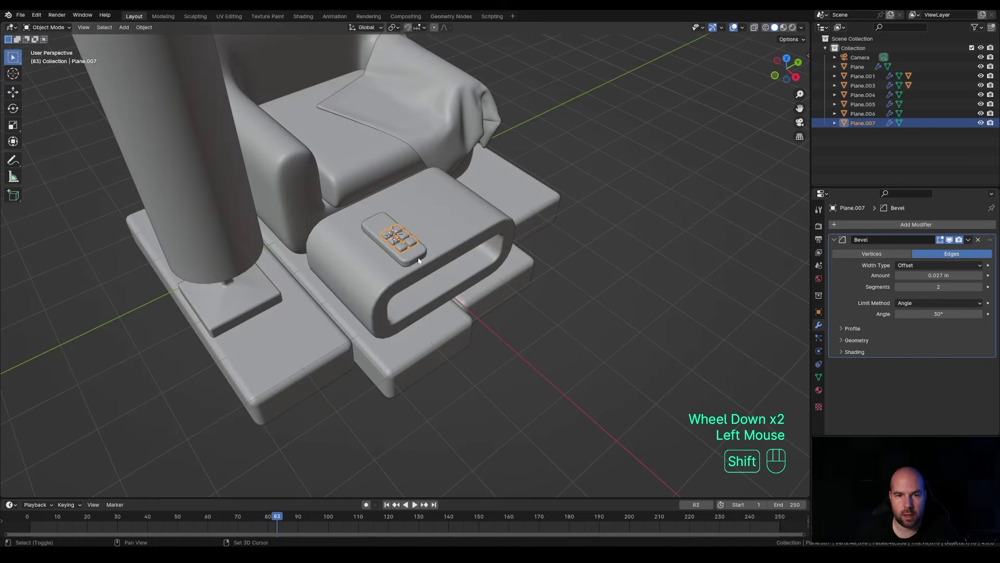
Step: Join the buttons with the remote body and rotate it around the vertical axis on the armrest
left_click(420, 258)
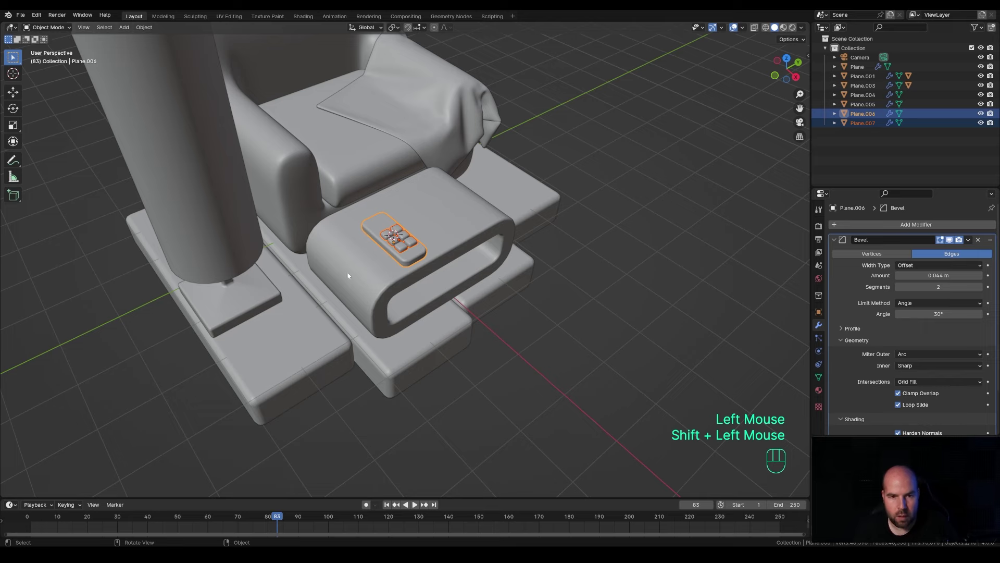
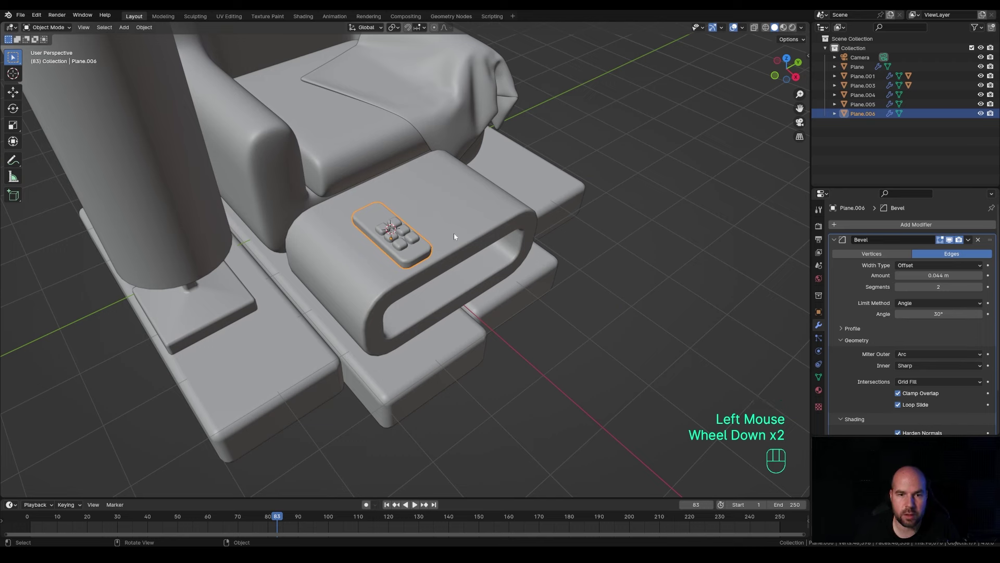
key("r")
key("z")
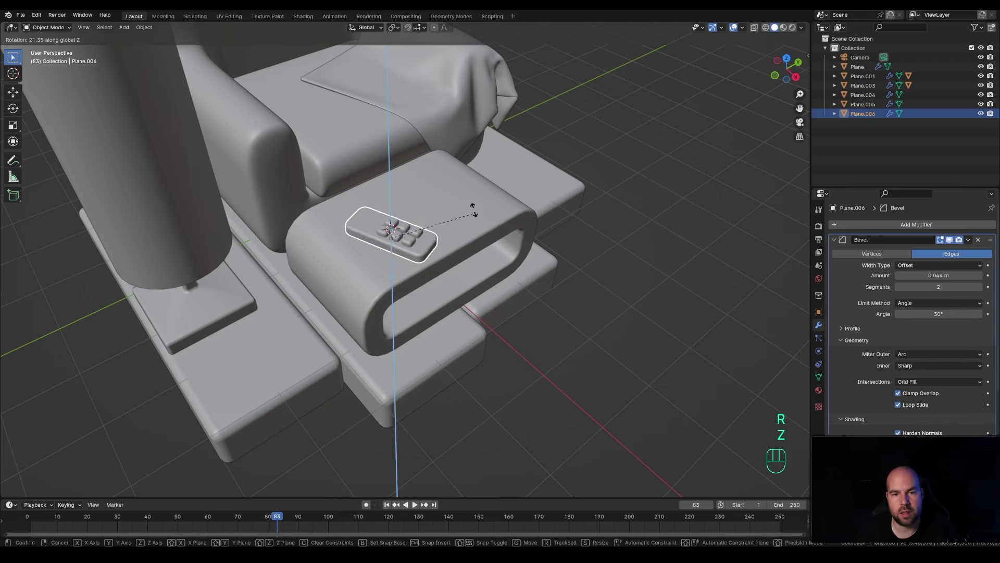
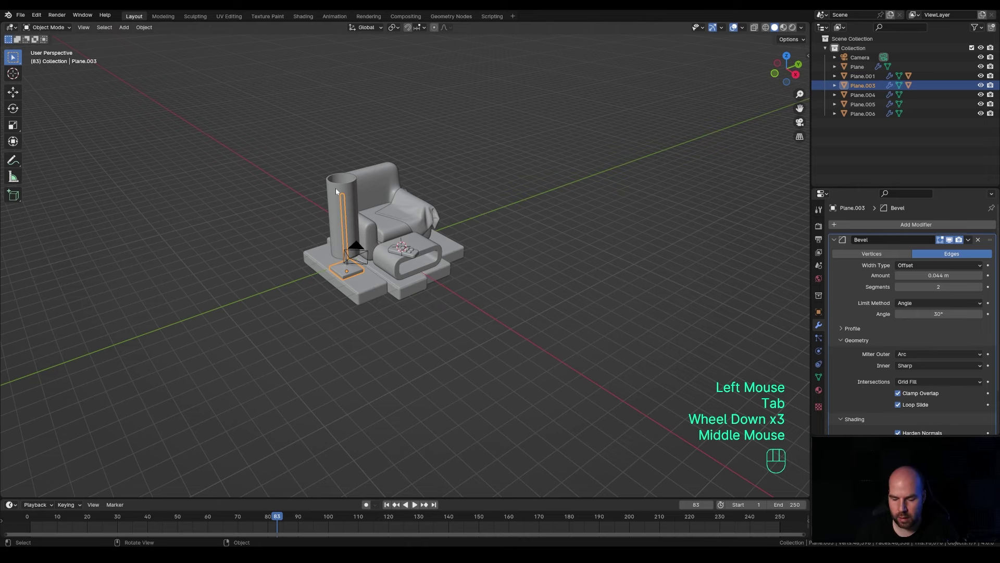
Step: Look through the scene camera and pull it back from the chair along its viewing axis
key("KP_0")
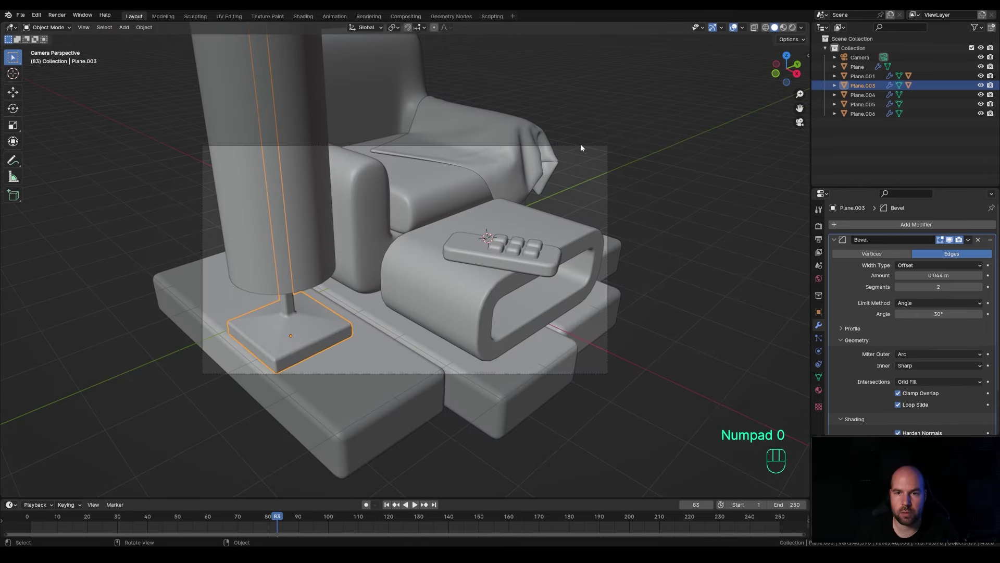
left_click(582, 147)
key("g")
key("z")
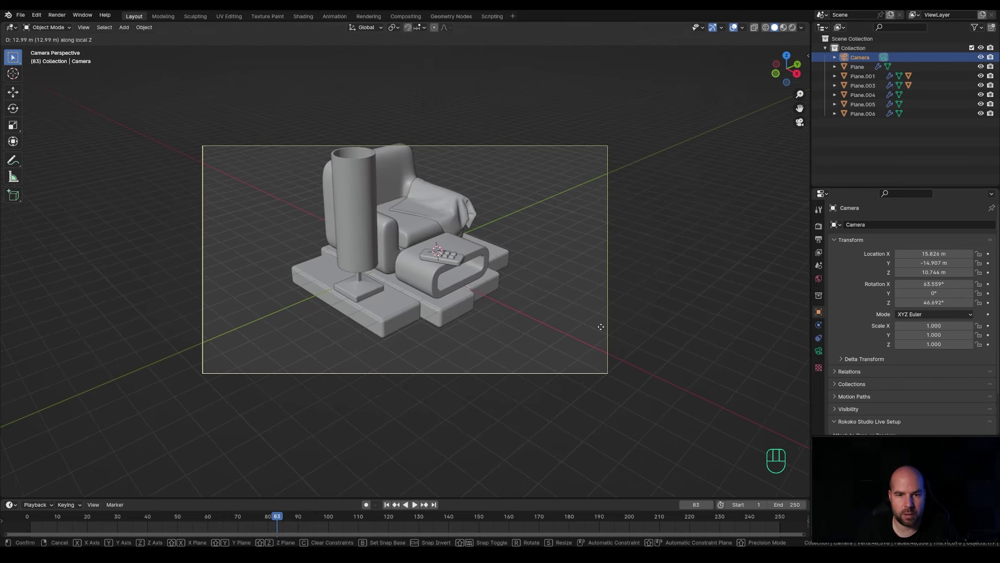
left_click_drag(603, 329, 680, 218)
Step: With Camera to View enabled, orbit the shot to a higher diagonal angle framing the whole set, then lock it
key("n")
left_click_drag(809, 105, 754, 169)
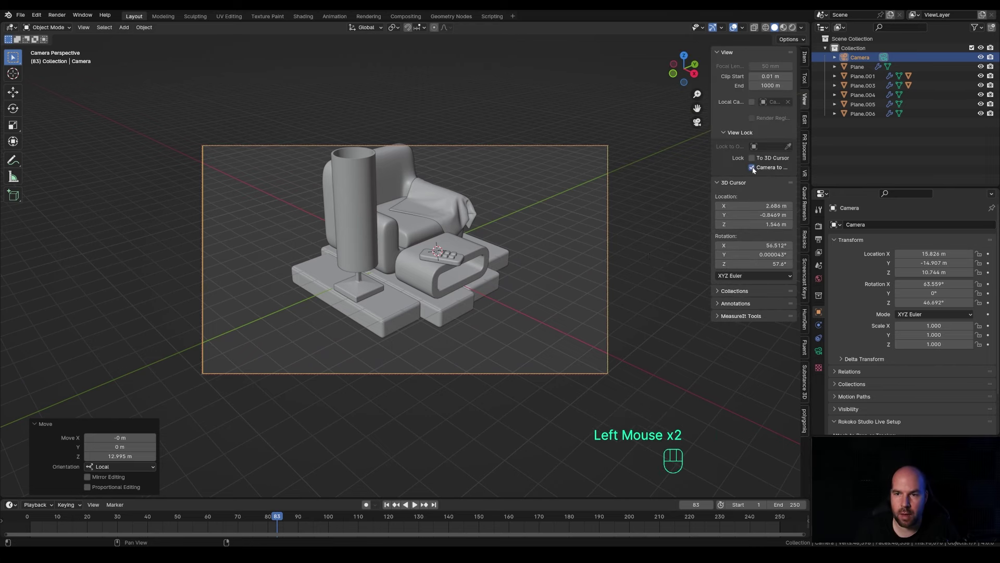
left_click_drag(520, 222, 516, 240)
scroll("down", 3)
middle_click(508, 263)
middle_click(503, 270)
middle_click(497, 268)
scroll("up", 3)
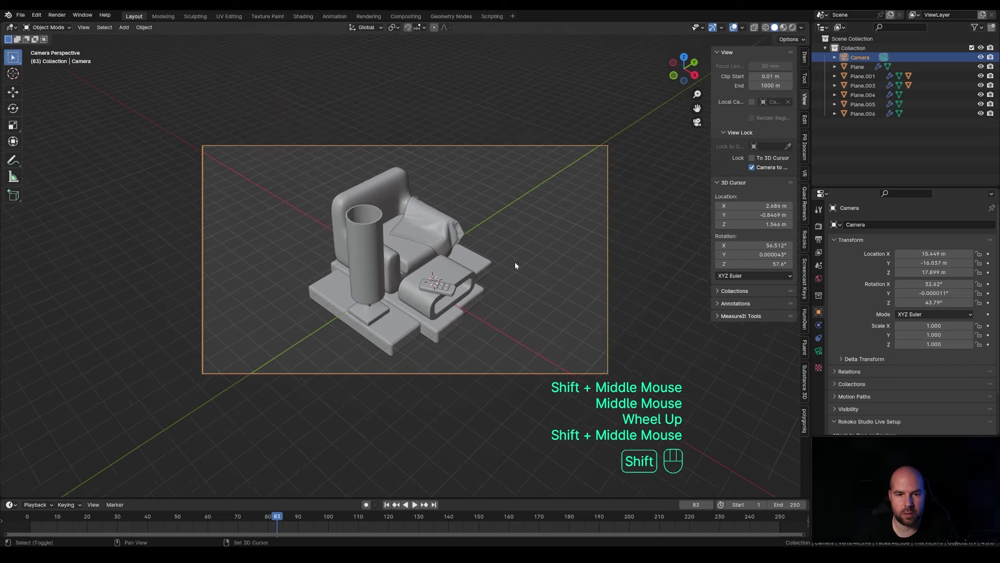
left_click_drag(521, 265, 519, 273)
scroll("down", 3)
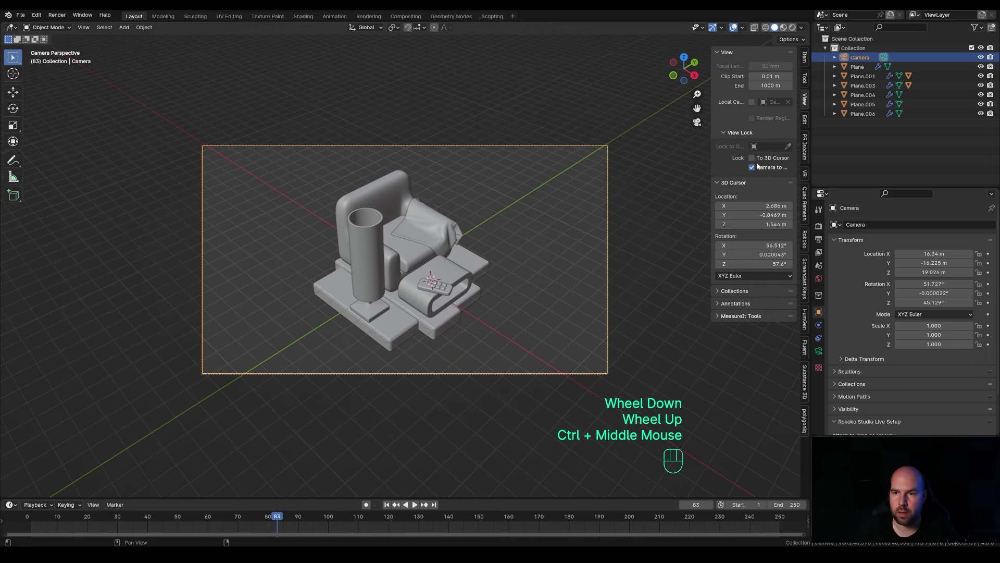
left_click(755, 169)
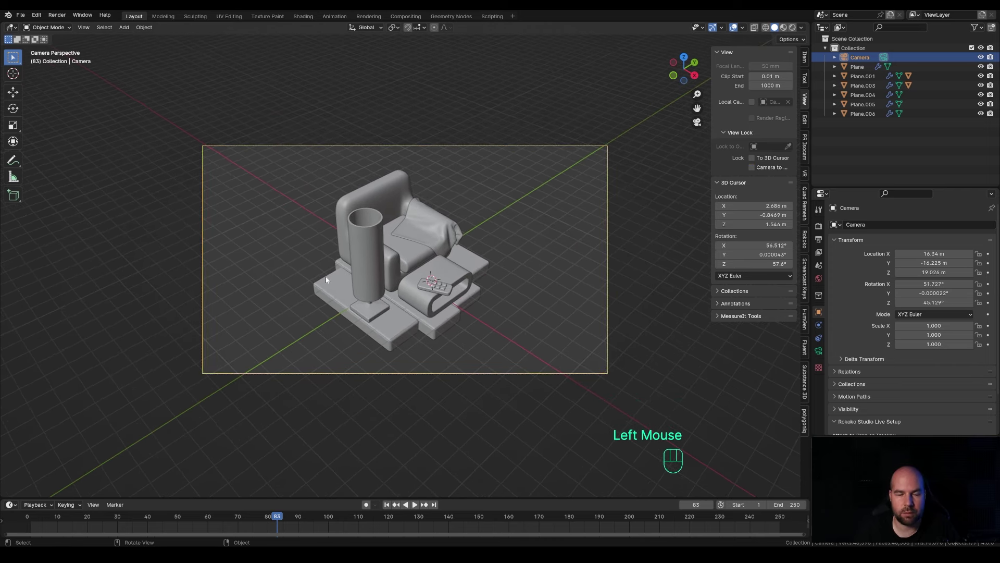
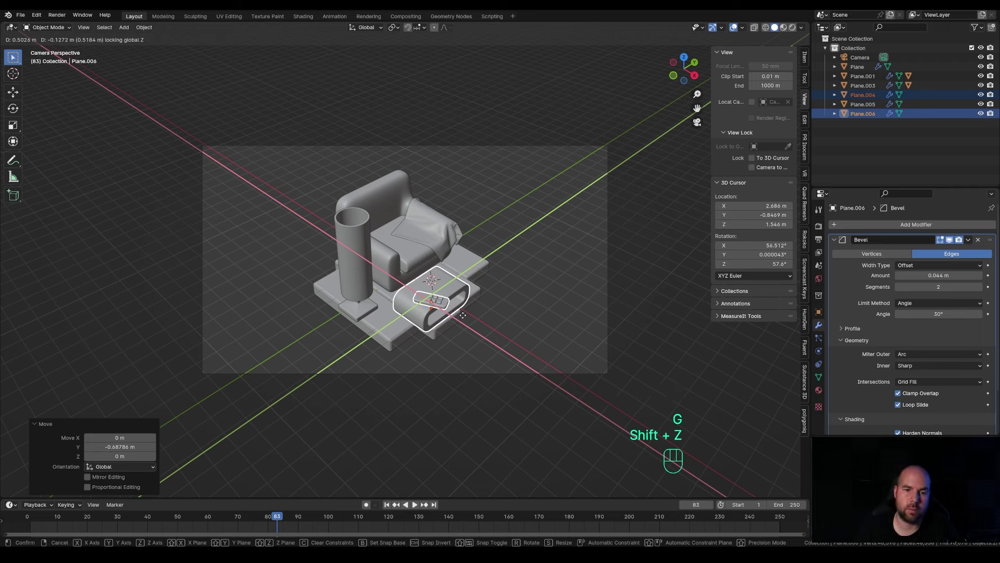
Step: Confirm the side table's new position on the platform
left_click(466, 318)
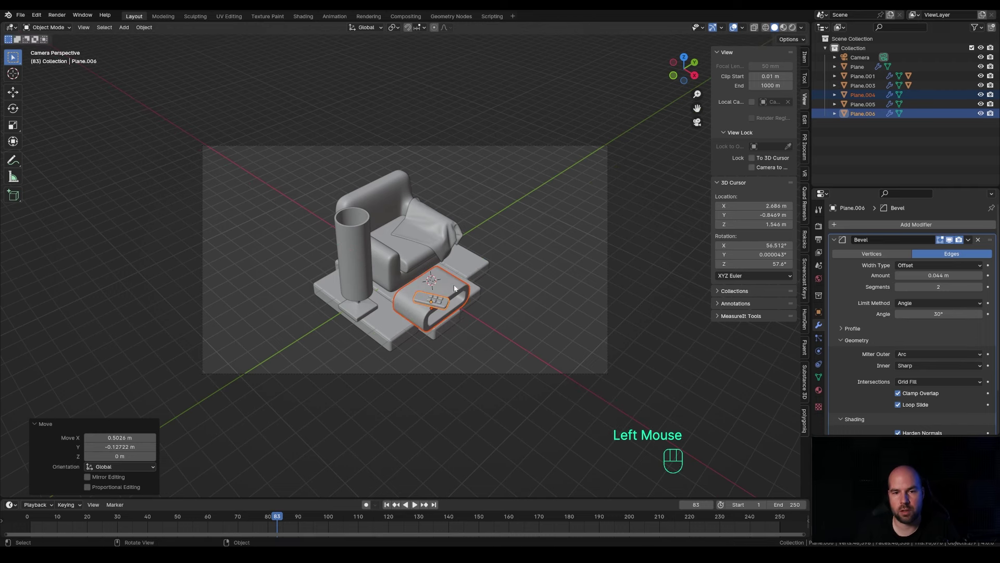
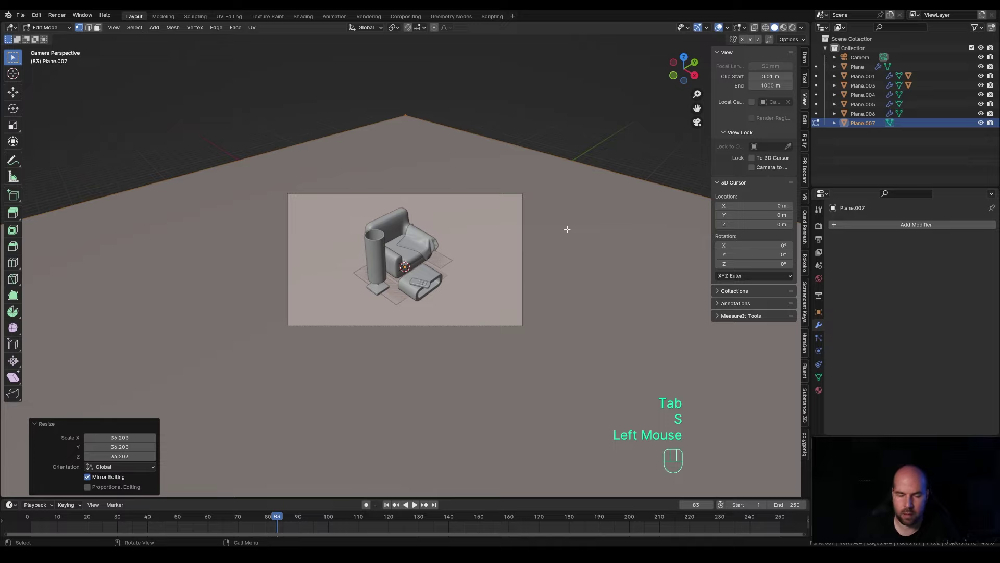
Step: From a front view, lower the floor plane along Z to sit just under the platform
key("KP_1")
key("Tab")
scroll("up", 3)
key("g")
key("z")
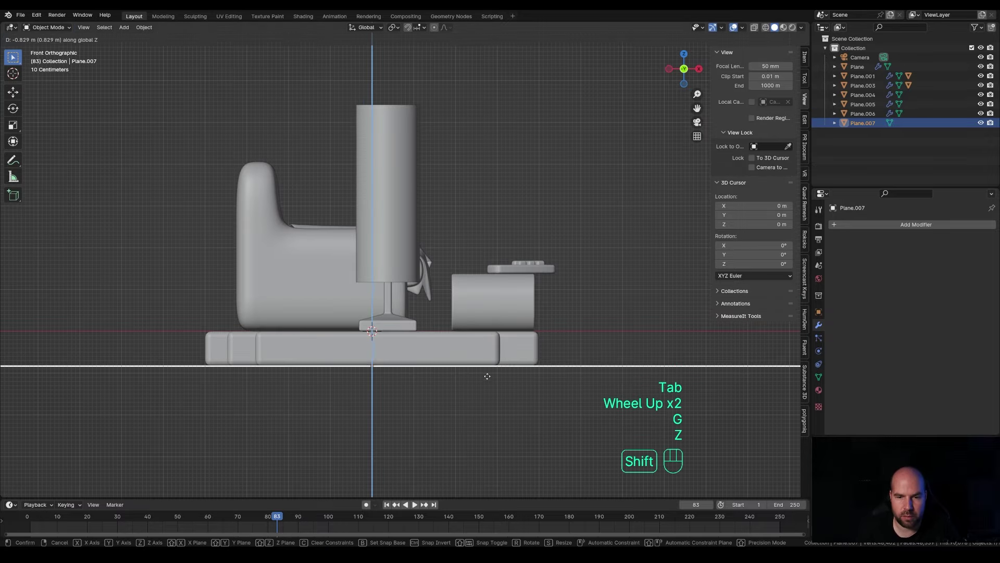
left_click(489, 369)
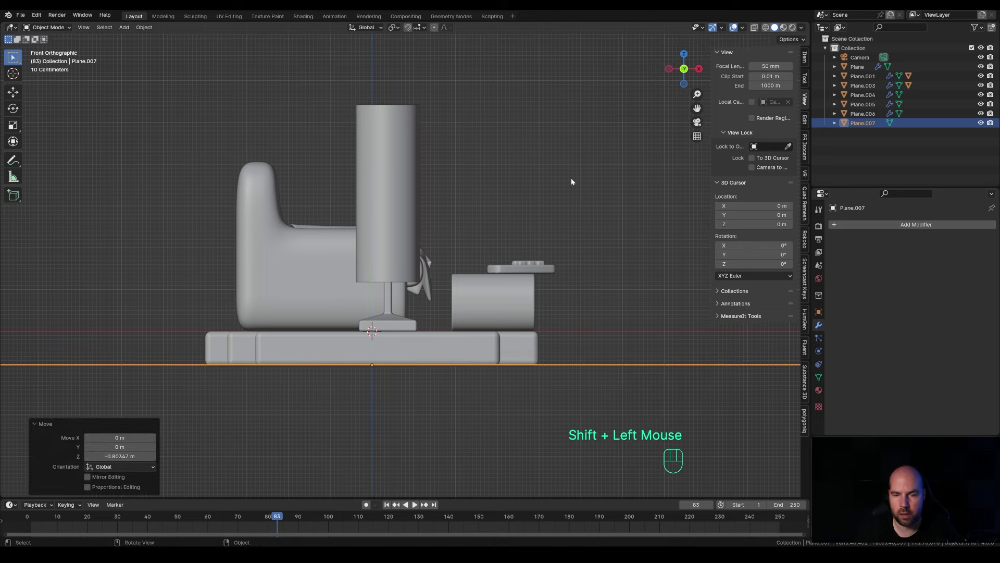
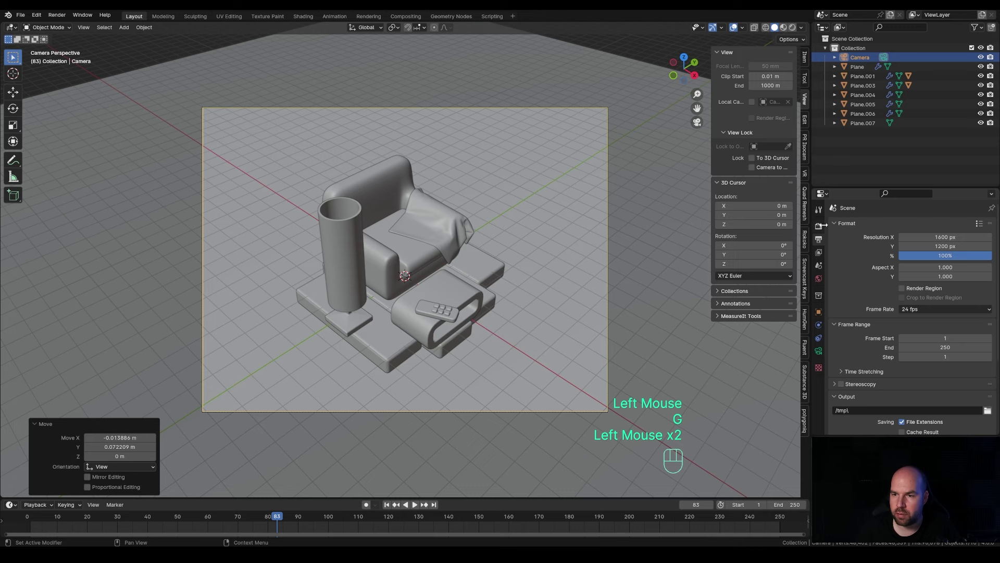
Step: Set the render engine to Cycles with GPU Compute as the device
left_click(822, 229)
left_click_drag(922, 227, 915, 257)
left_click_drag(920, 250, 915, 269)
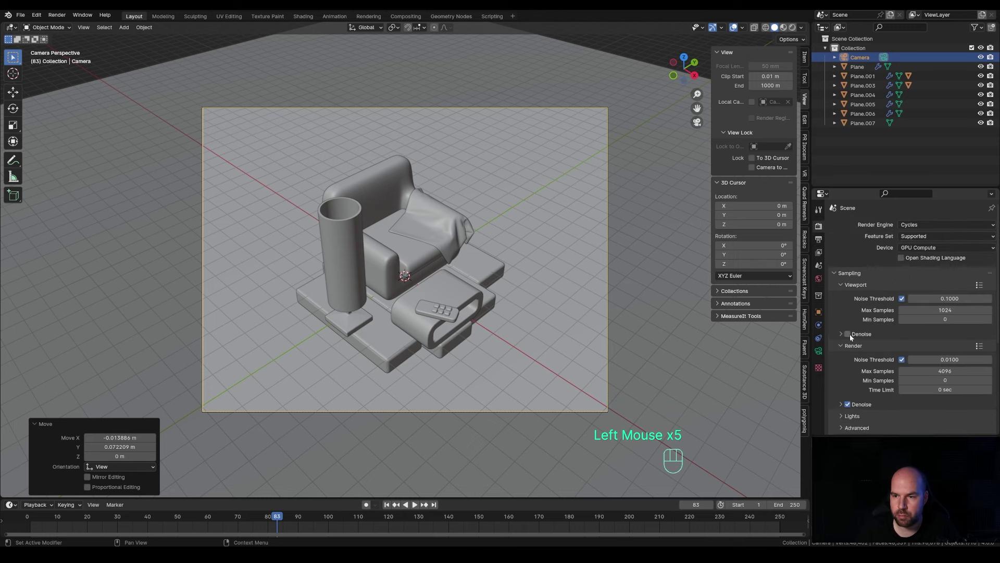
Step: Lower both viewport and final render max samples to 512
left_click(850, 335)
left_click_drag(921, 351, 894, 363)
left_click(841, 334)
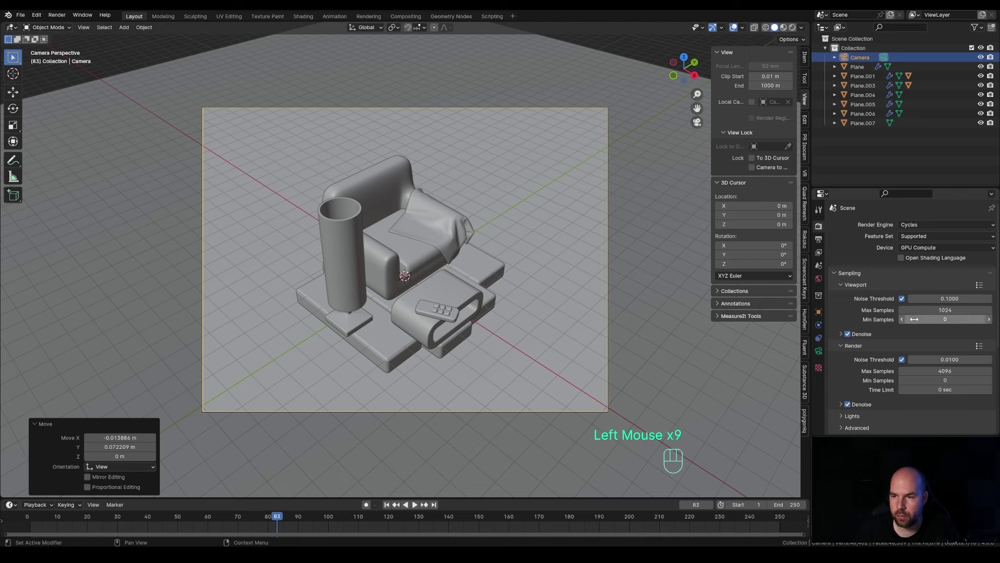
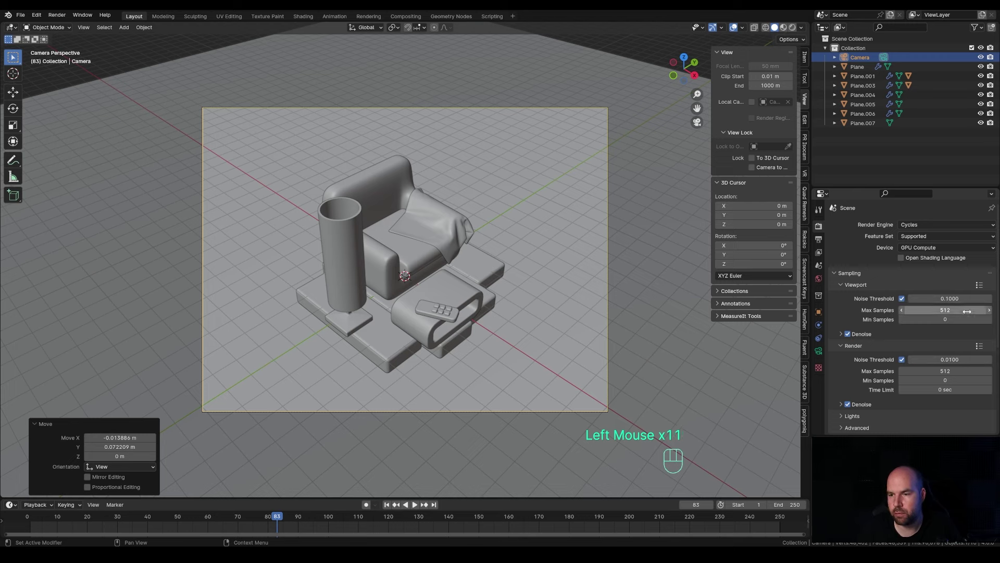
key("ctrl+b")
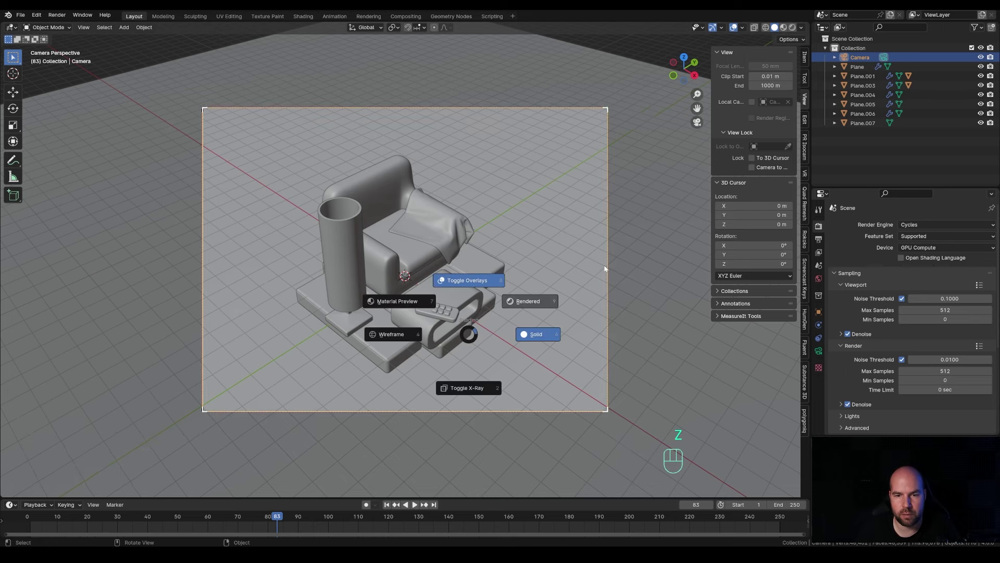
Step: Reframe the rendered viewport and bring up the add menu for a new light
scroll("down", 3)
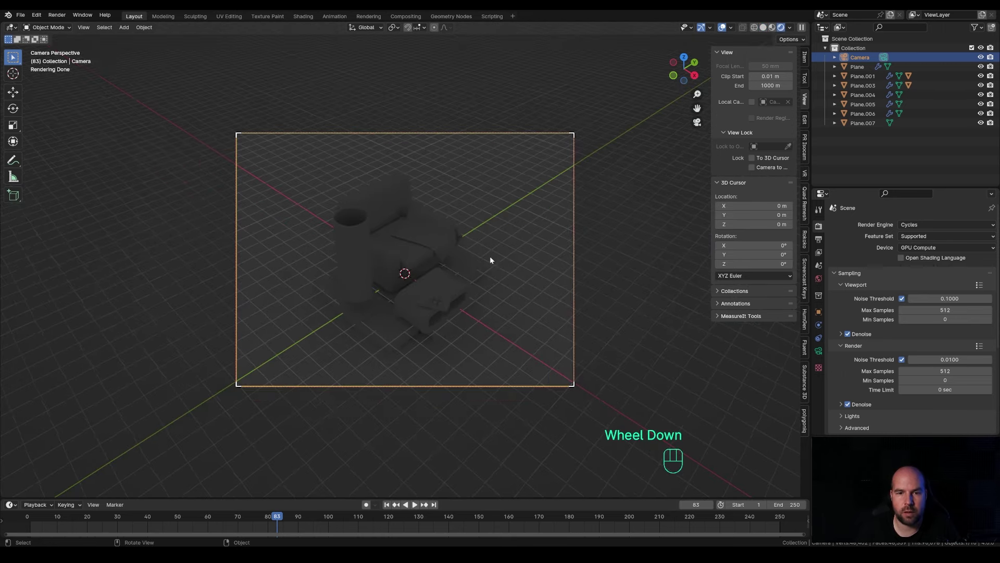
middle_click(526, 260)
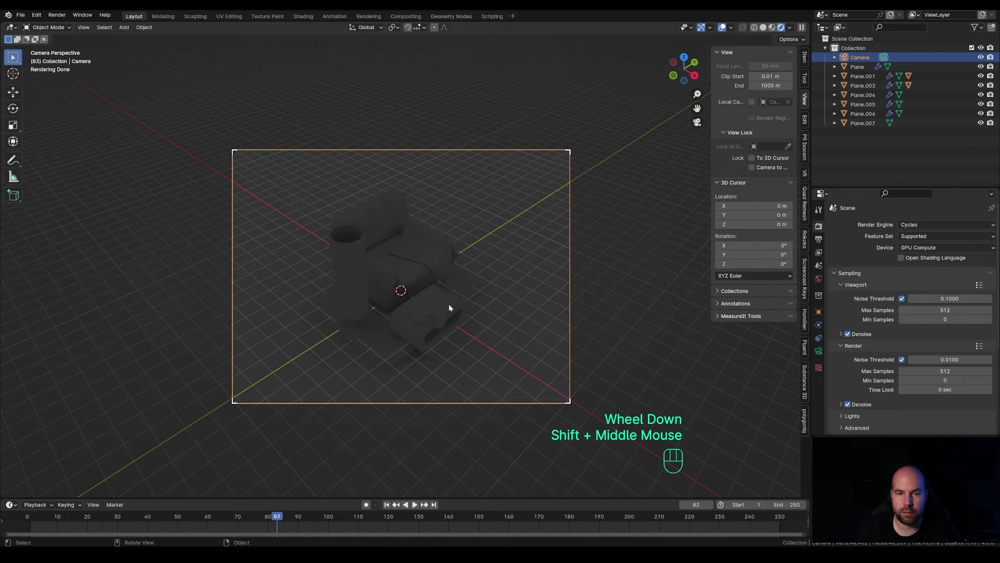
key("shift+a")
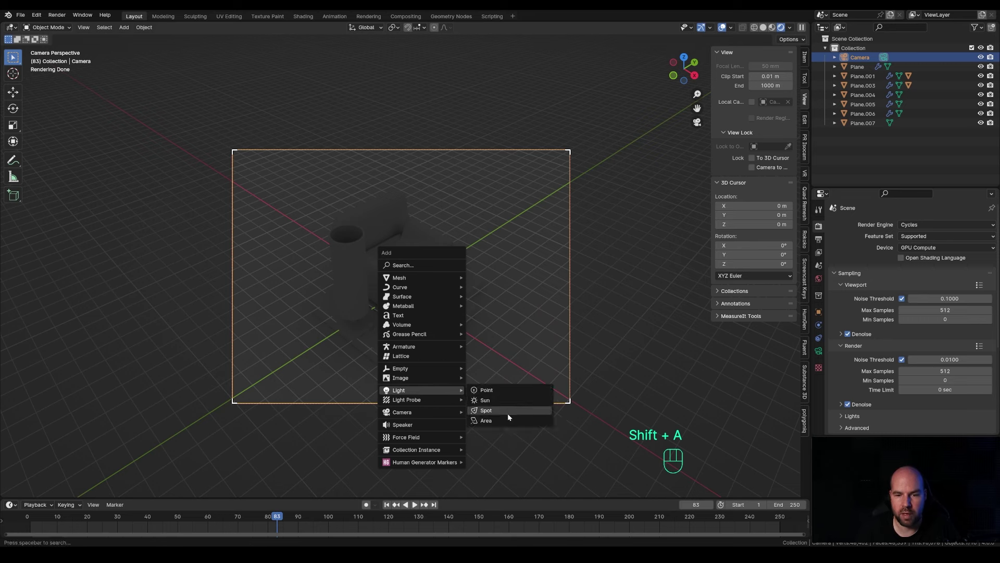
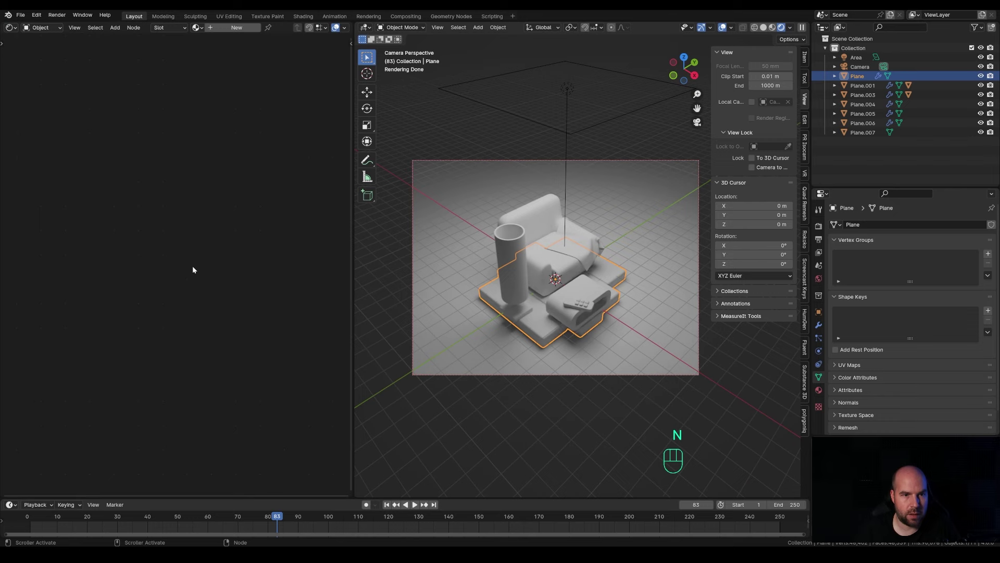
Step: Connect the Wave Texture into the platform's Wood material surface
scroll("up", 3)
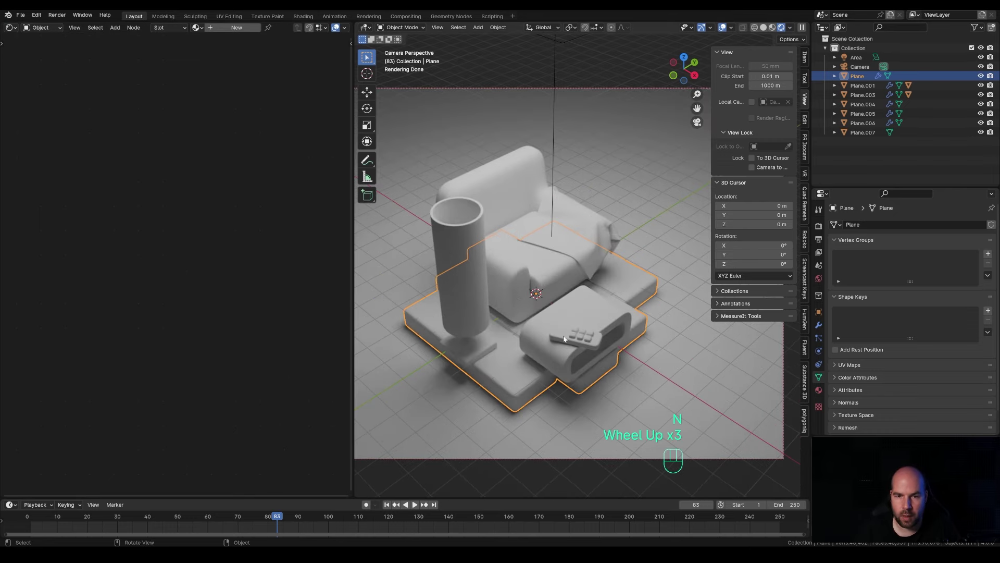
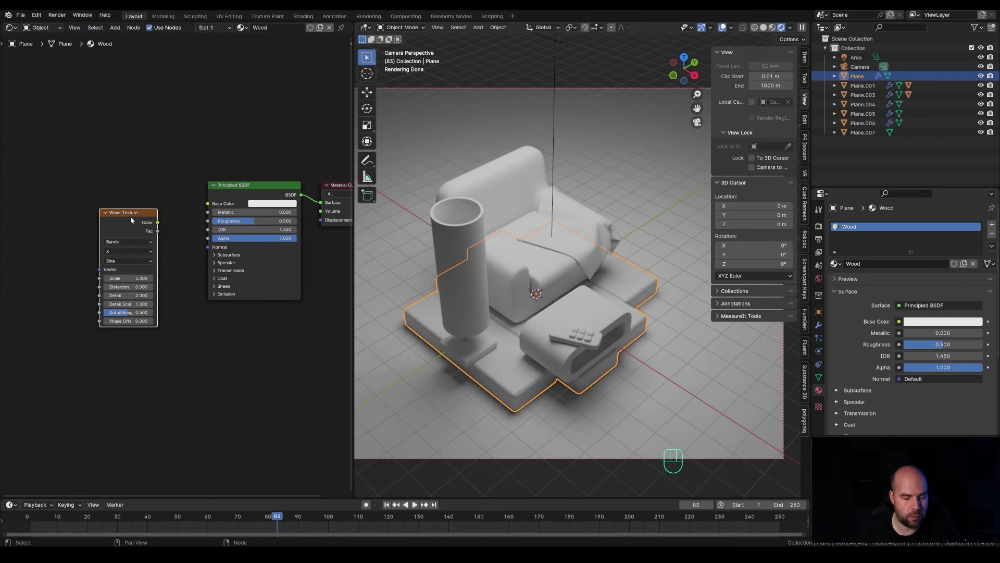
left_click(128, 222)
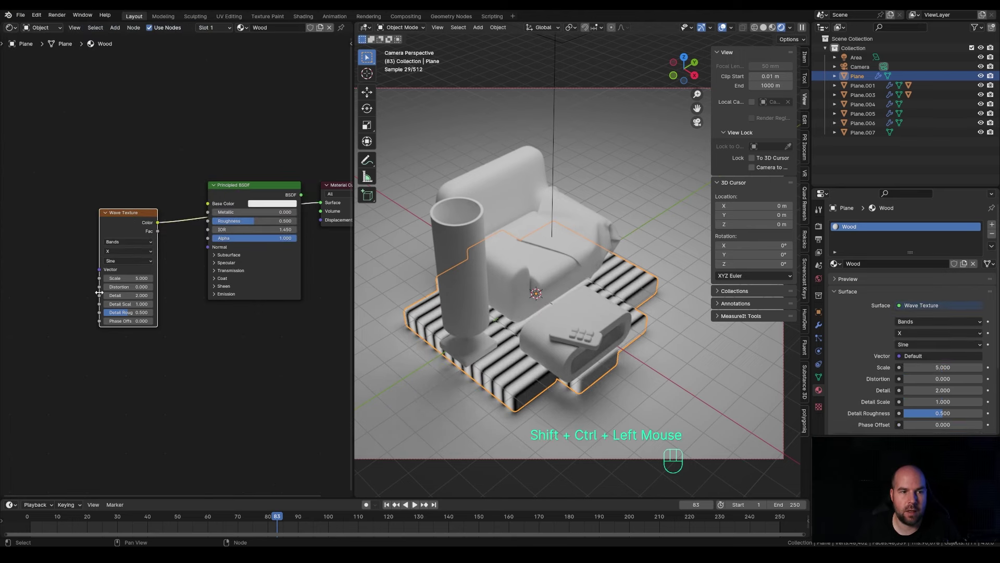
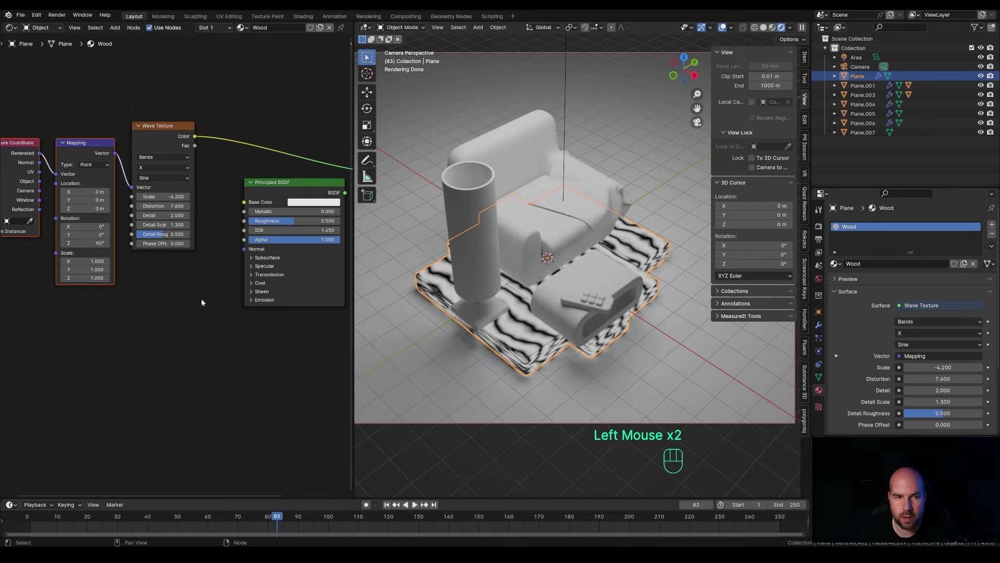
Step: Insert a Color Ramp between the Wave Texture and the material output
left_click(253, 250)
middle_click(253, 234)
scroll("down", 3)
left_click(165, 319)
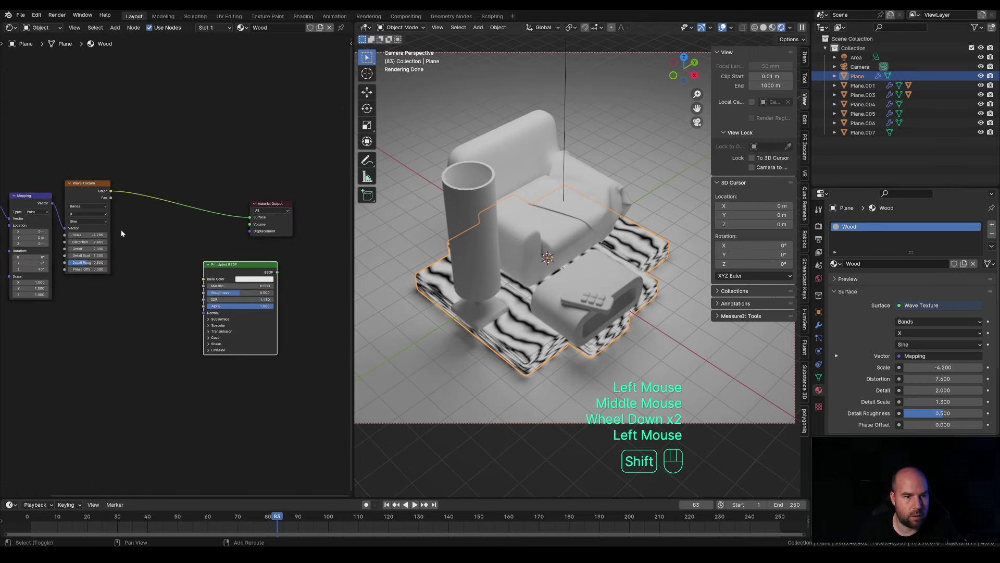
key("shift+a")
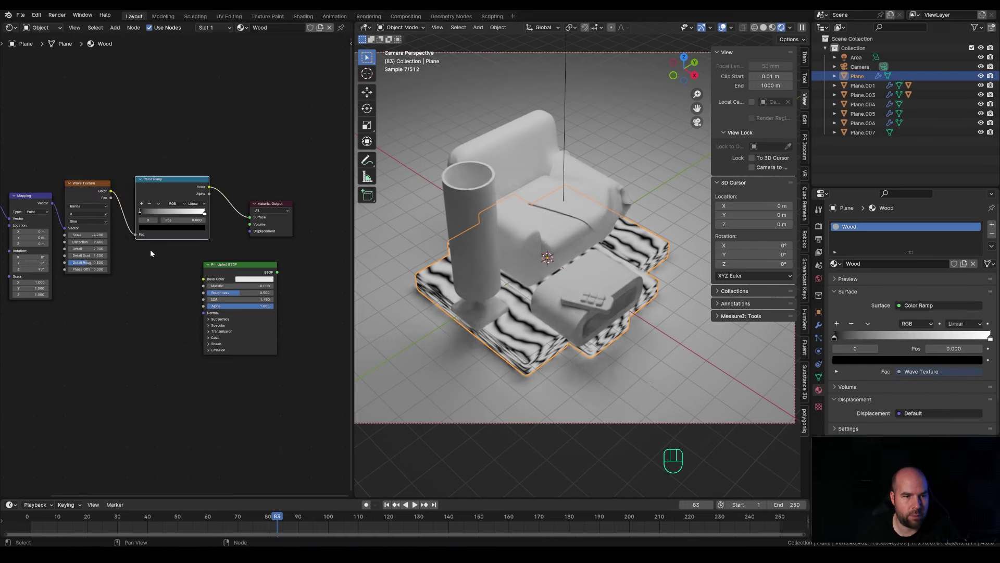
scroll("up", 3)
scroll("up", 3)
Step: Move the ramp's stops to make the dark wood bands bolder and sharper
left_click_drag(122, 185, 180, 184)
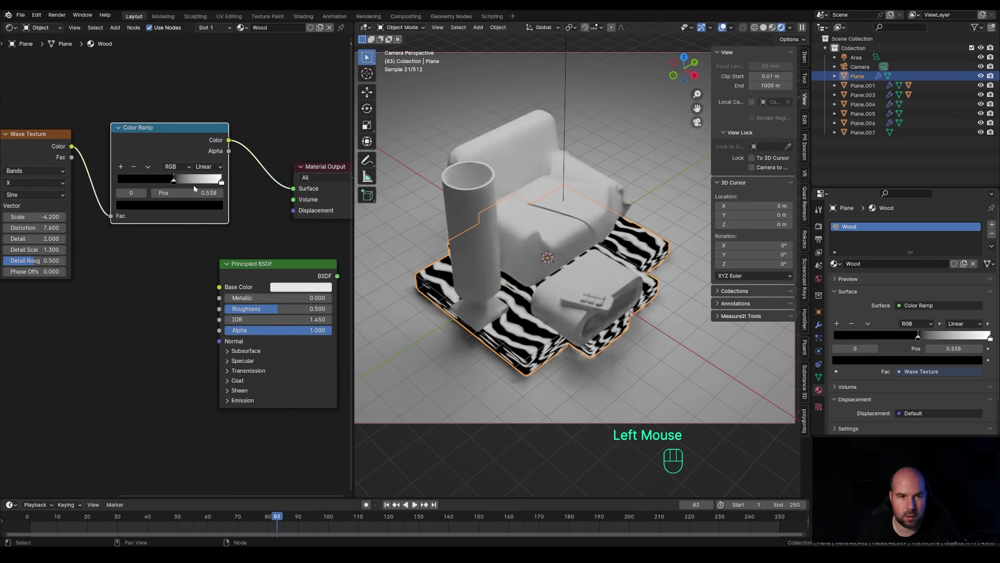
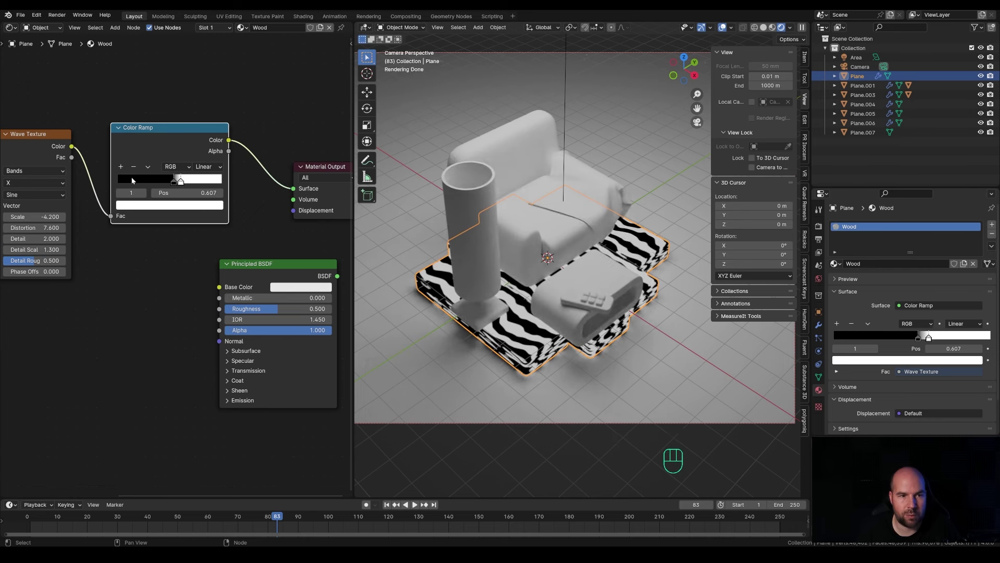
left_click_drag(171, 184, 165, 187)
left_click_drag(182, 185, 150, 214)
scroll("down", 3)
middle_click(64, 137)
scroll("down", 3)
left_click(114, 181)
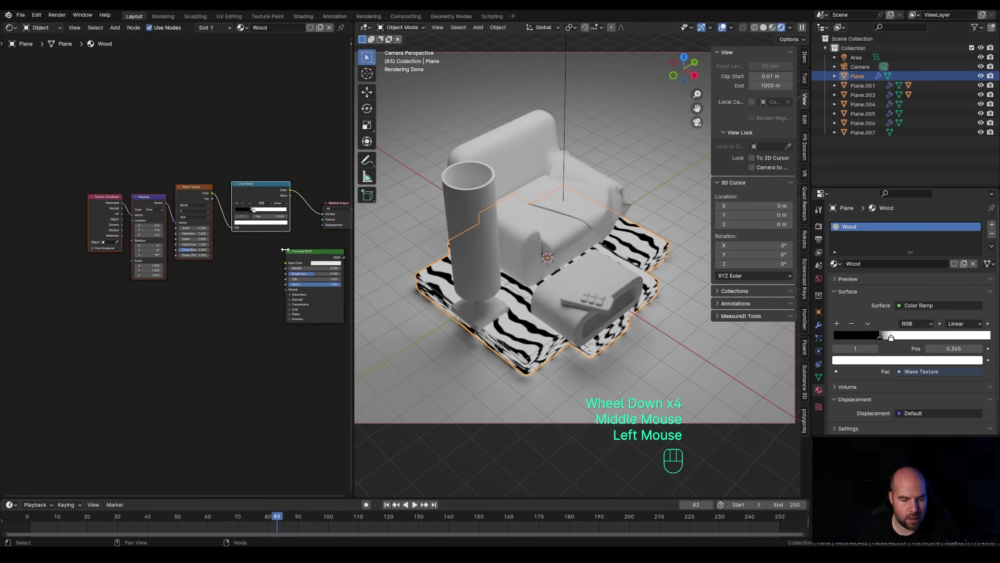
key("g")
middle_click(238, 233)
key("shift+a")
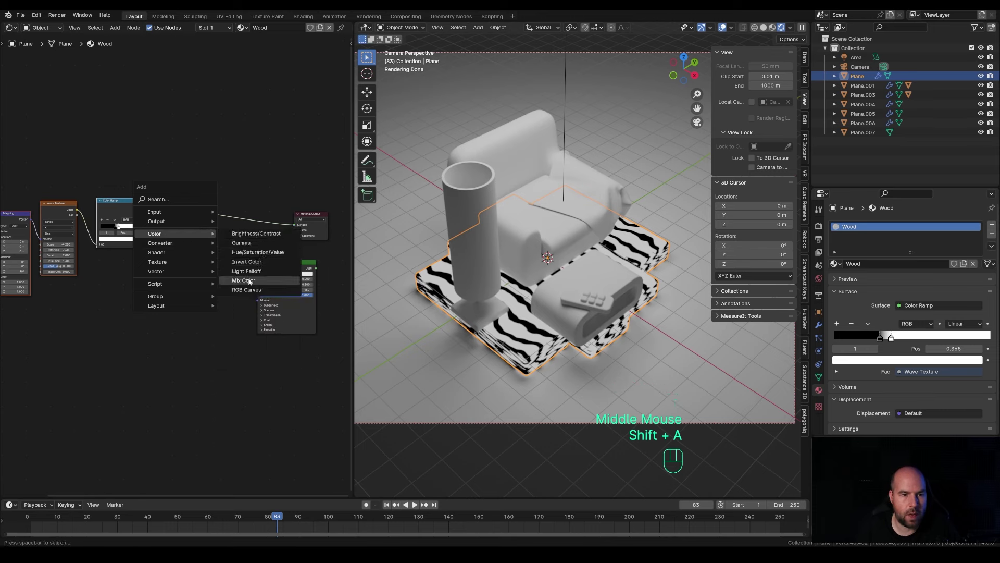
Step: Add a Mix Color after the ramp with its A and B set to two wood browns
scroll("up", 3)
left_click(187, 231)
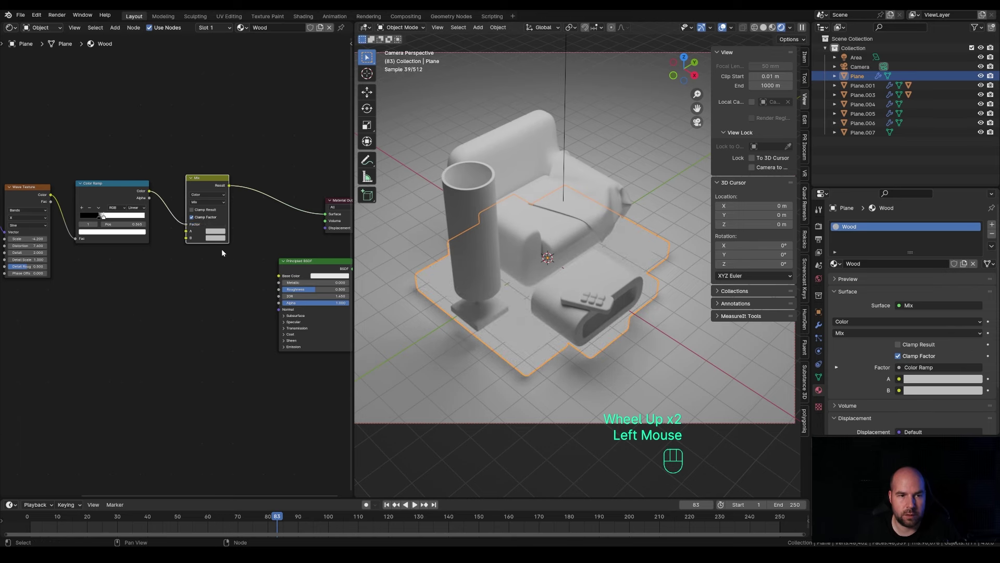
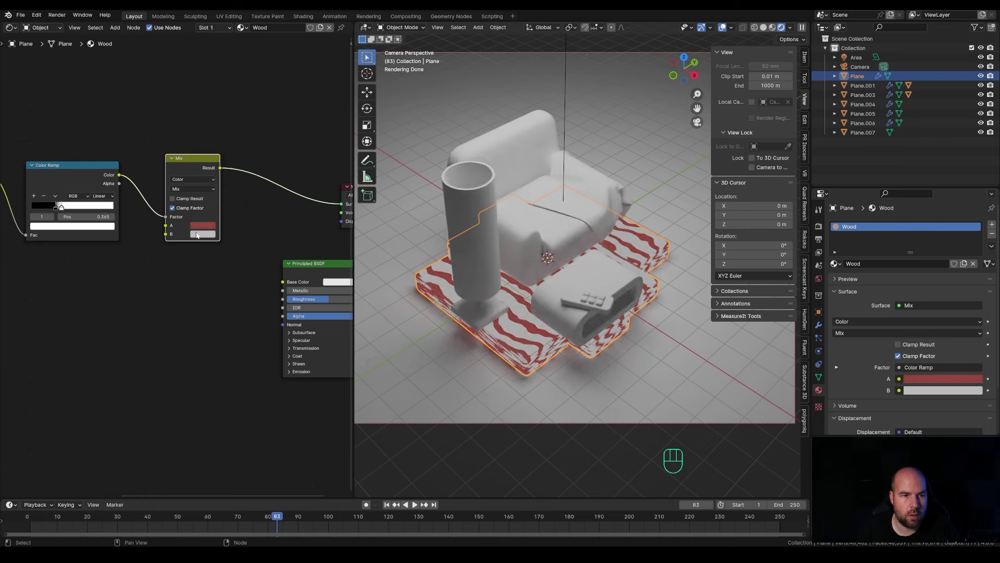
left_click(205, 238)
left_click(196, 236)
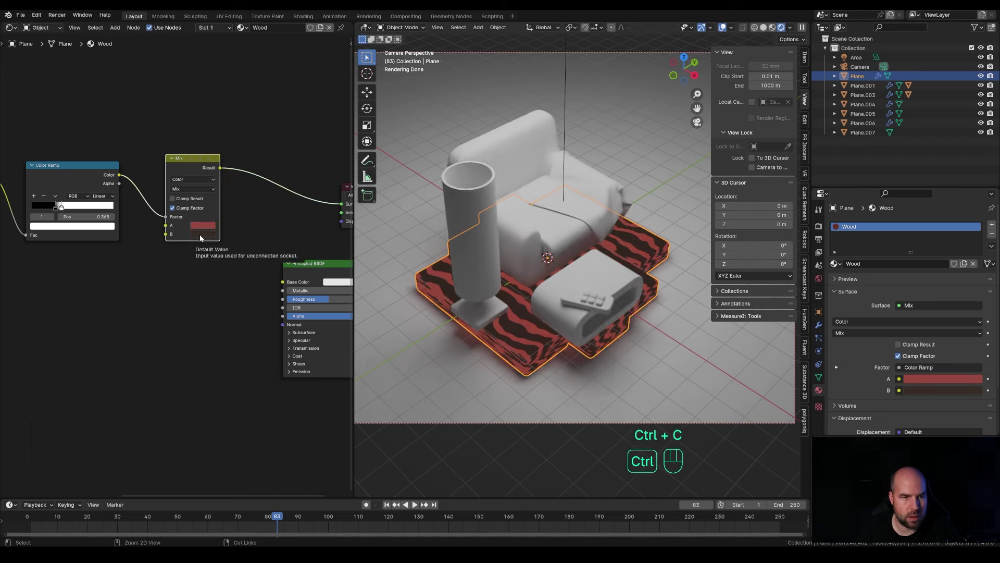
key("ctrl+v")
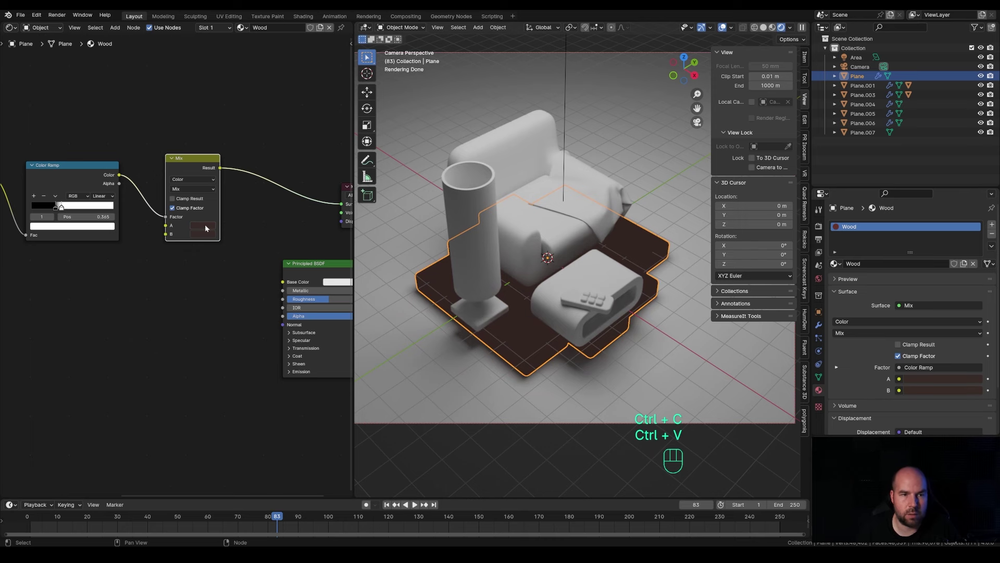
left_click(207, 227)
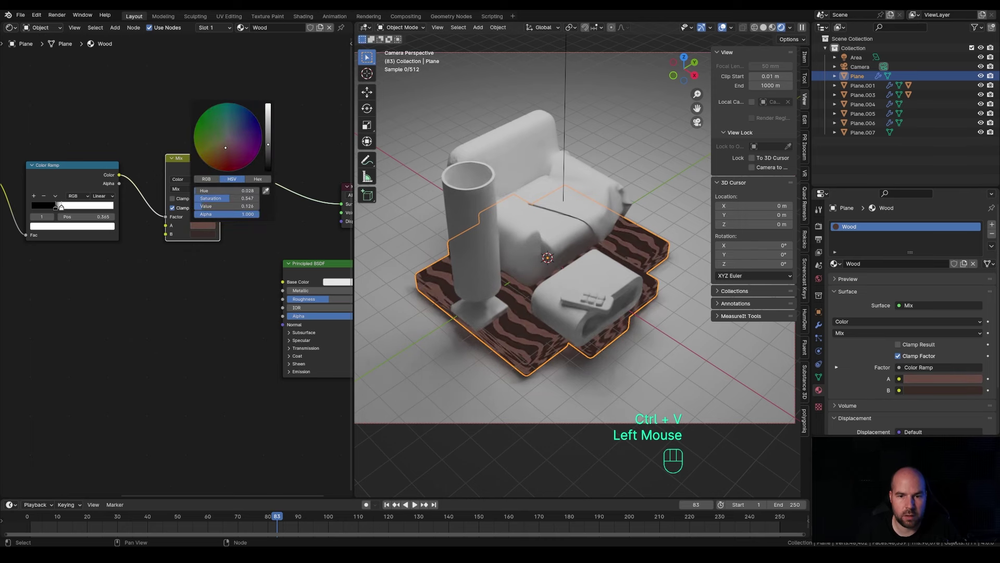
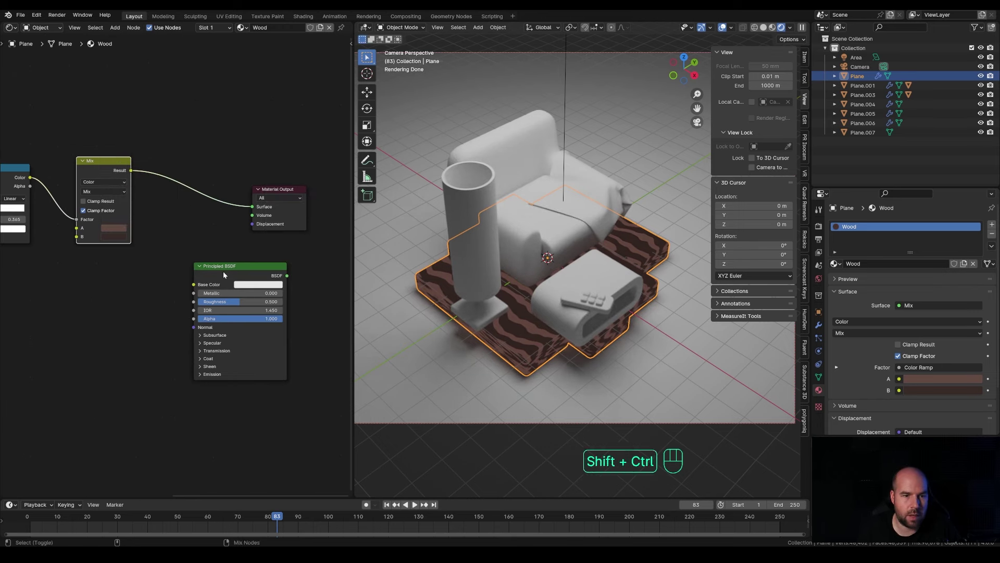
Step: Feed the Mix result into Principled BSDF base colour and the shader into the output
left_click(228, 277)
left_click(244, 277)
left_click(199, 170)
key("g")
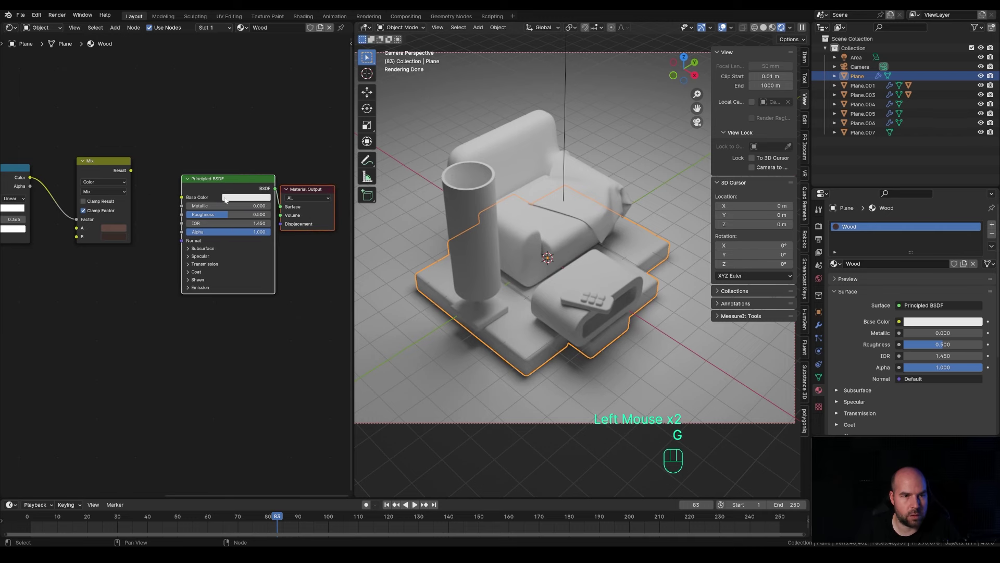
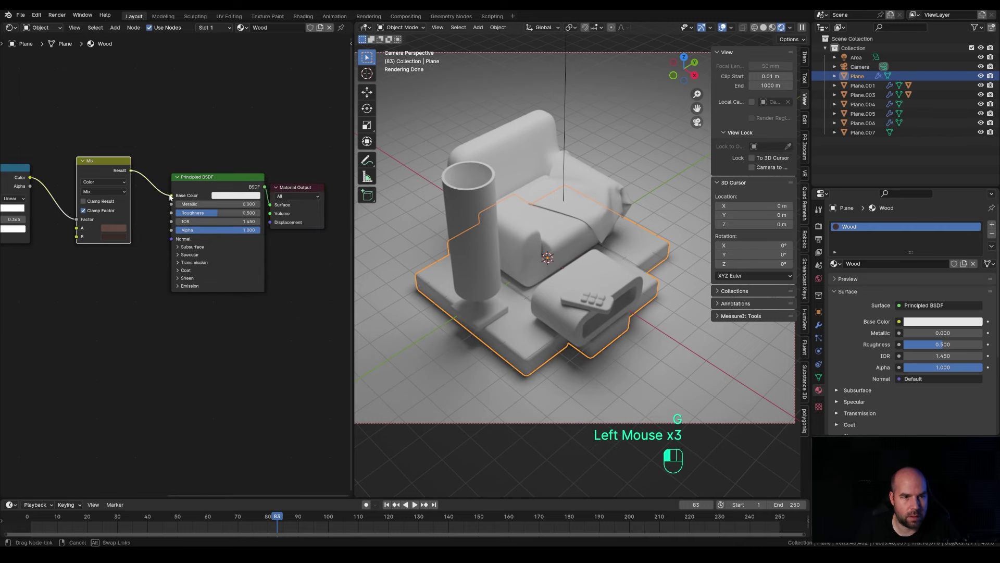
Step: Orbit the scene to inspect the striped wooden base
middle_click(528, 336)
scroll("down", 3)
scroll("up", 3)
middle_click(608, 339)
scroll("down", 3)
left_click_drag(606, 340, 573, 353)
scroll("down", 3)
middle_click(580, 349)
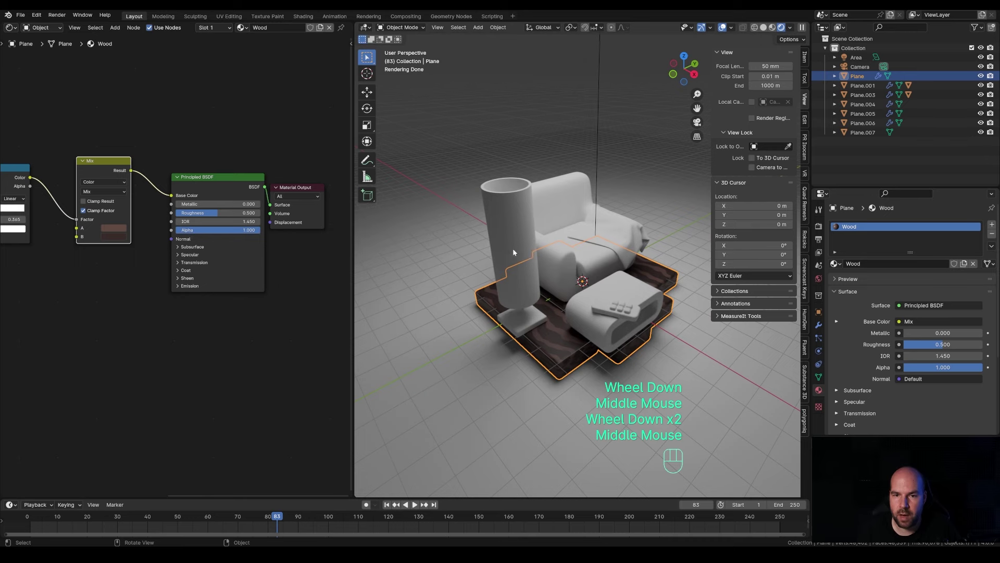
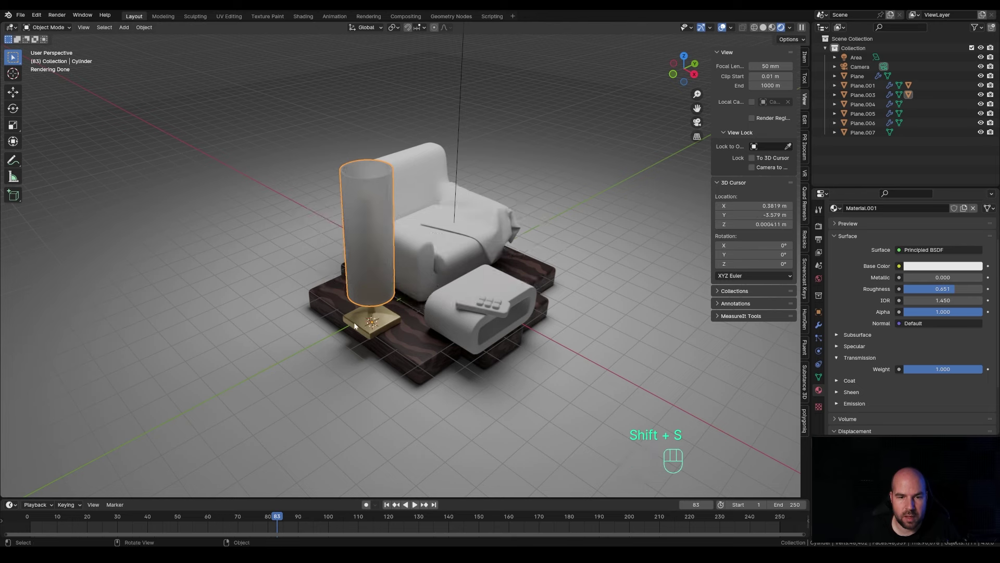
Step: Add a Point light and centre it over the lamp from the top view
key("shift+a")
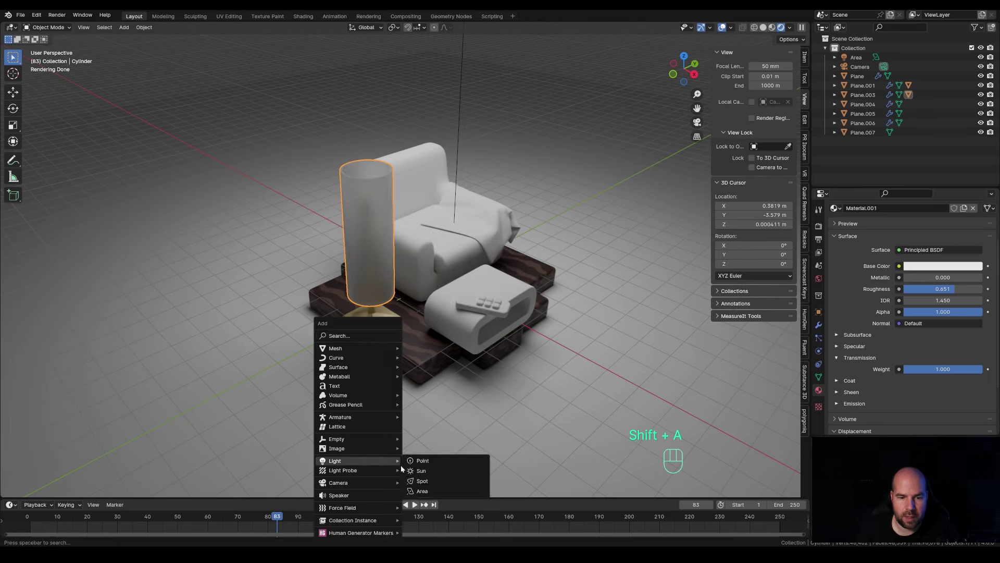
key("g")
key("z")
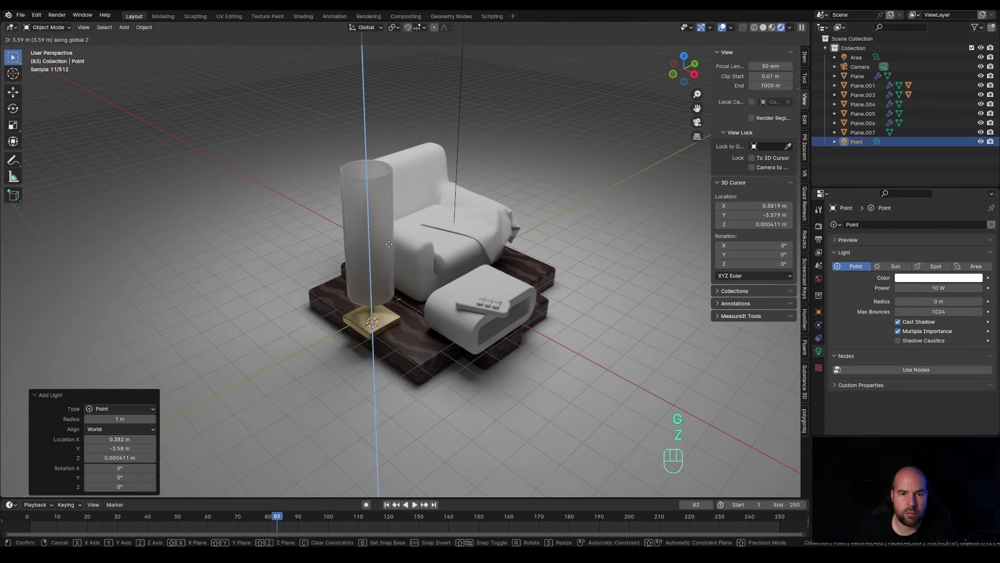
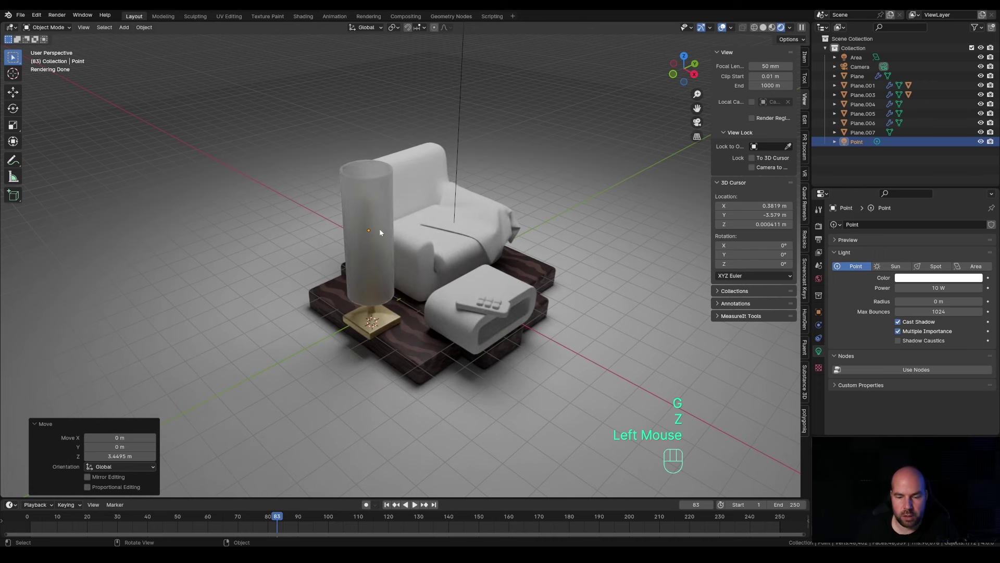
key("KP_7")
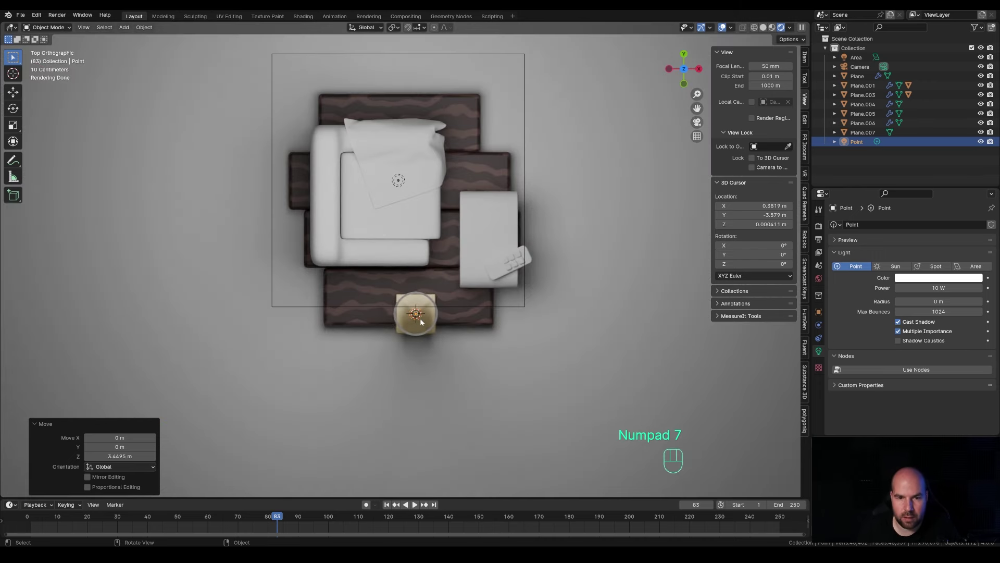
key("g")
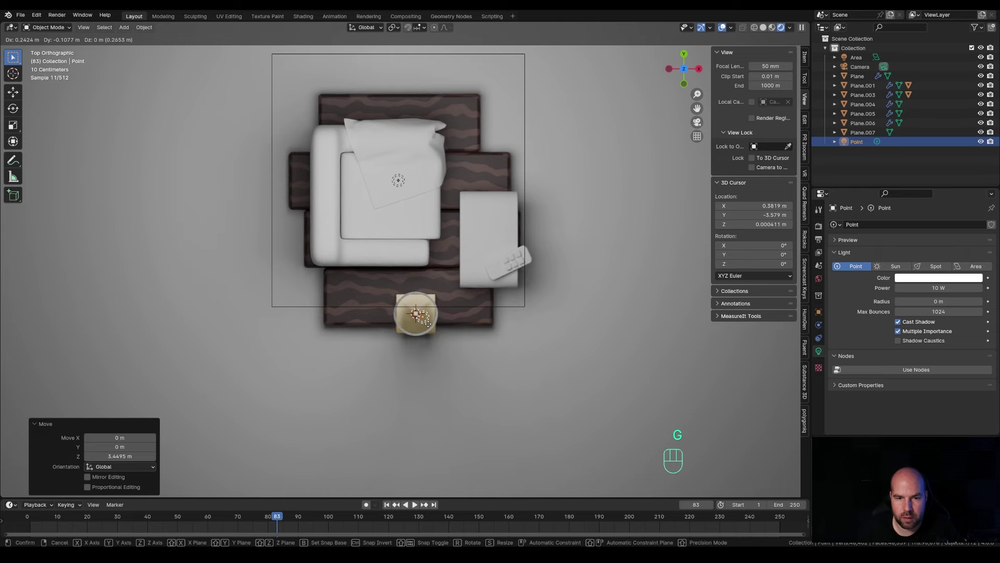
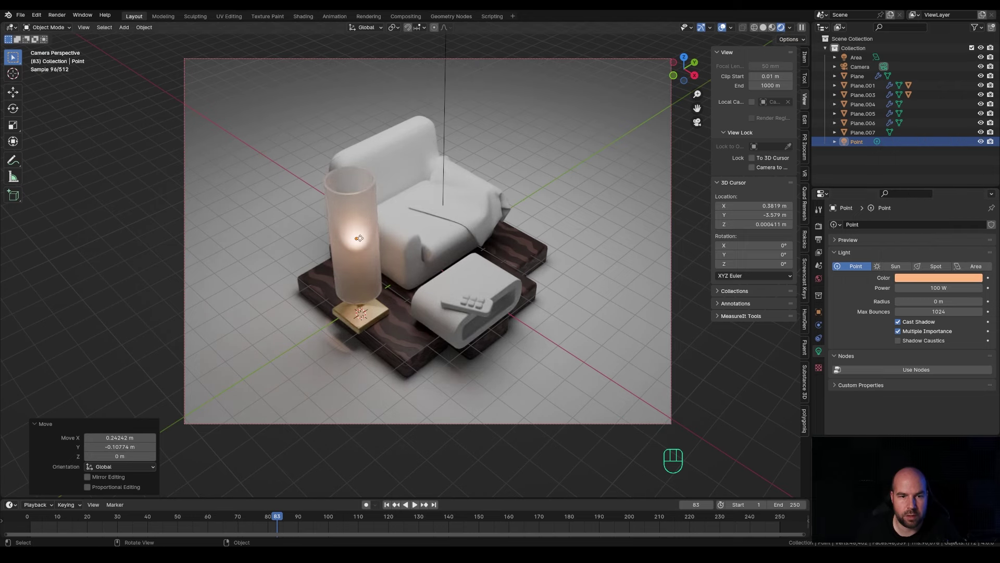
Step: Set the light's height inside the shade, duplicate it below, and start recolouring the copy
key("KP_1")
key("g")
key("z")
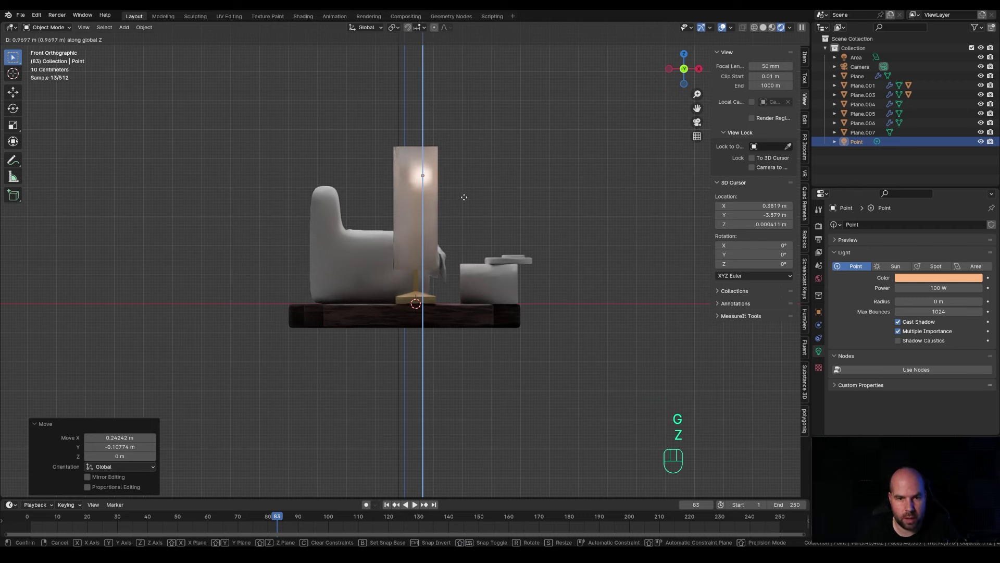
left_click(466, 205)
key("alt+d")
key("z")
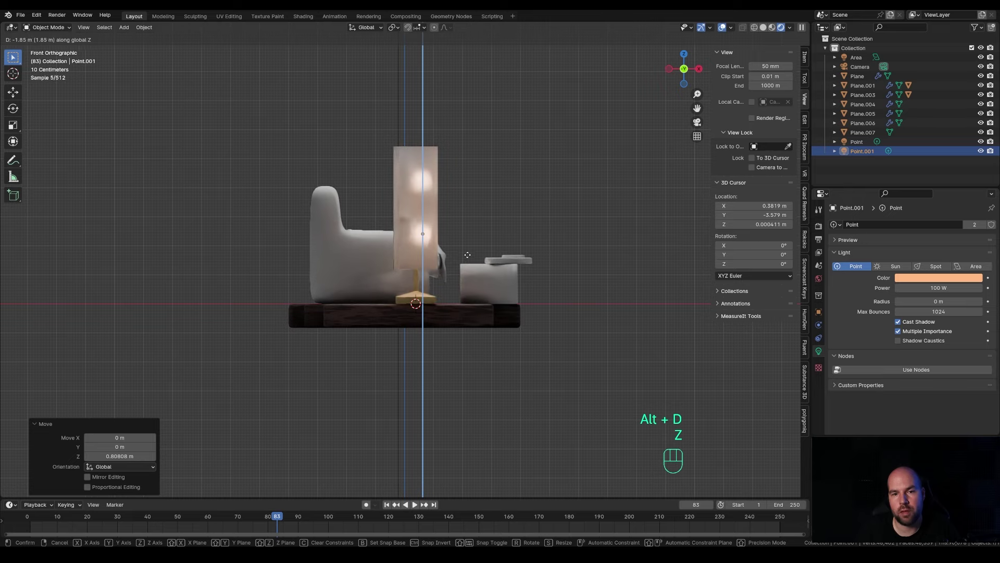
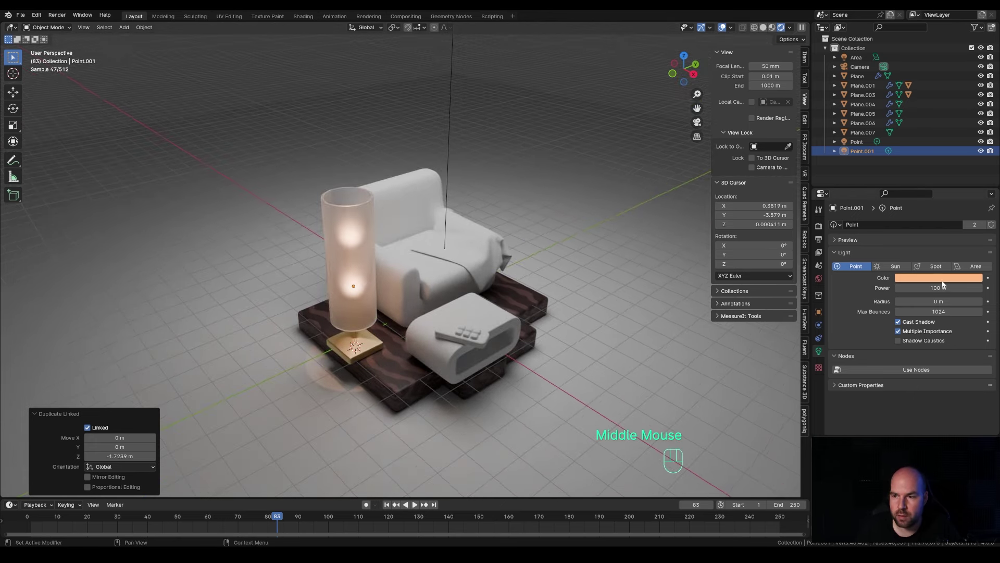
left_click(945, 283)
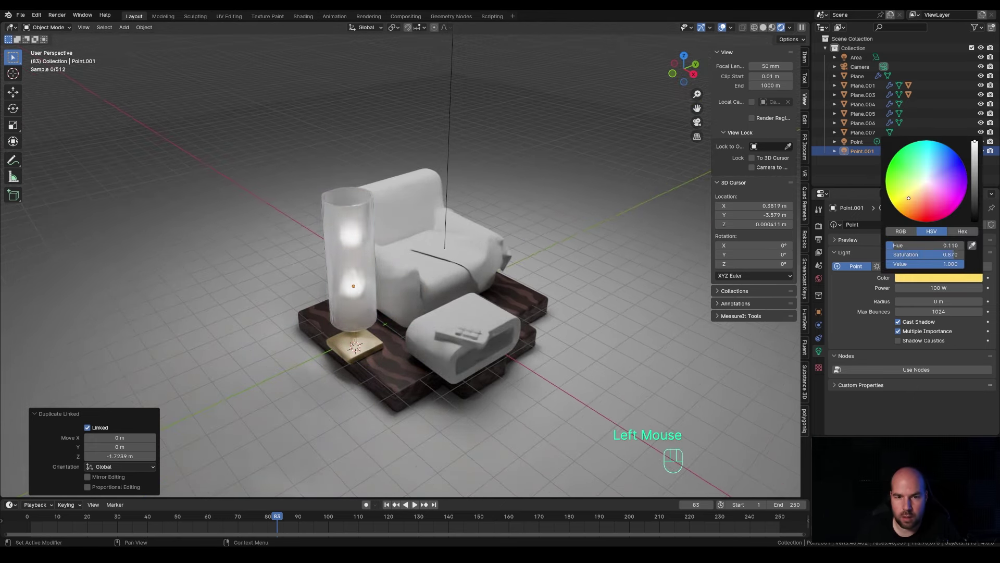
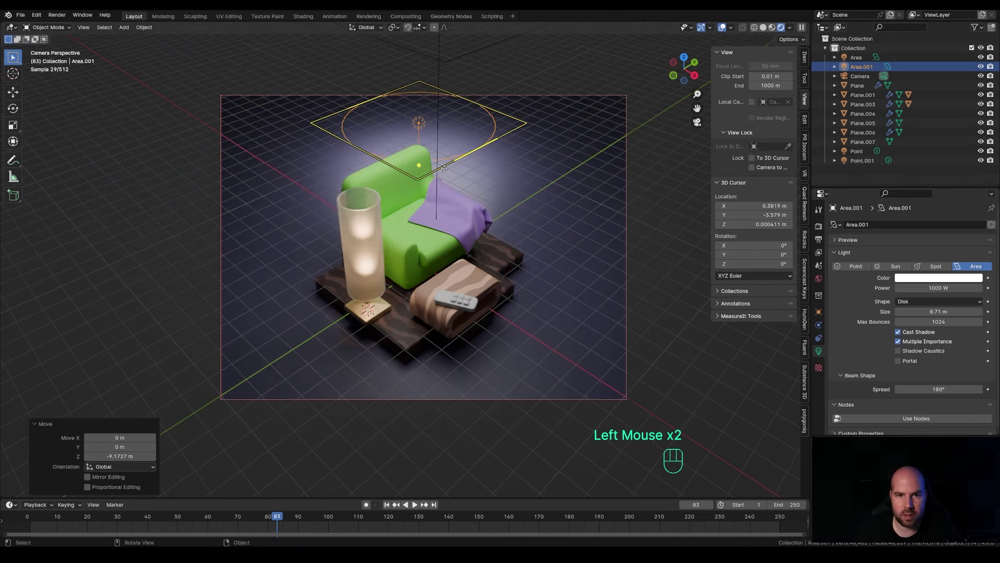
Step: Slide the disk light horizontally behind the chair, keeping its height
key("g")
key("shift+z")
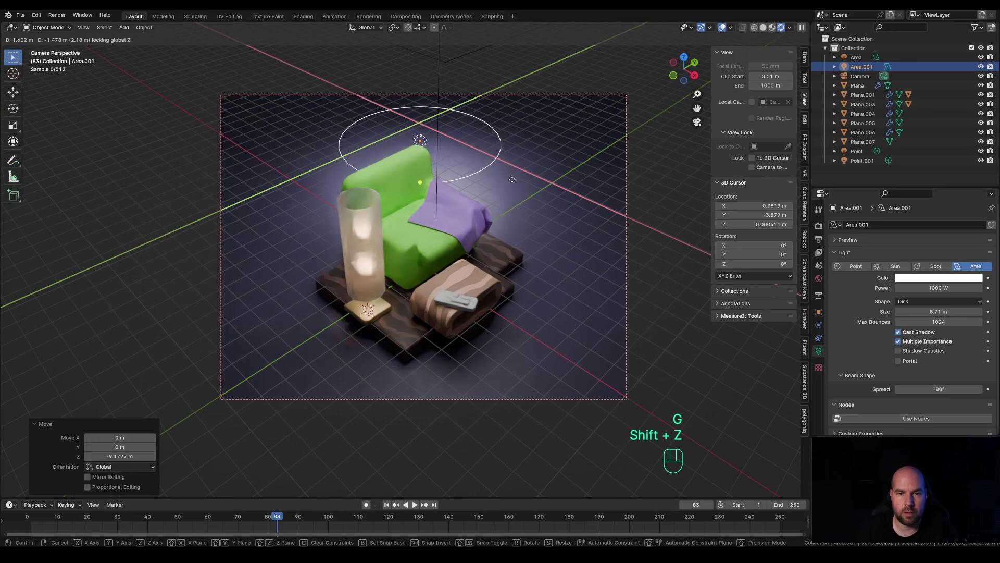
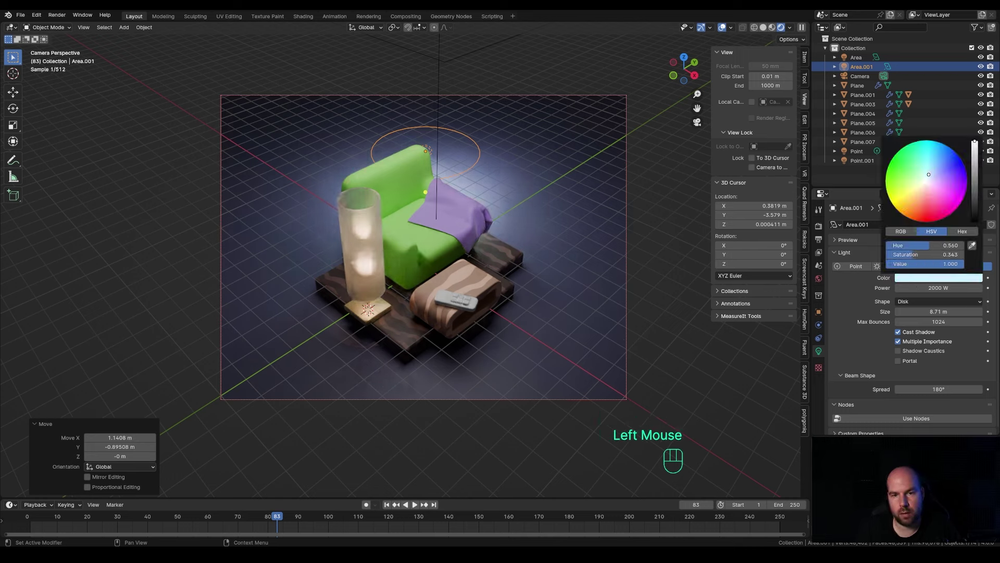
left_click(590, 138)
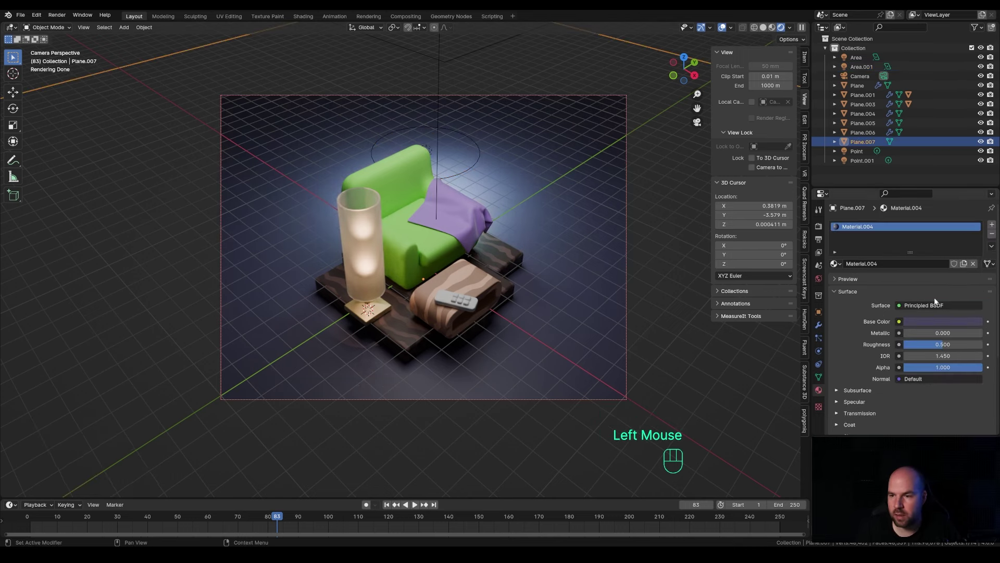
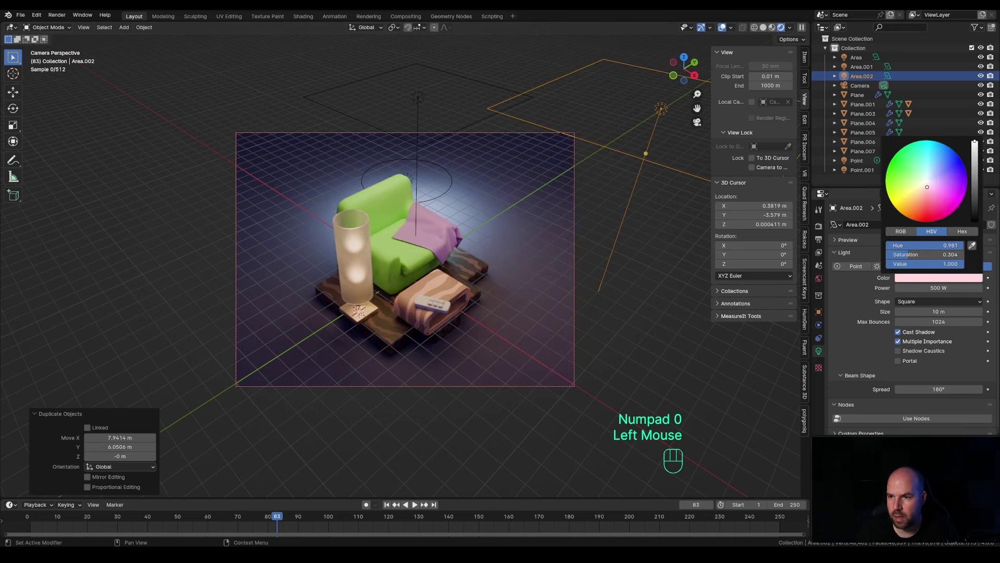
Step: Move the pink Area.002 light straight down along Z
key("g")
key("z")
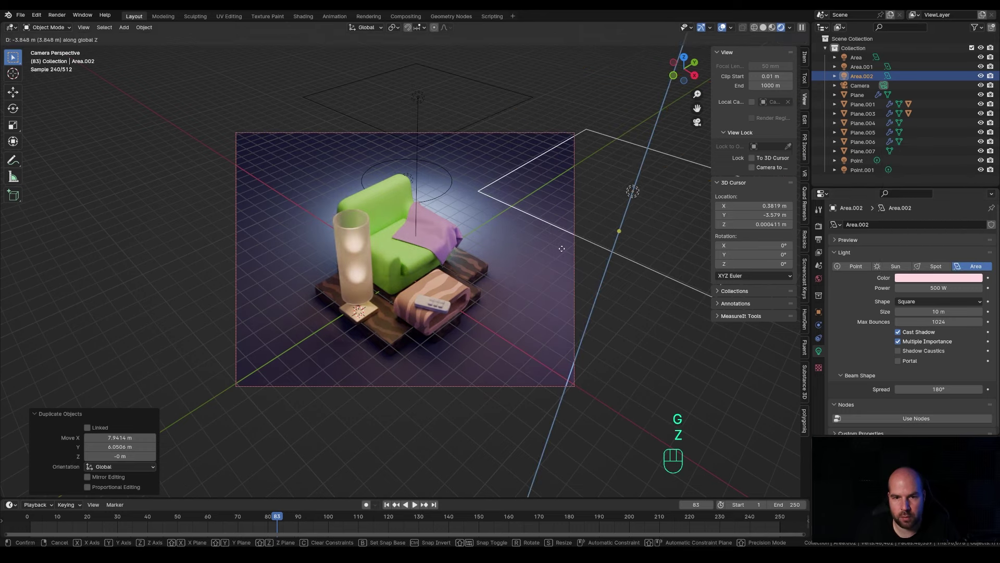
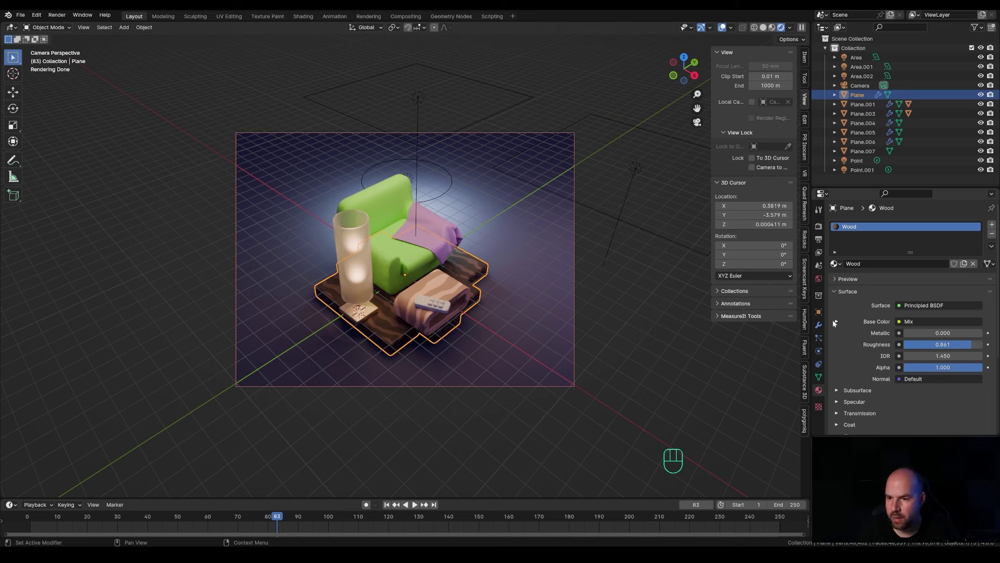
Step: Darken the wooden base's Mix colour in the Plane material
left_click(838, 321)
scroll("down", 3)
left_click(932, 263)
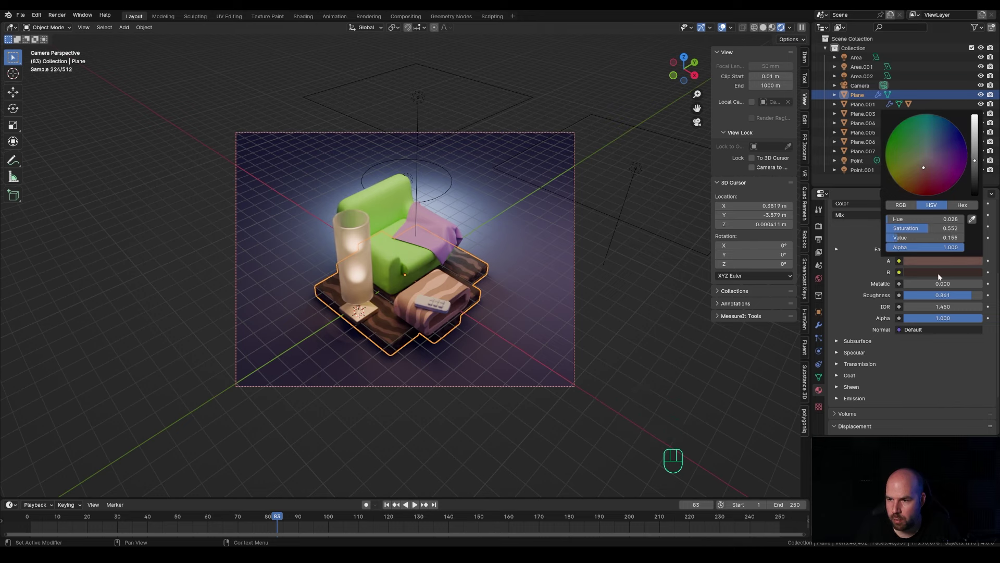
left_click(944, 274)
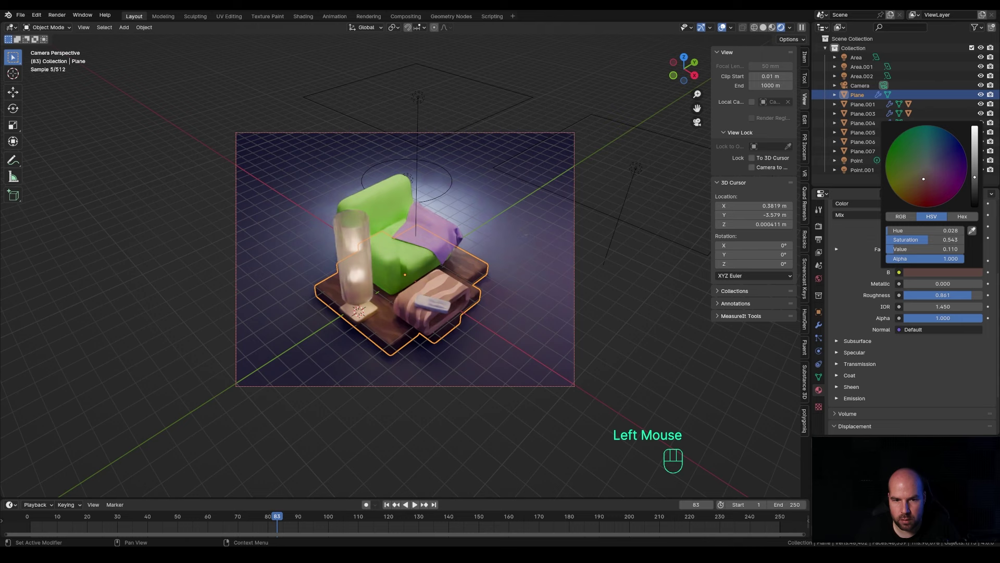
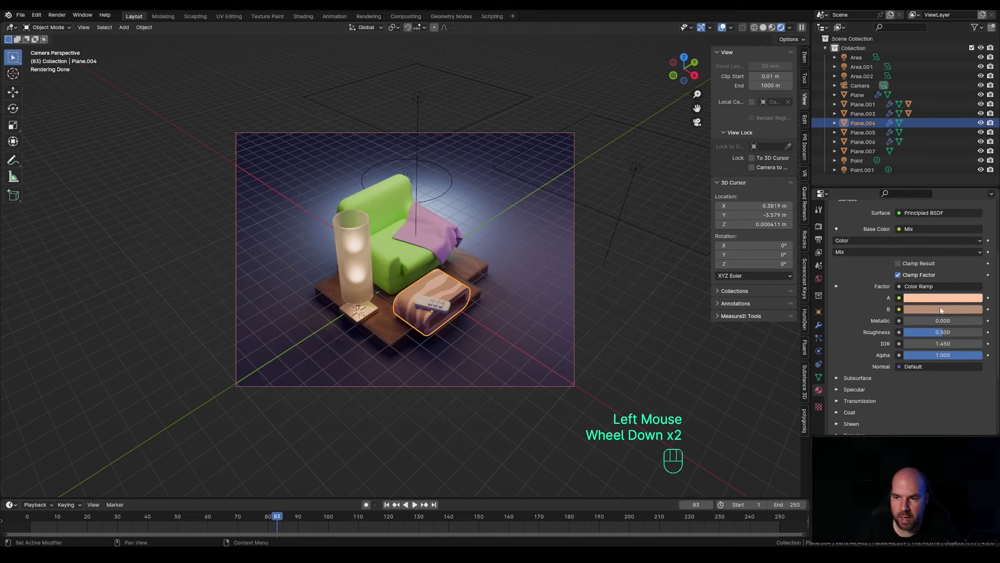
Step: Retune the footstool's second wood tone to lighter, warmer browns and select the background plane
left_click(943, 311)
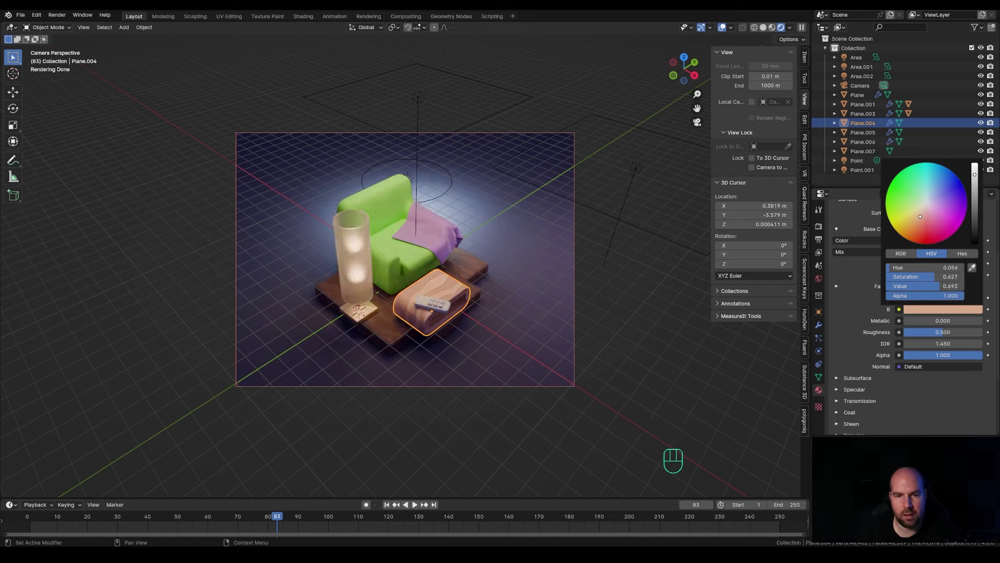
left_click(542, 227)
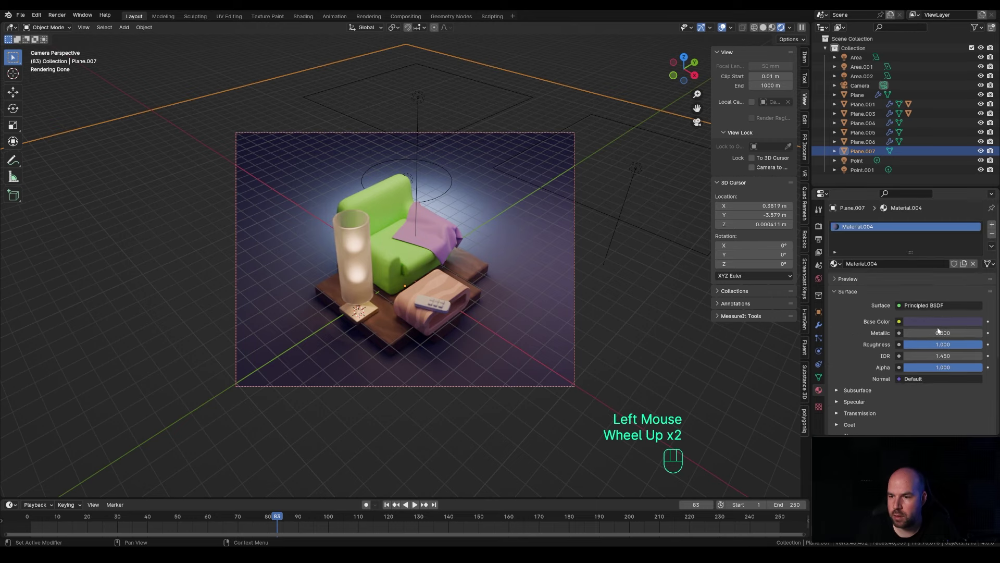
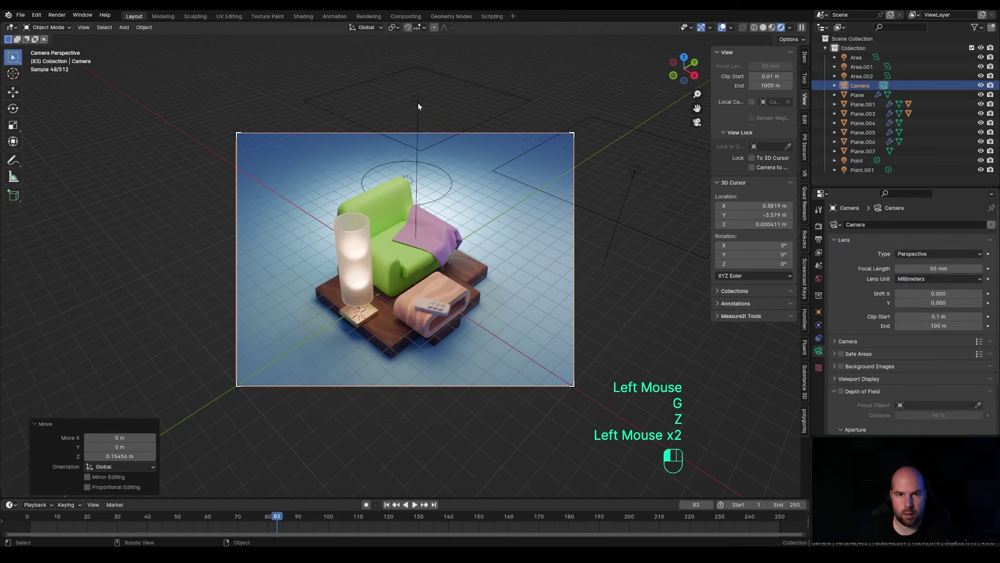
Step: Shift the warm square area light across the scene while keeping its height
key("g")
key("shift+z")
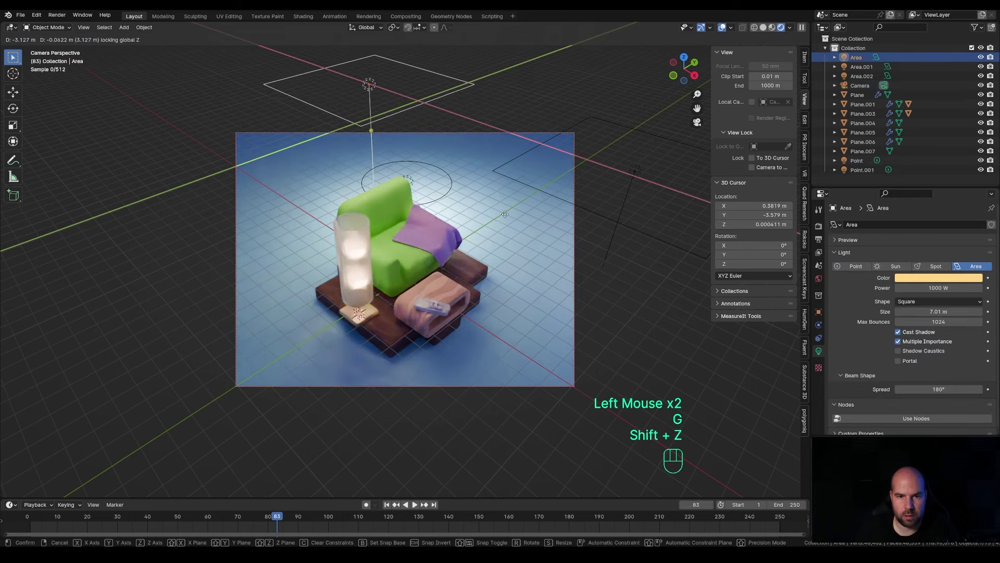
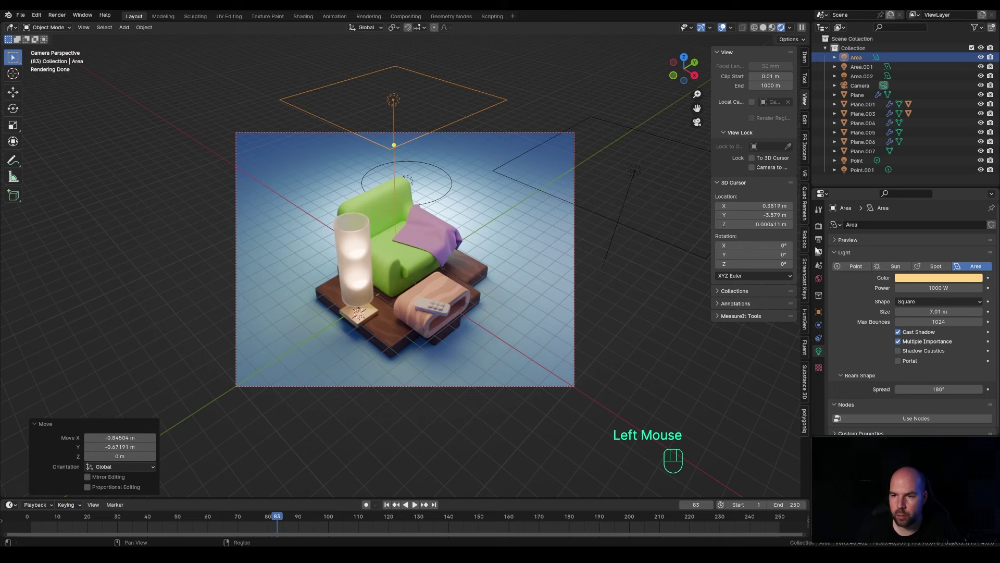
left_click(821, 230)
scroll("down", 3)
Step: Set Color Management to a High Contrast look in Render Properties
left_click(860, 433)
scroll("down", 3)
key("ctrl+z")
left_click_drag(931, 380, 948, 376)
left_click_drag(941, 370, 933, 430)
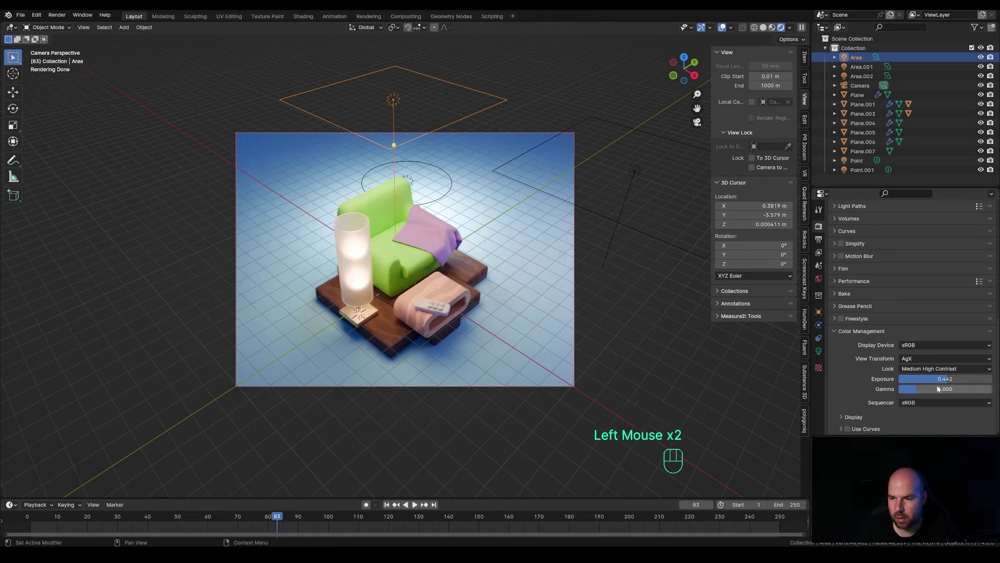
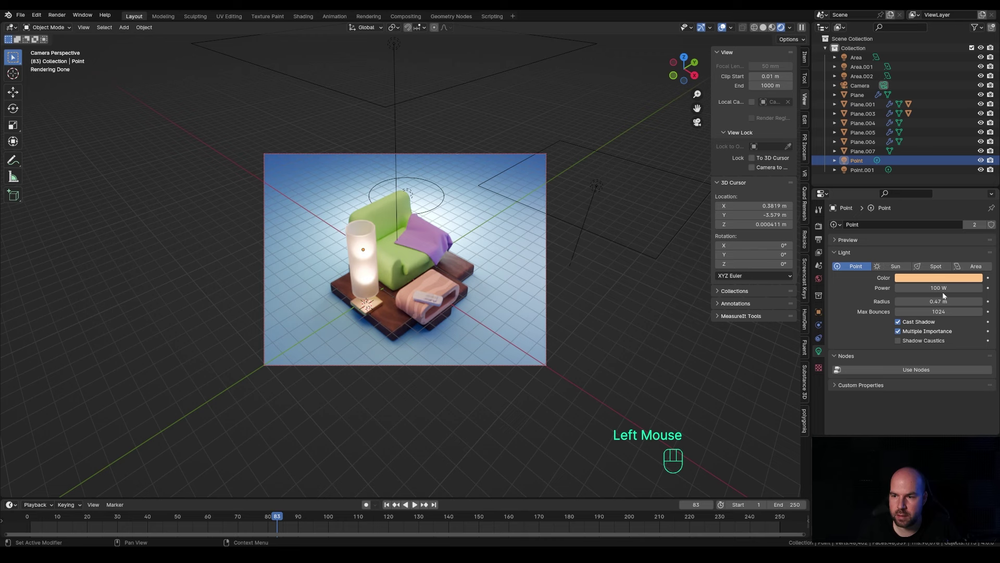
Step: Tint the lamp's 0.47 m point light a pale pink colour
left_click(948, 281)
left_click(932, 282)
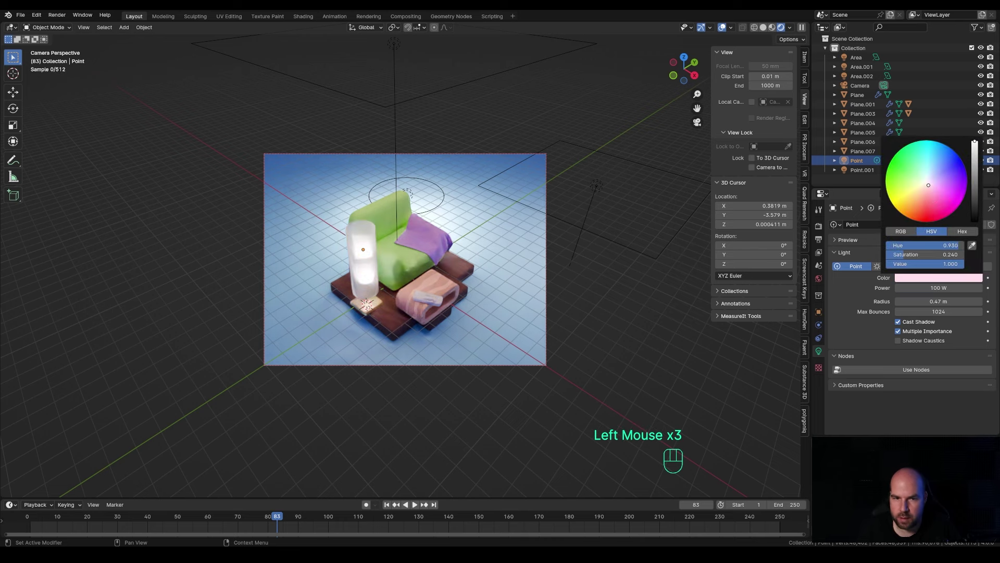
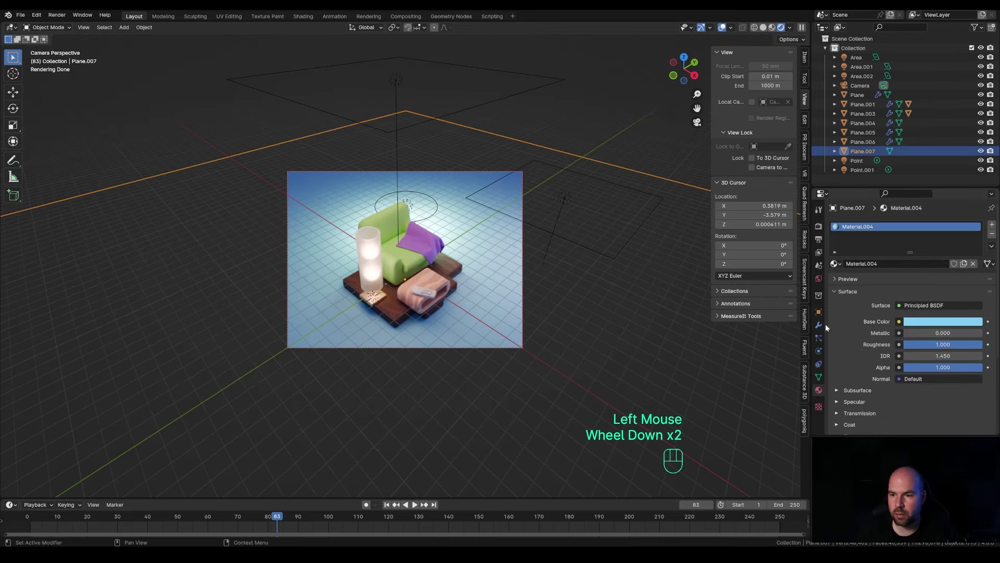
Step: Enable Denoise under Sampling in Render Properties
left_click(822, 313)
scroll("down", 3)
scroll("down", 3)
left_click(835, 323)
scroll("down", 3)
left_click(901, 296)
Step: Set the Film background to transparent for a clean camera-view render
left_click(815, 232)
left_click(837, 300)
left_click(850, 370)
scroll("up", 3)
scroll("up", 3)
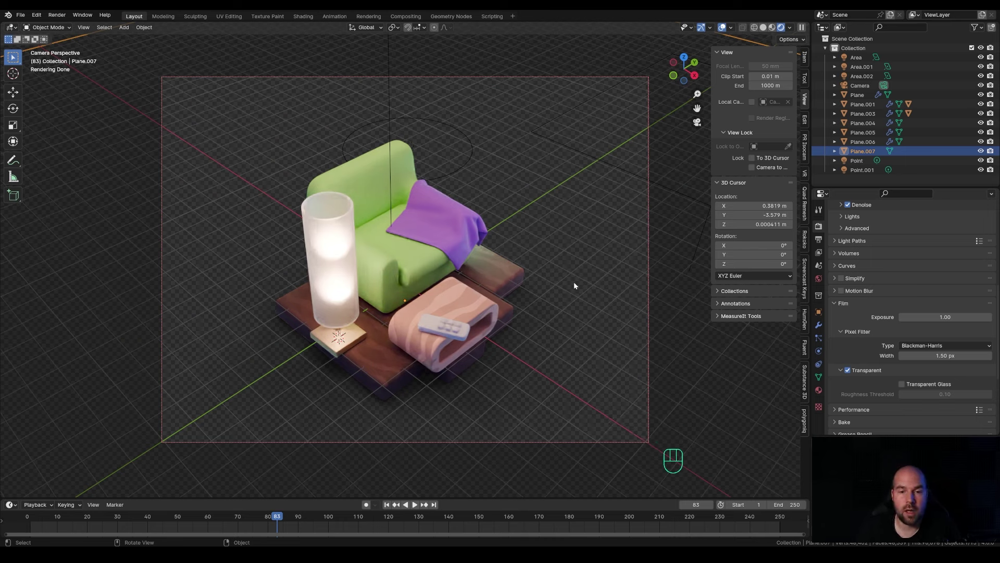